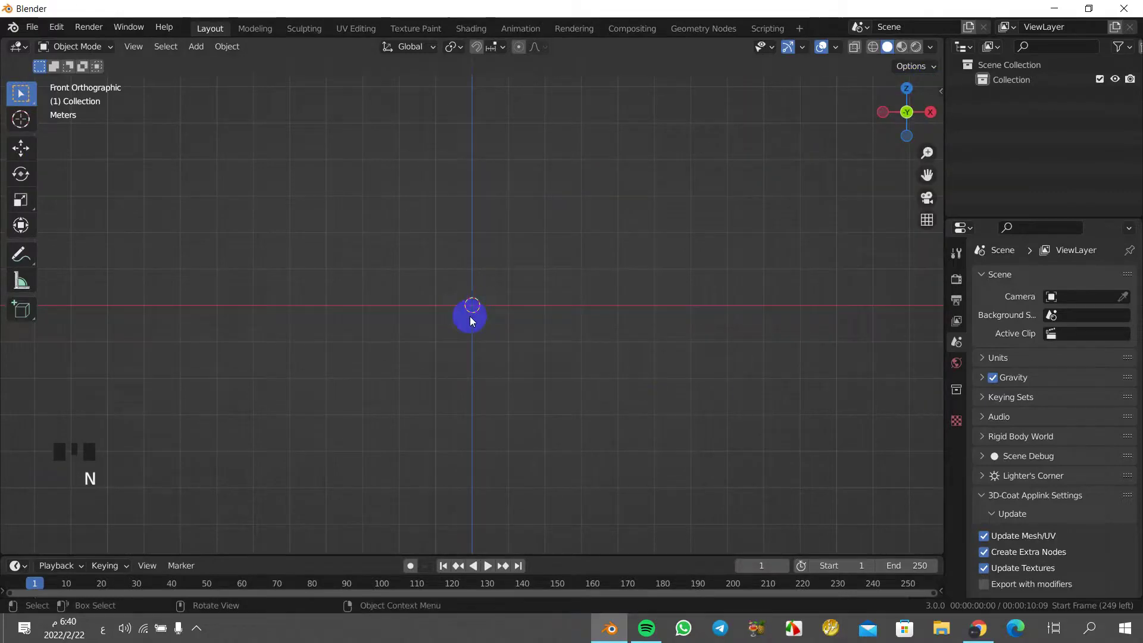
- Add a plane at the origin and rotate it 90° about X so it stands upright in front view
{"action": "scroll", "scroll_direction": "up", "scroll_amount": 3}
{"action": "scroll", "scroll_direction": "up", "scroll_amount": 3}
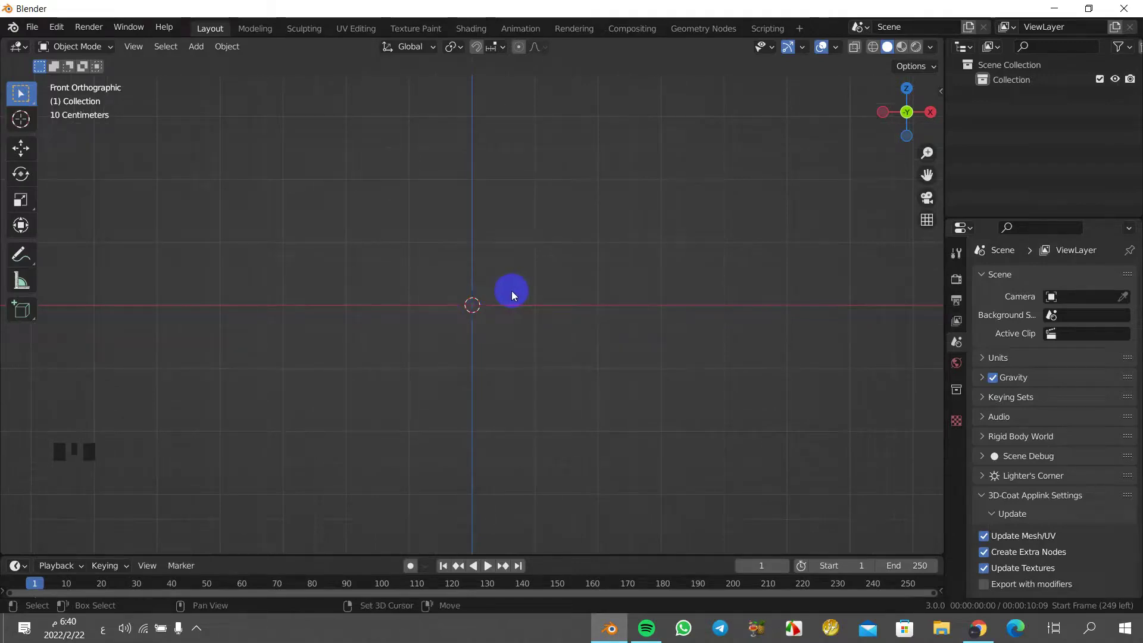
{"action": "key", "text": "shift+a"}
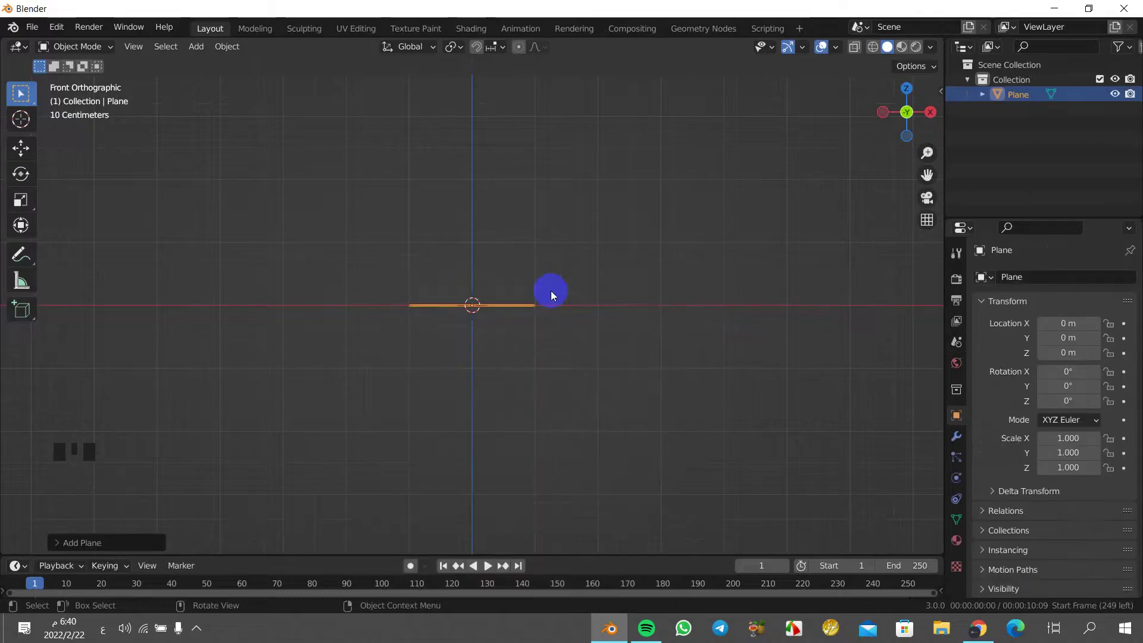
{"action": "key", "text": "r"}
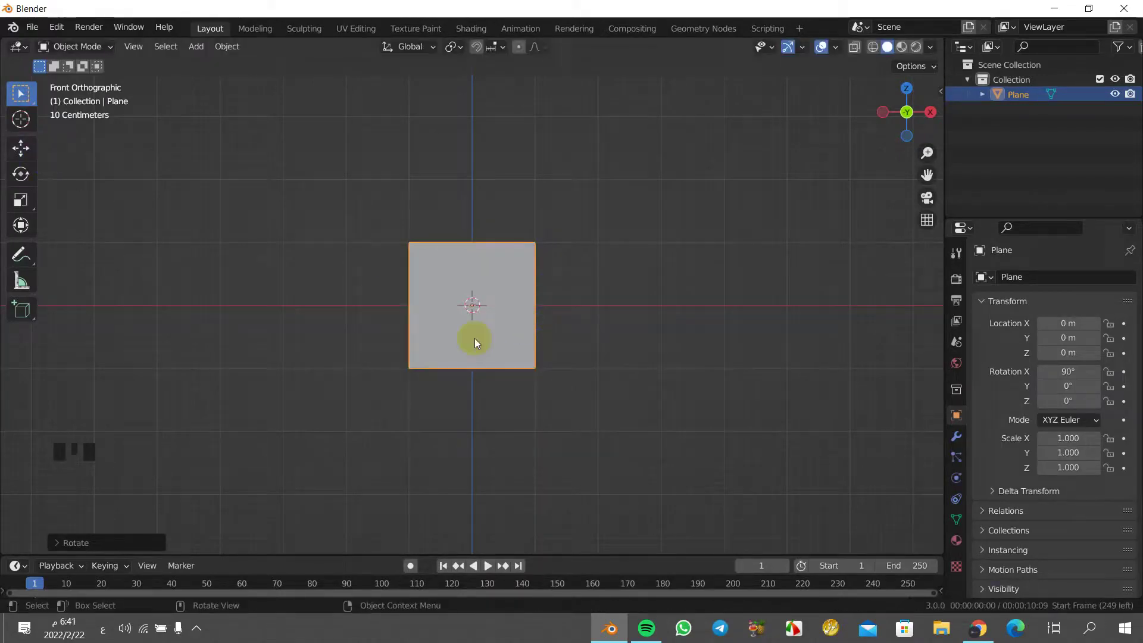
{"action": "key", "text": "g"}
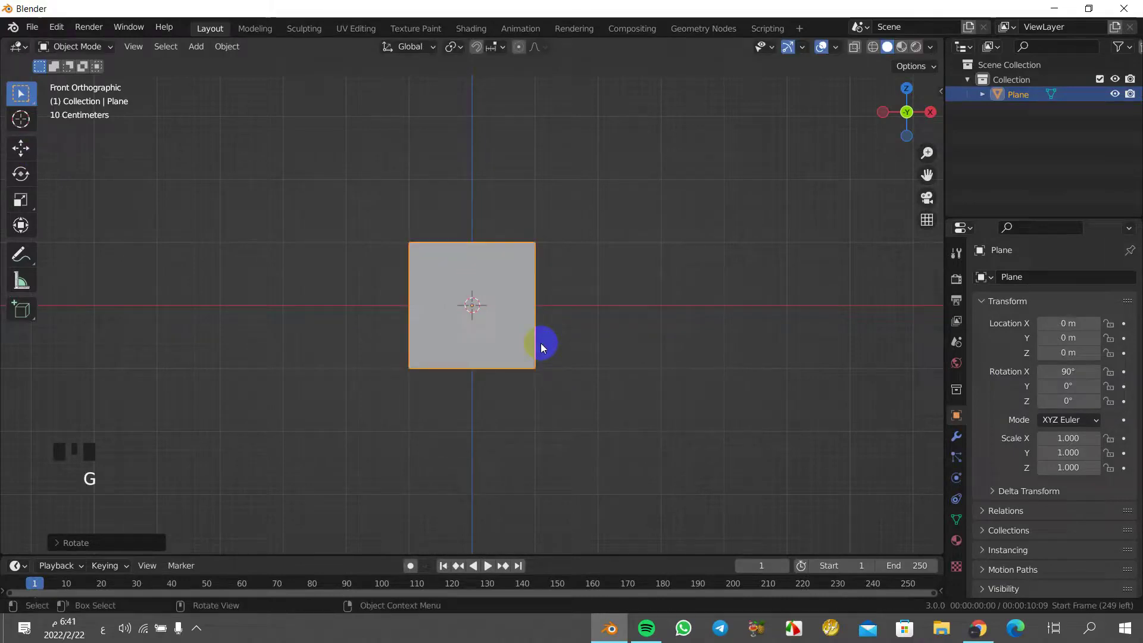
- Raise the upright plane to about Z 1.47 m and scale it to 2.7, 1.5 and 1.3
{"action": "left_click_drag", "start_coordinate": [29, 145], "coordinate": [472, 215]}
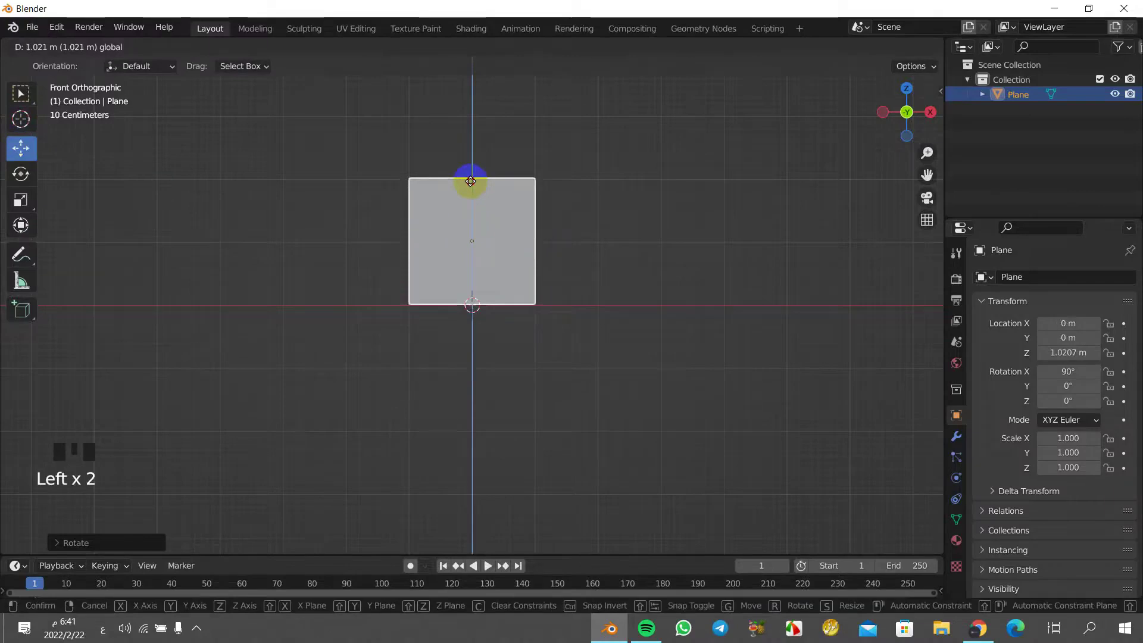
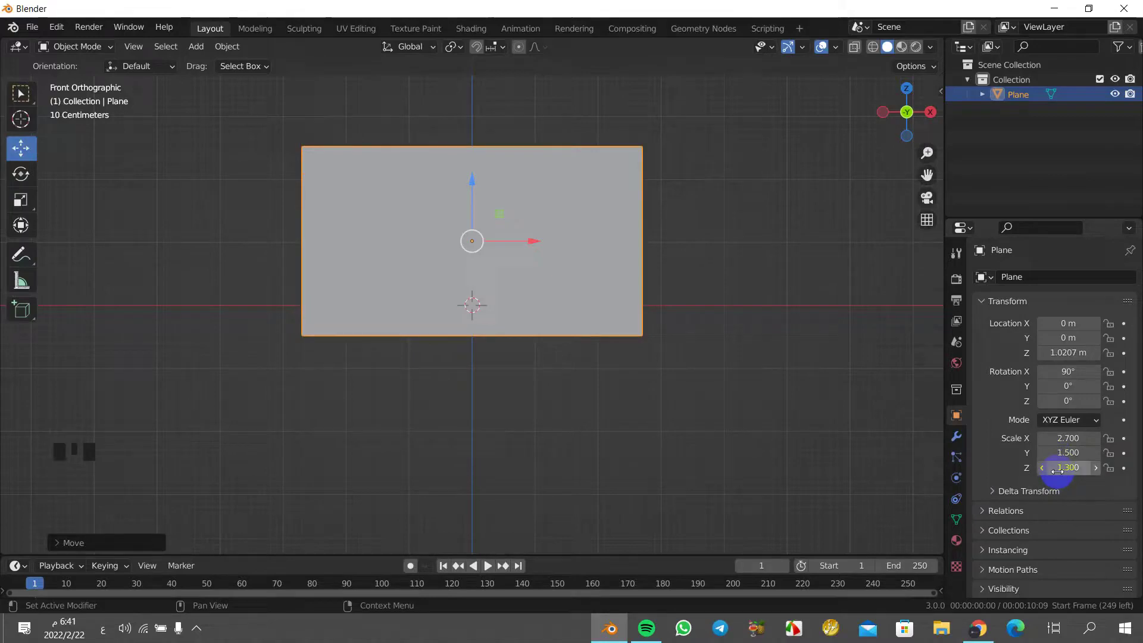
{"action": "left_click_drag", "start_coordinate": [719, 328], "coordinate": [624, 380]}
{"action": "key", "text": "KP_1"}
{"action": "scroll", "scroll_direction": "down", "scroll_amount": 3}
{"action": "left_click", "coordinate": [478, 200]}
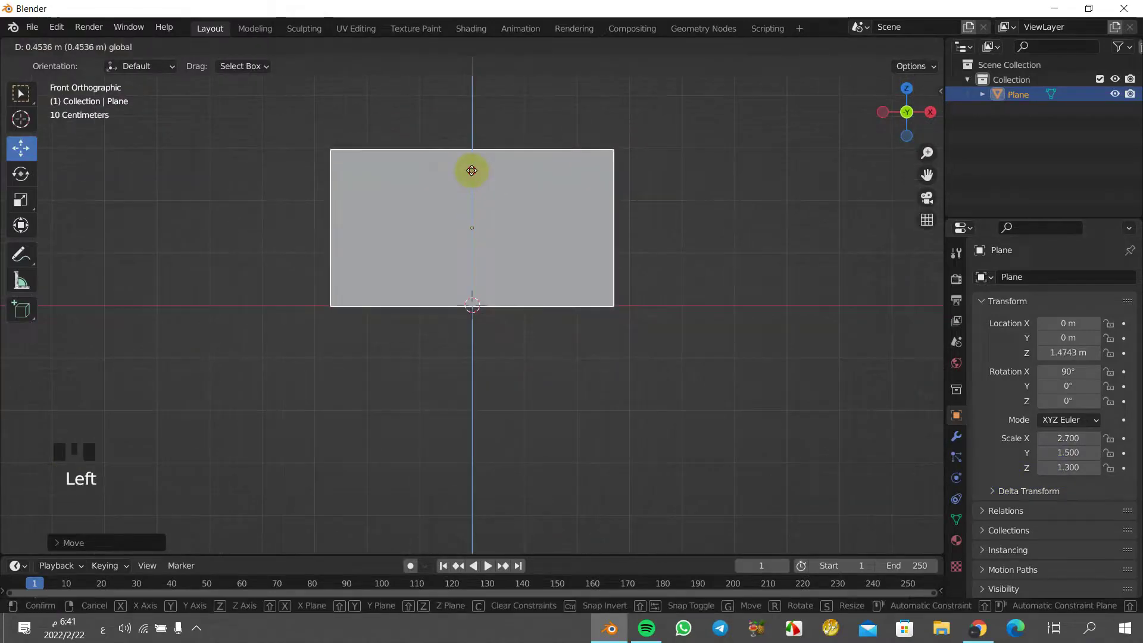
{"action": "scroll", "scroll_direction": "down", "scroll_amount": 3}
{"action": "scroll", "scroll_direction": "down", "scroll_amount": 3}
- Add a reference image of the road footage beside the plane, then reselect the plane
{"action": "left_click_drag", "start_coordinate": [200, 52], "coordinate": [329, 232]}
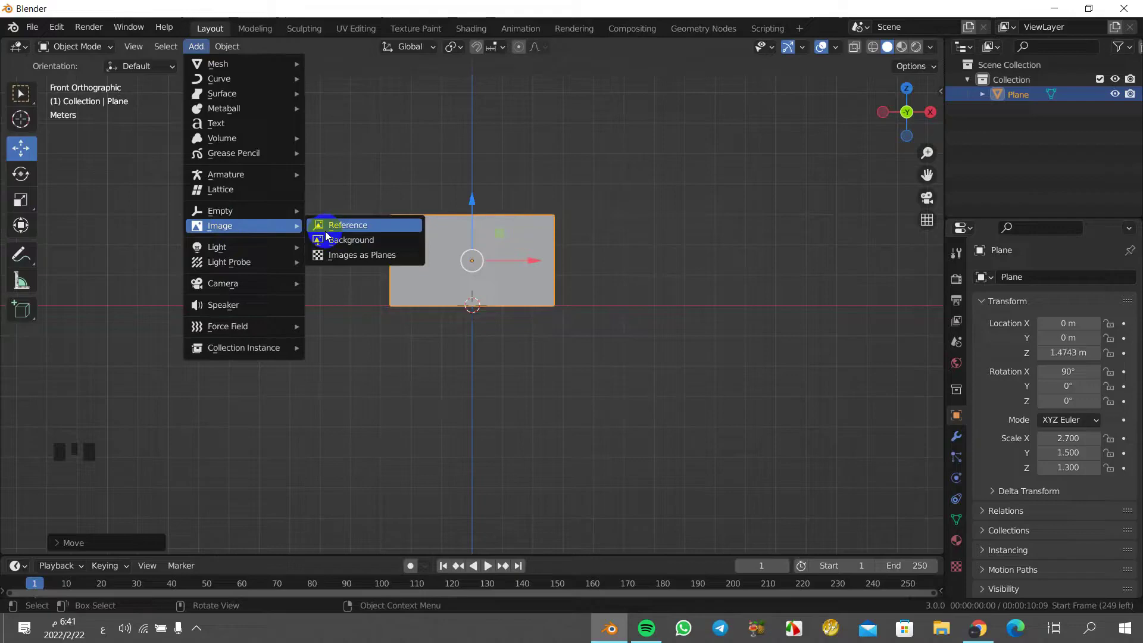
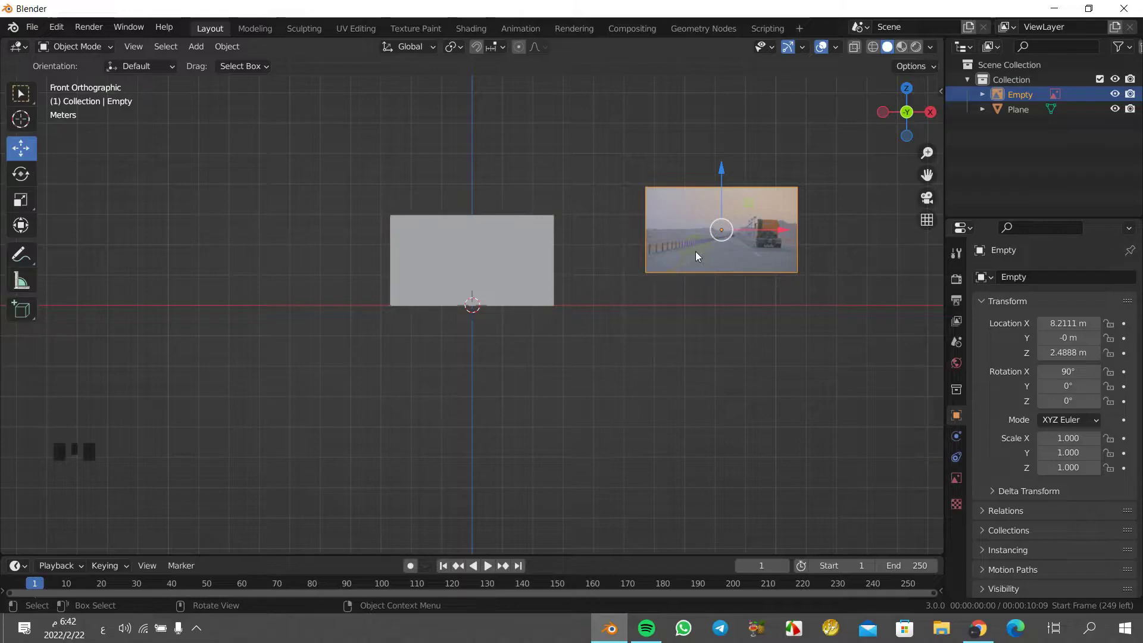
{"action": "left_click", "coordinate": [529, 266]}
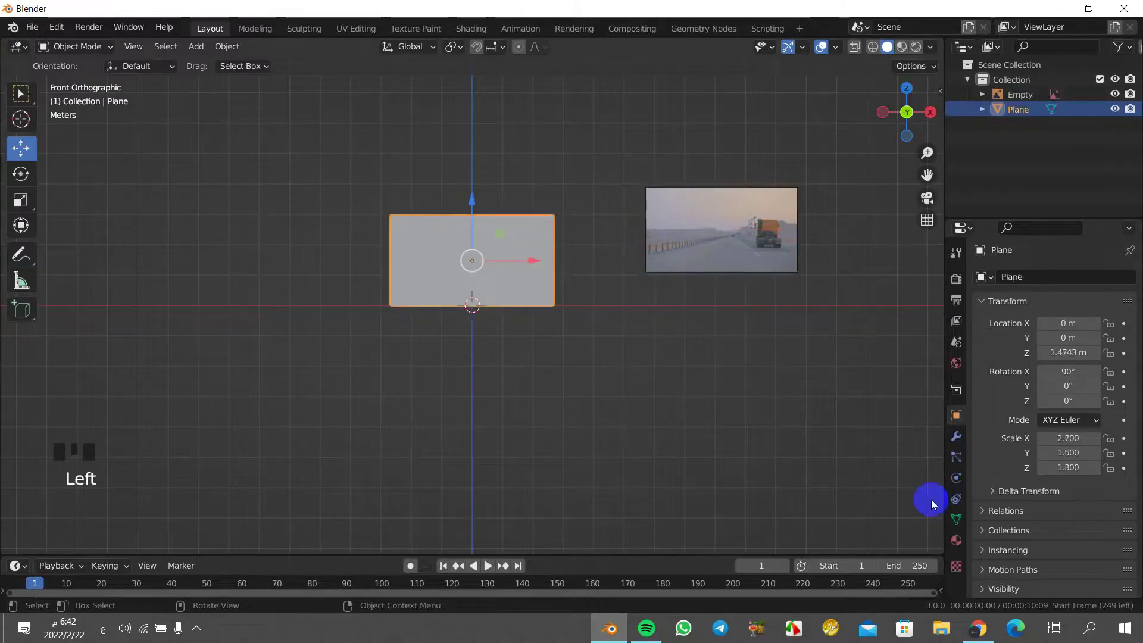
- Create a new material Material.001 with a Principled BSDF surface for the plane
{"action": "left_click", "coordinate": [958, 537]}
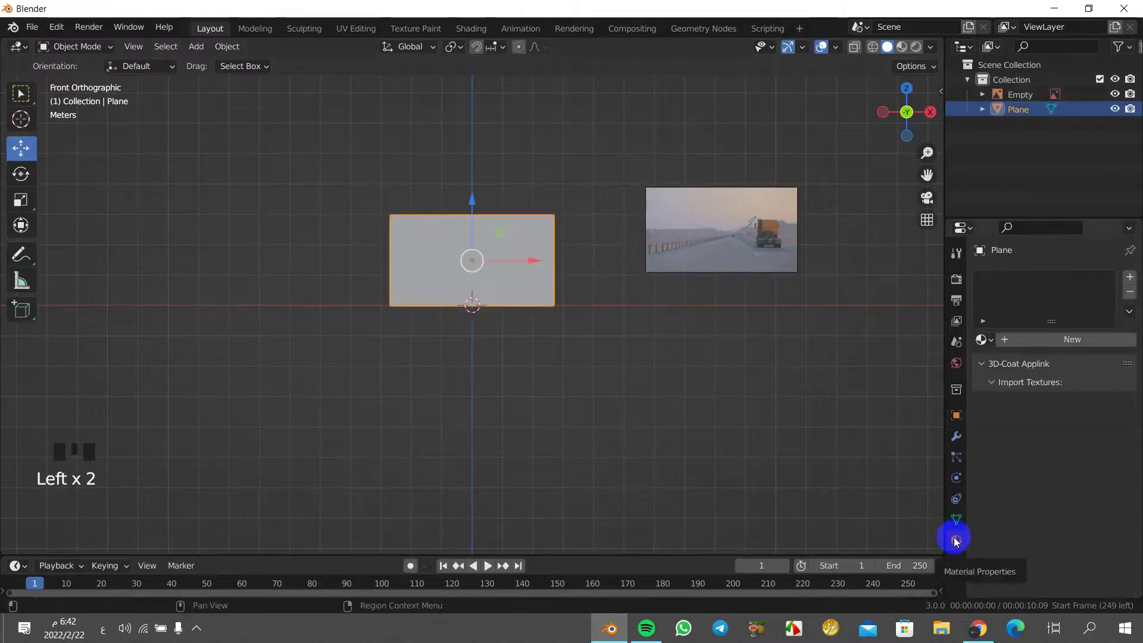
{"action": "left_click", "coordinate": [877, 174]}
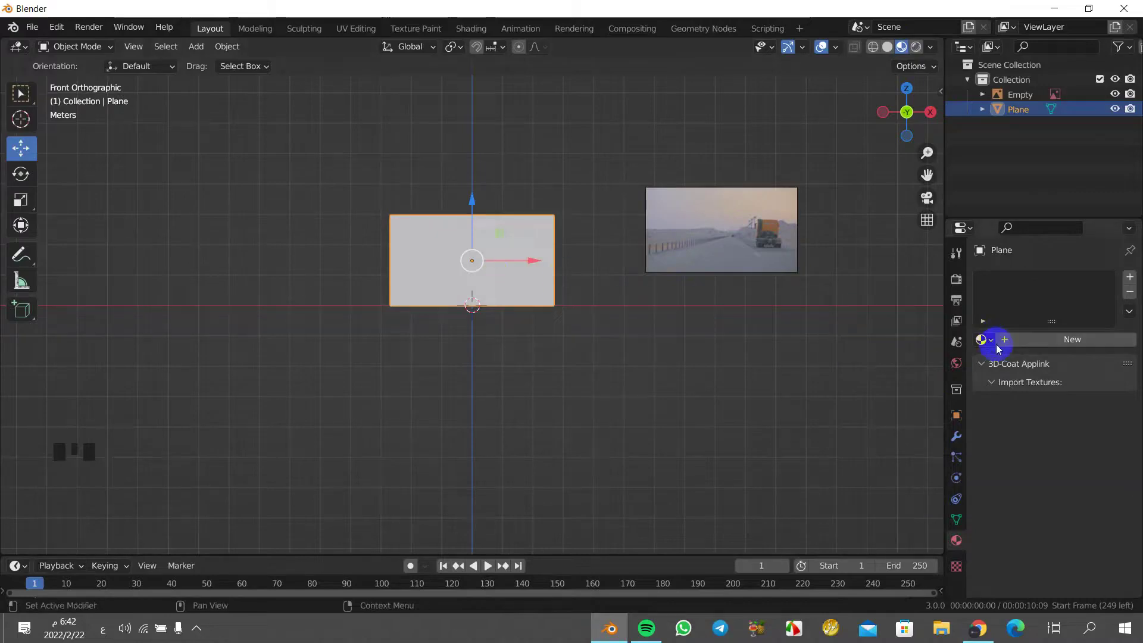
{"action": "left_click_drag", "start_coordinate": [1034, 343], "coordinate": [1012, 482]}
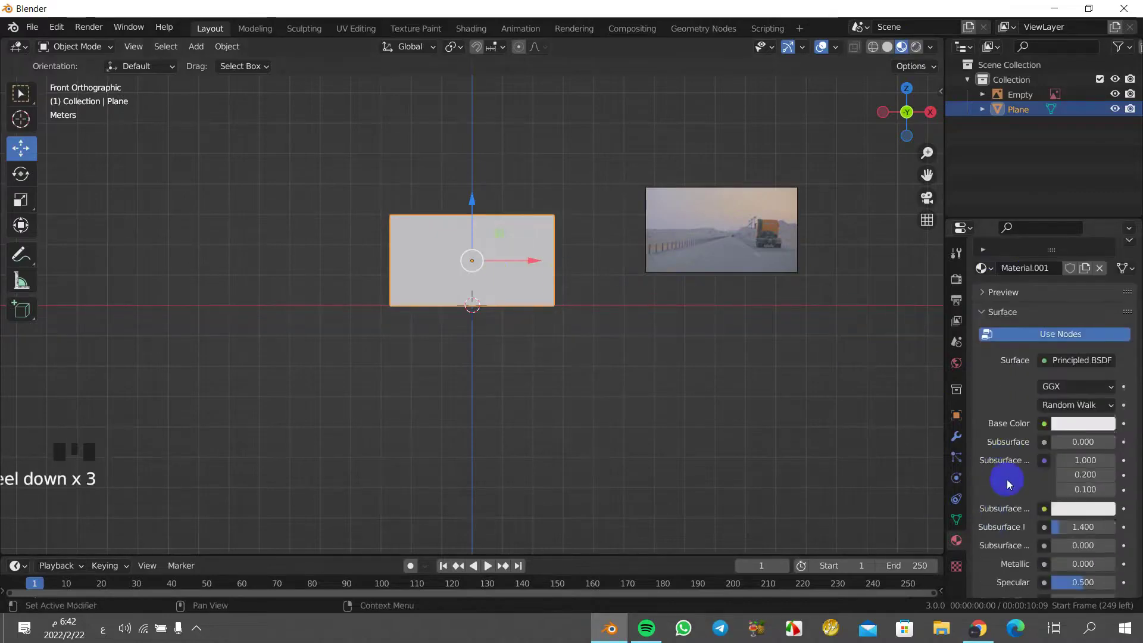
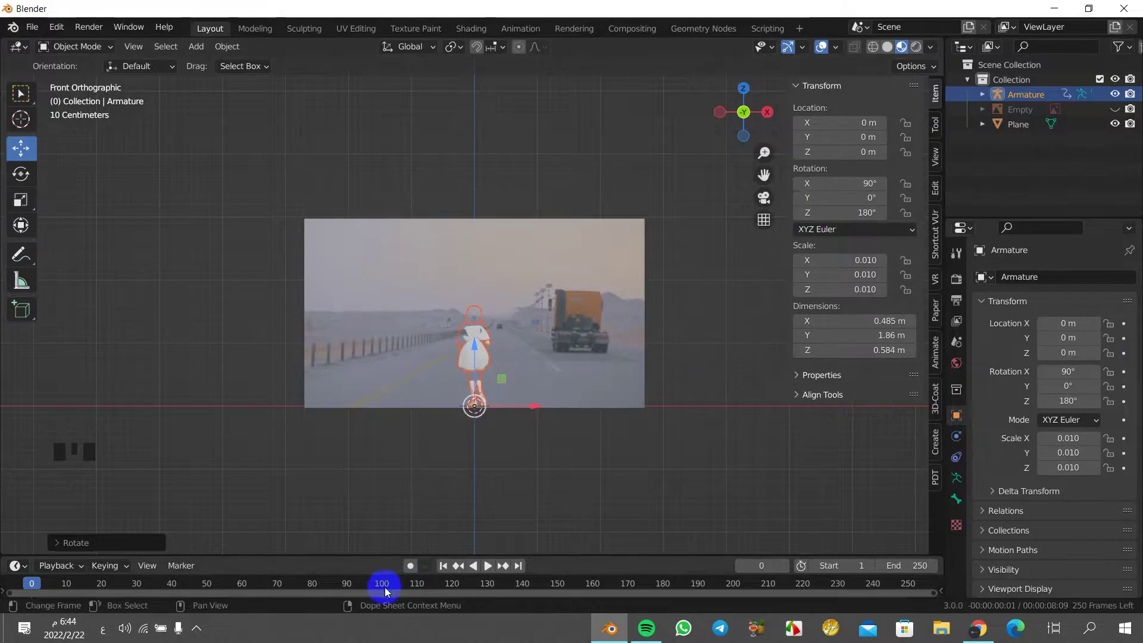
- Preview the run around frame 111, return to frame 0, and set the armature's Location Y to -6.07 m
{"action": "left_click_drag", "start_coordinate": [384, 591], "coordinate": [413, 563]}
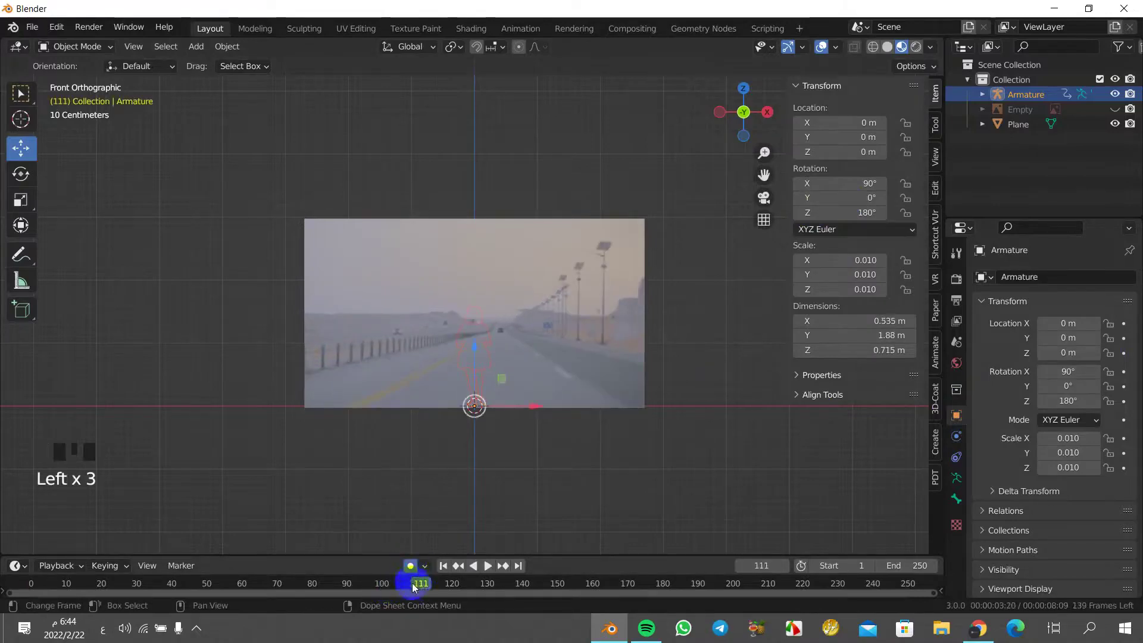
{"action": "left_click_drag", "start_coordinate": [416, 587], "coordinate": [431, 634]}
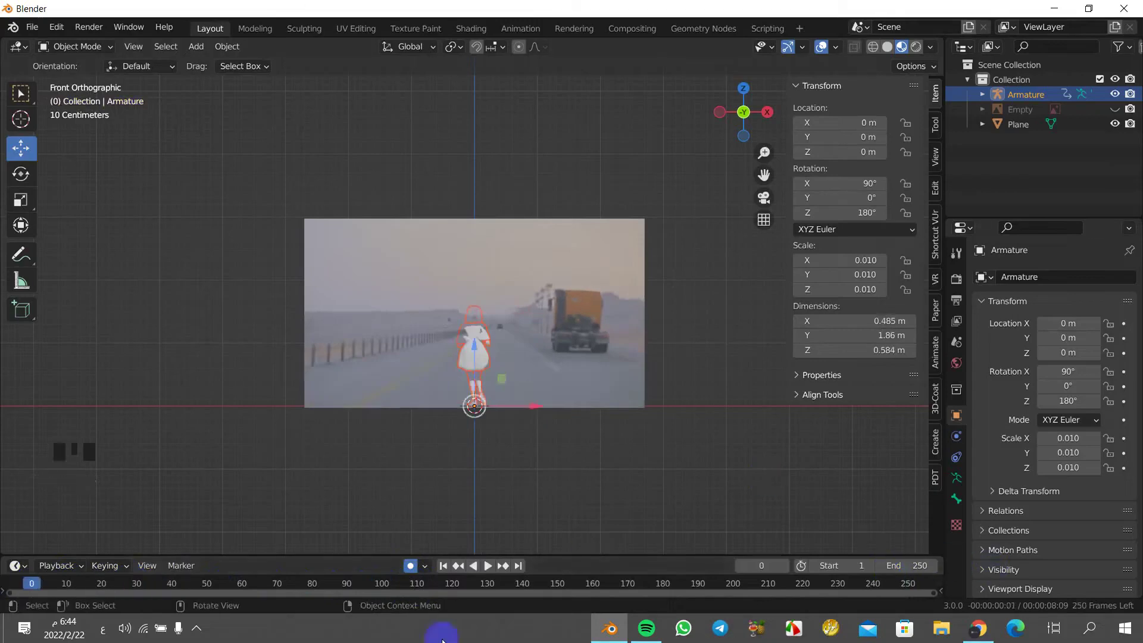
{"action": "left_click", "coordinate": [410, 576]}
{"action": "left_click", "coordinate": [411, 572]}
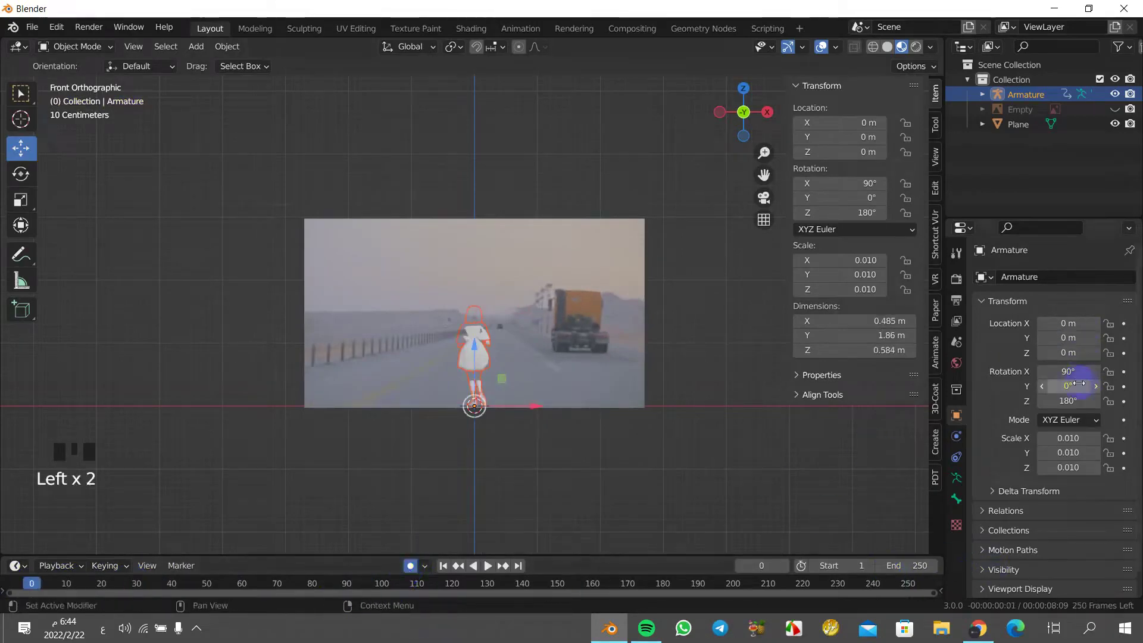
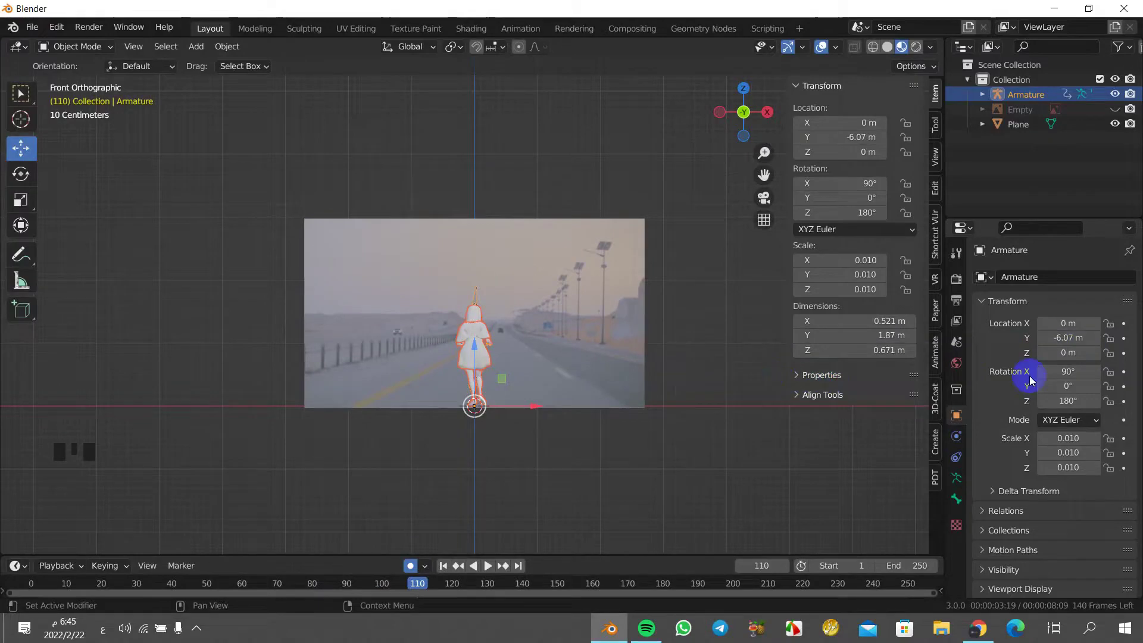
- Hide the Armature in the viewport via the Outliner, leaving only the white character mesh
{"action": "left_click", "coordinate": [561, 516]}
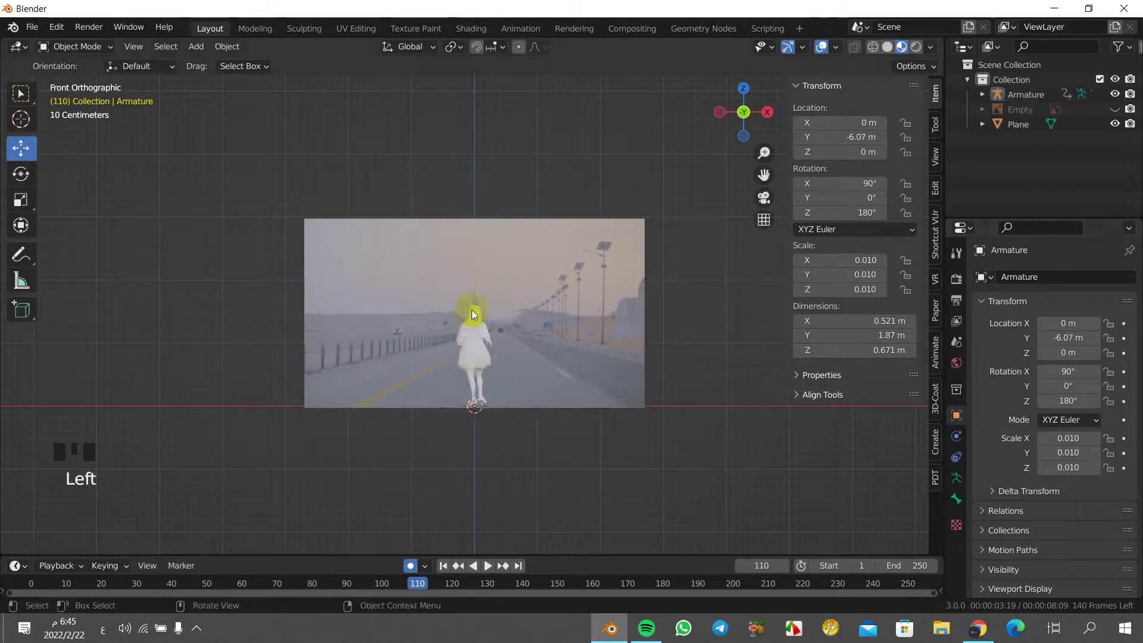
{"action": "left_click", "coordinate": [478, 308]}
{"action": "left_click", "coordinate": [479, 302]}
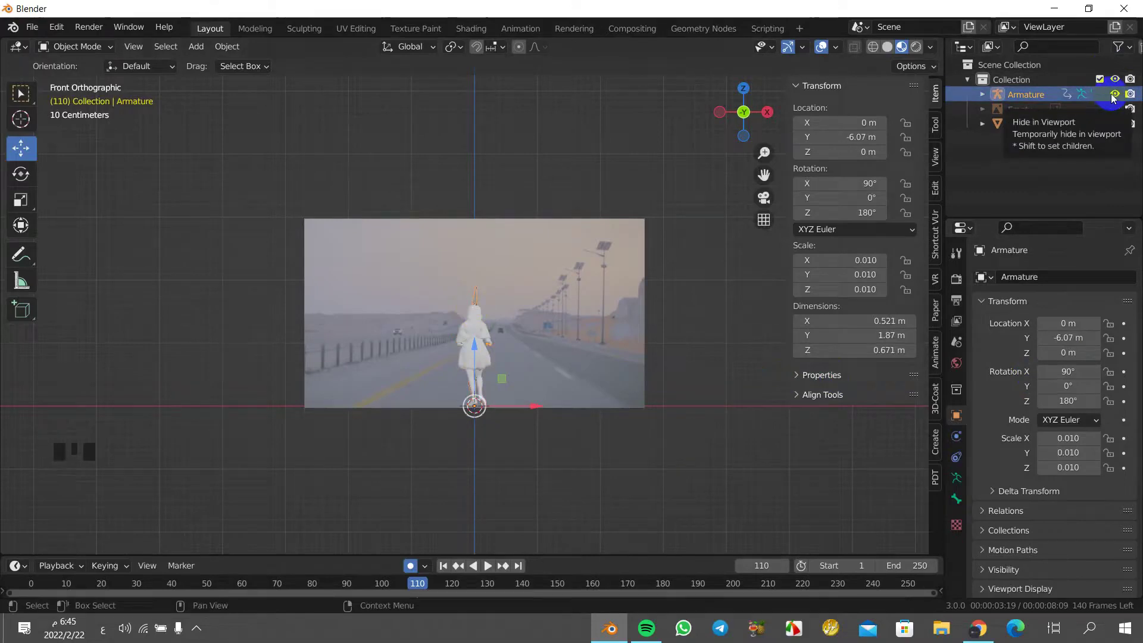
{"action": "scroll", "scroll_direction": "up", "scroll_amount": 3}
{"action": "left_click", "coordinate": [1118, 95]}
{"action": "scroll", "scroll_direction": "down", "scroll_amount": 3}
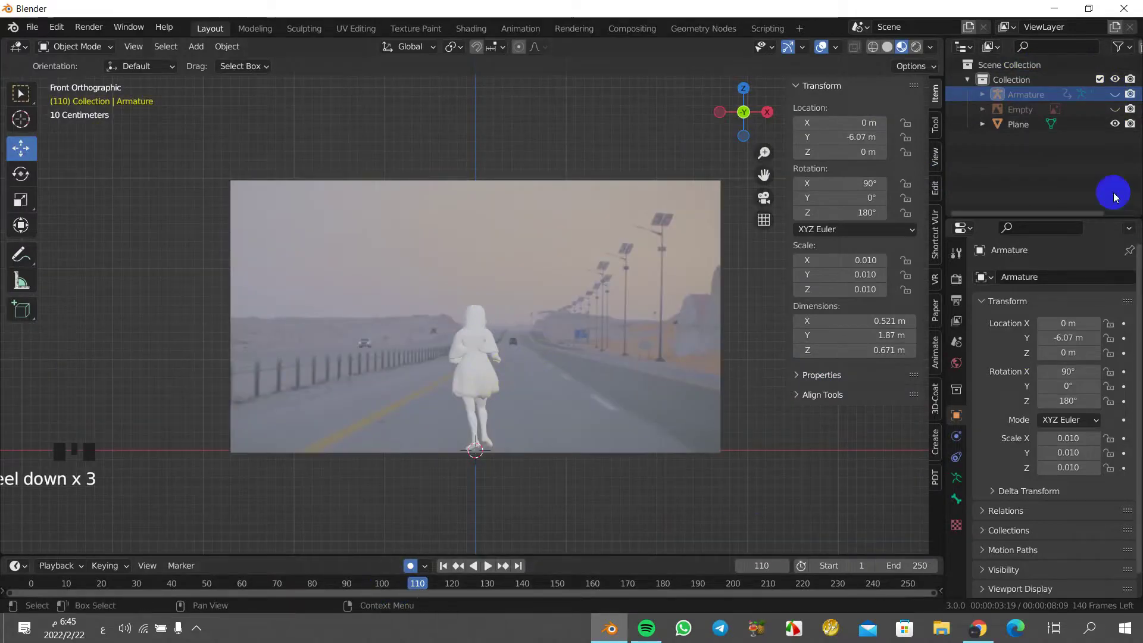
{"action": "scroll", "scroll_direction": "down", "scroll_amount": 3}
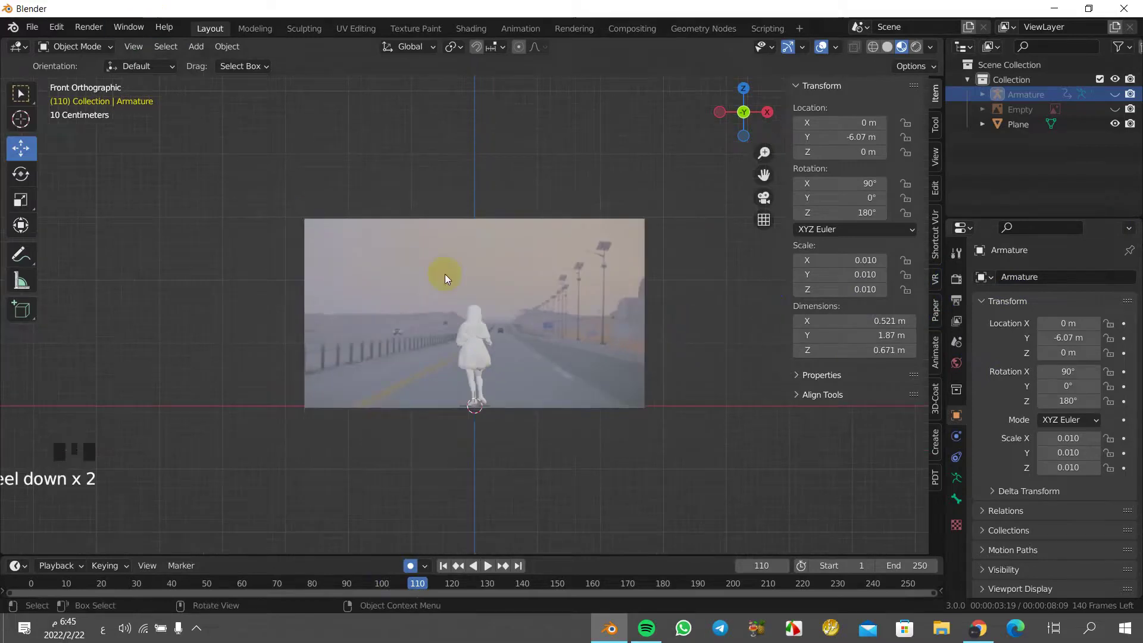
- Add a Sun light raised about 3.14 m above the character and return to frame 0
{"action": "key", "text": "shift+a"}
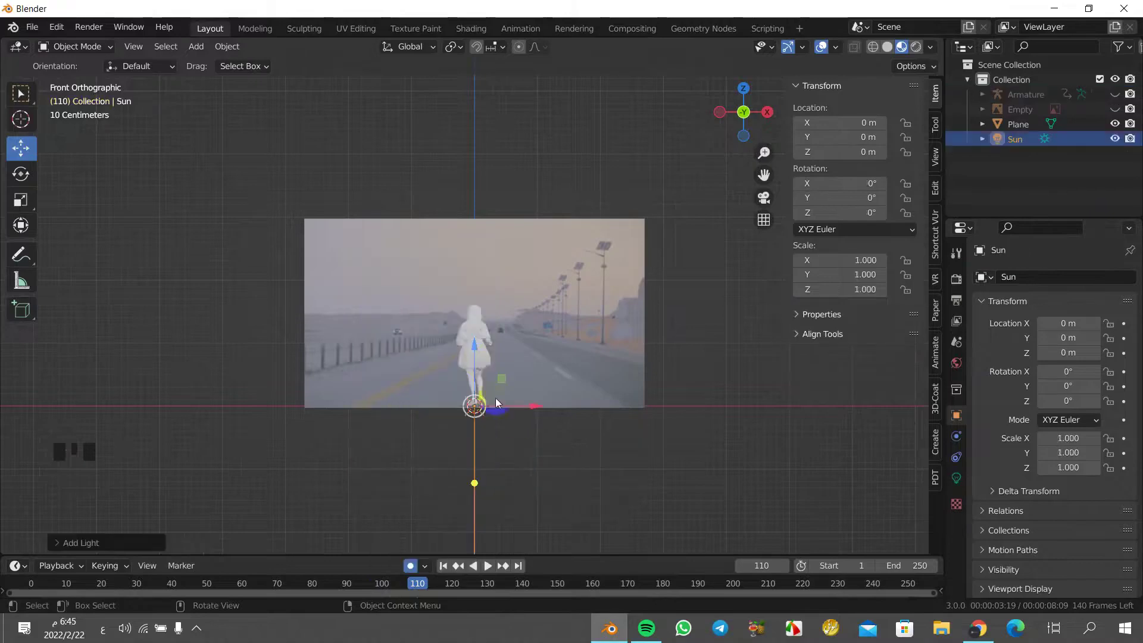
{"action": "left_click", "coordinate": [477, 354]}
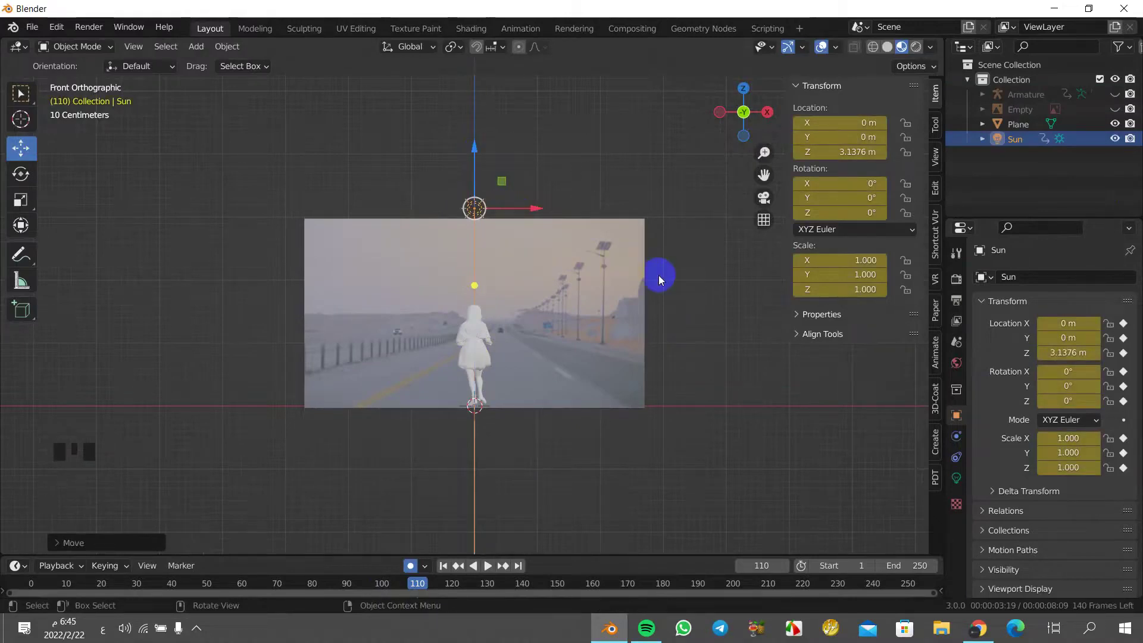
{"action": "left_click", "coordinate": [417, 570]}
{"action": "left_click_drag", "start_coordinate": [411, 588], "coordinate": [694, 346]}
{"action": "key", "text": "KP_3"}
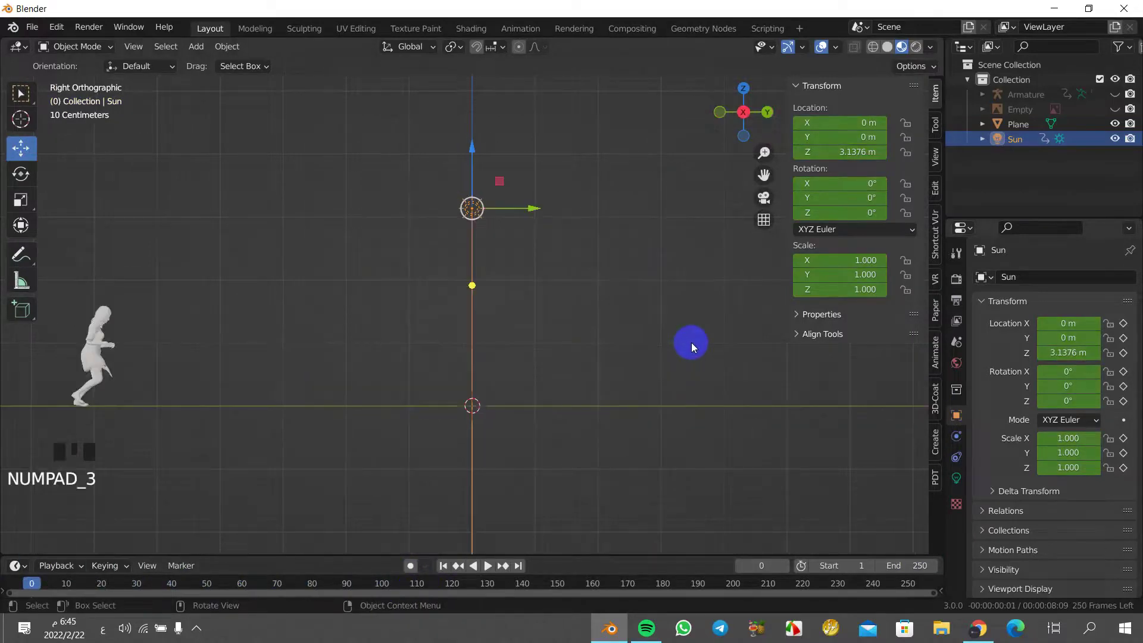
- In Right Ortho view, shift the Sun backward along Y and tilt it about -5.86° around X
{"action": "left_click", "coordinate": [538, 214]}
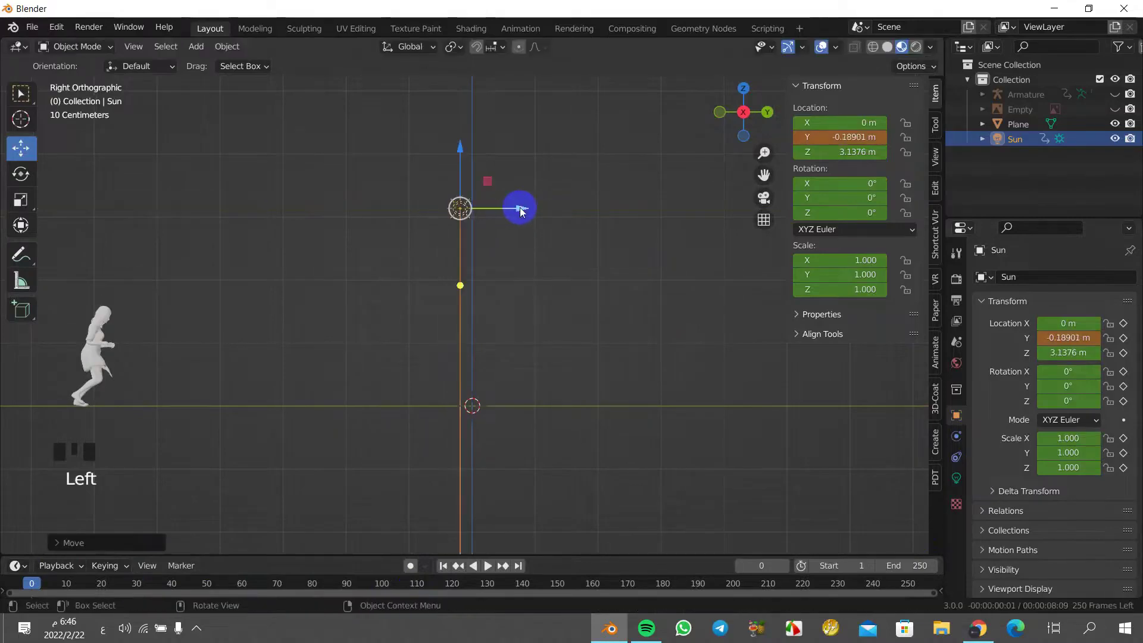
{"action": "key", "text": "KP_1"}
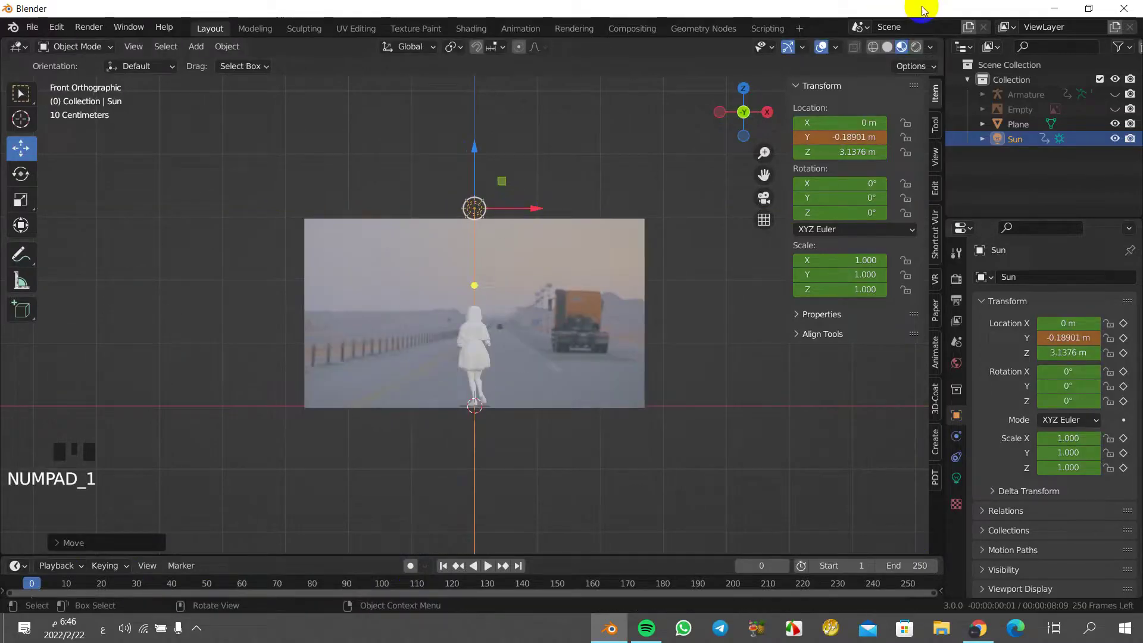
{"action": "left_click", "coordinate": [920, 52]}
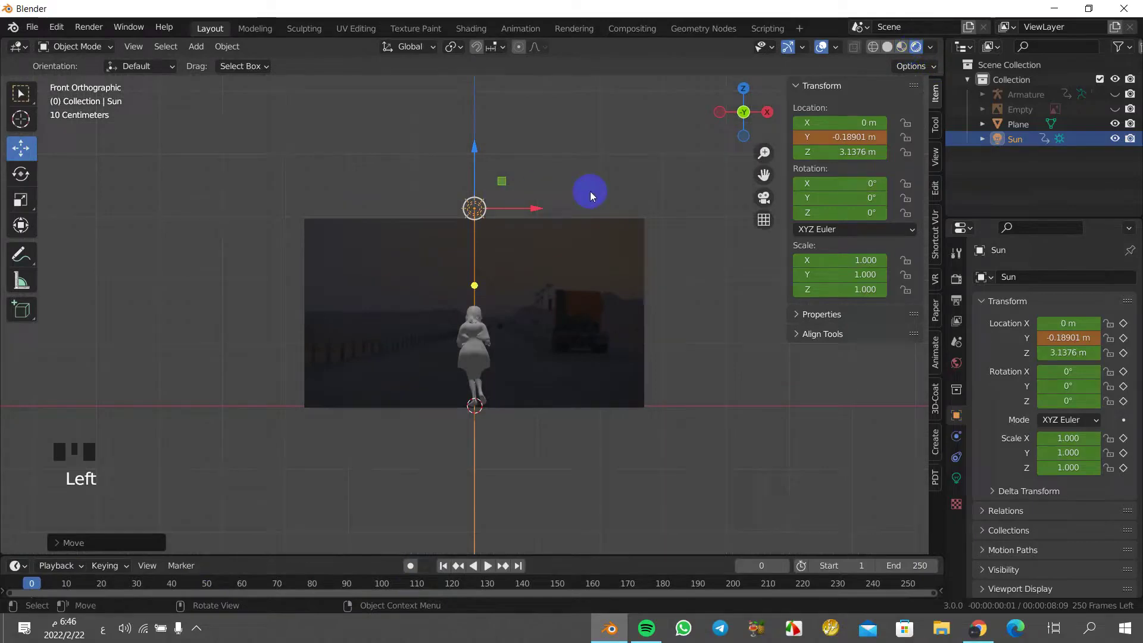
{"action": "key", "text": "KP_3"}
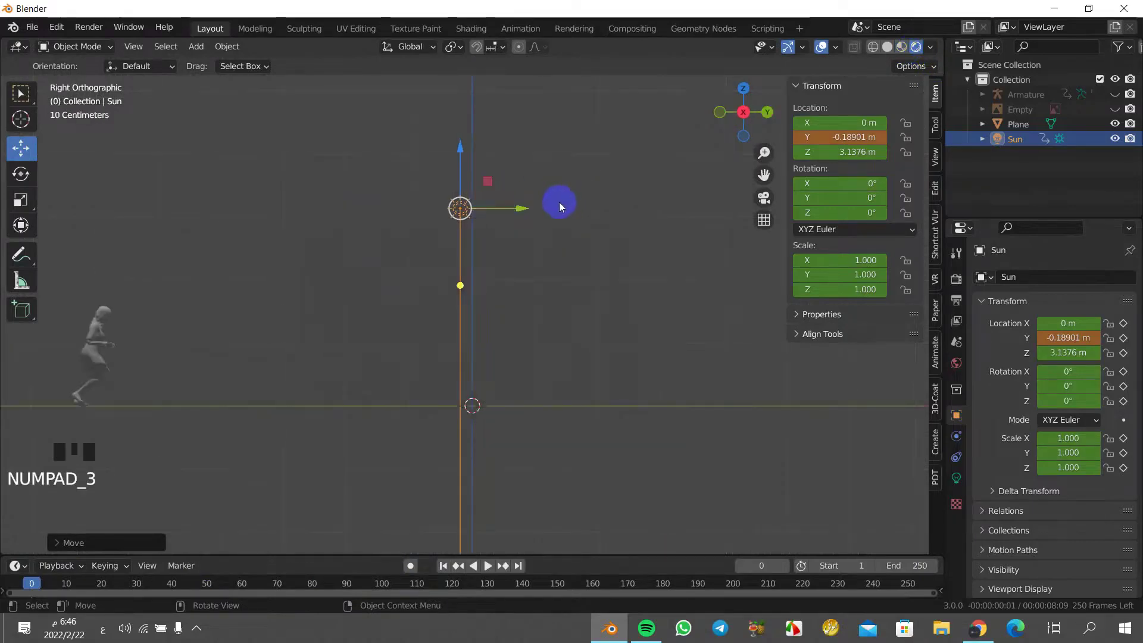
{"action": "left_click", "coordinate": [522, 211]}
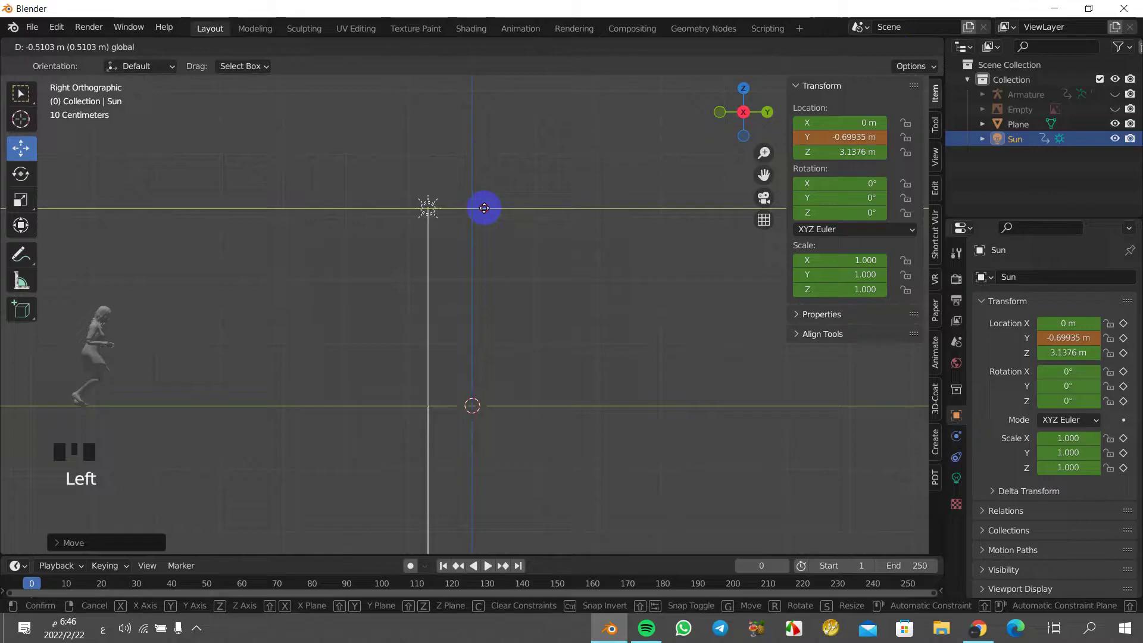
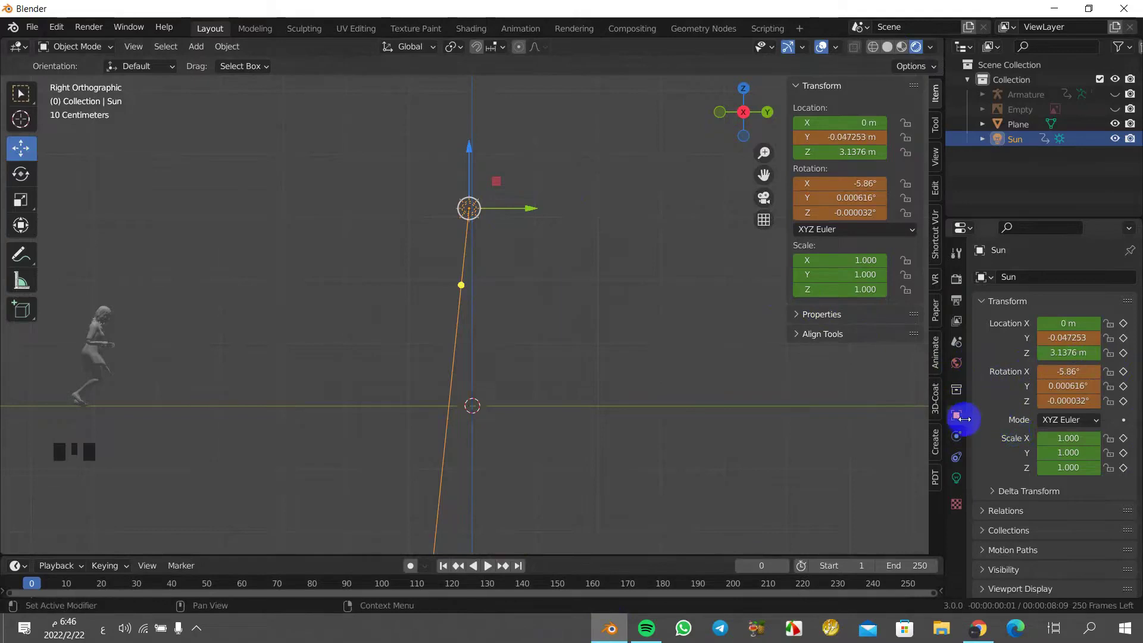
- Reset the Sun untilted above the origin and reveal its Shadow settings in Light properties
{"action": "left_click_drag", "start_coordinate": [54, 588], "coordinate": [35, 550]}
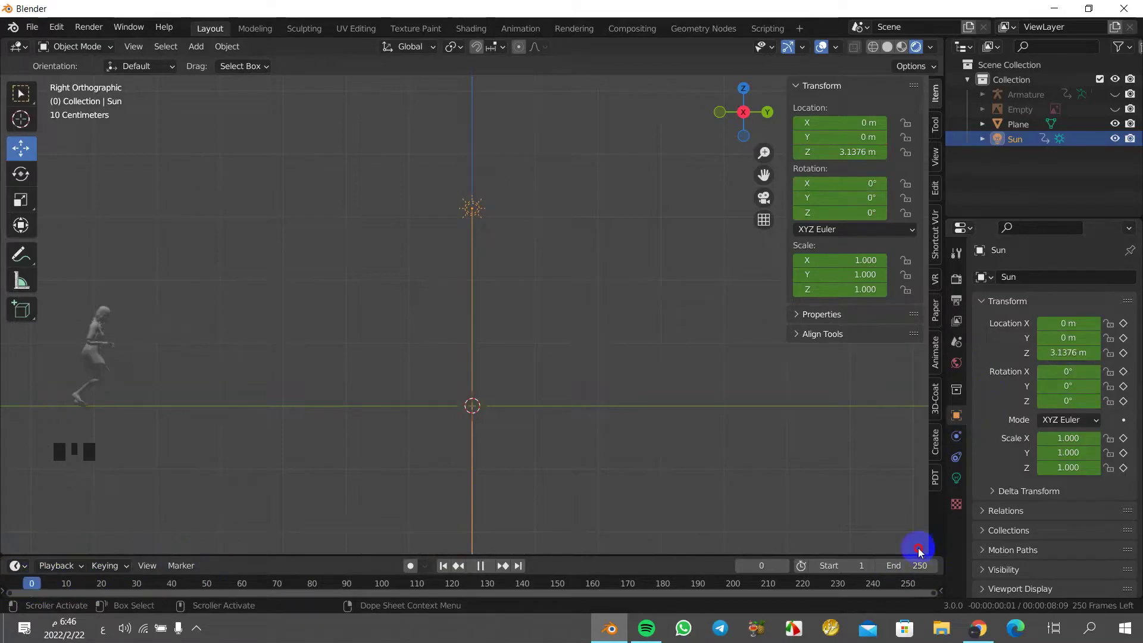
{"action": "left_click", "coordinate": [963, 480]}
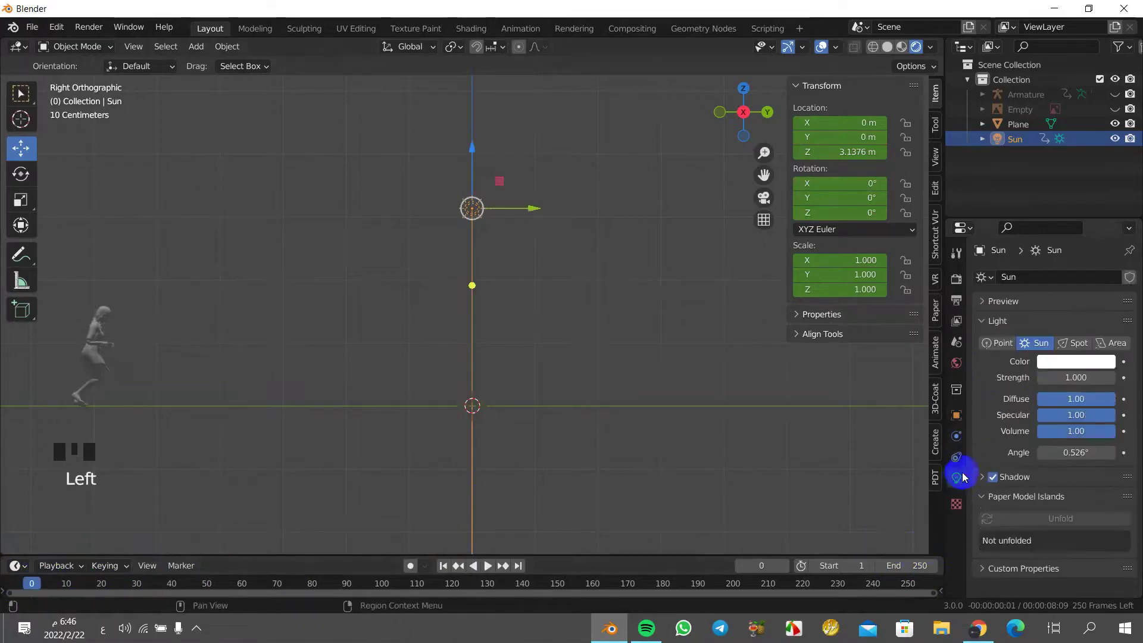
{"action": "left_click_drag", "start_coordinate": [982, 482], "coordinate": [638, 422]}
{"action": "key", "text": "KP_1"}
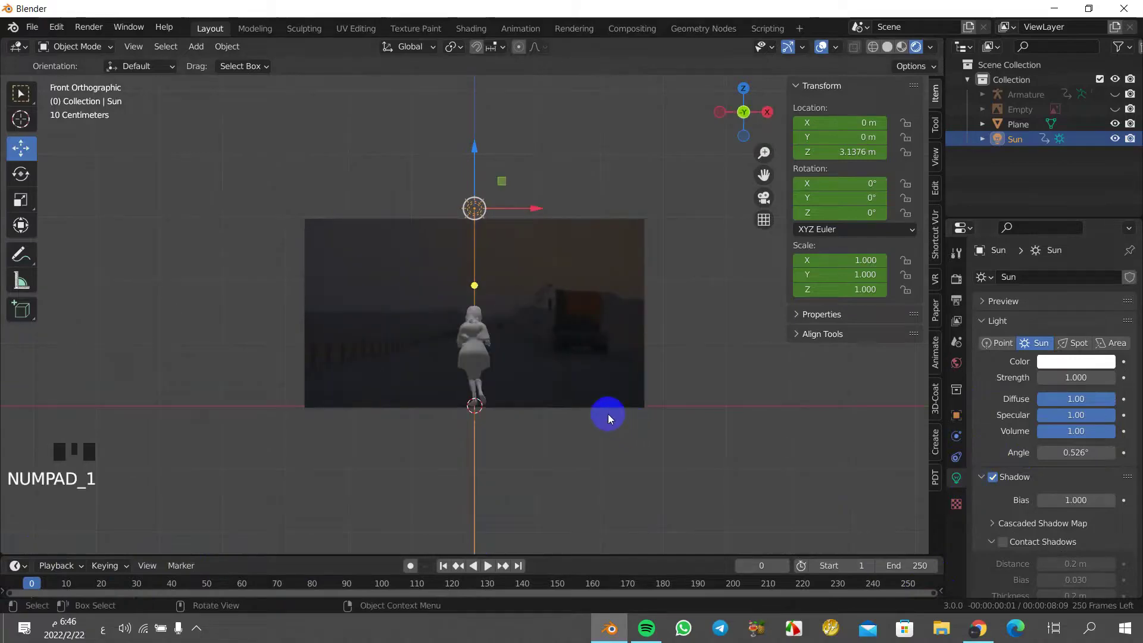
- Set the plane's road-video image texture interpolation to Cubic, then reselect the Sun
{"action": "left_click", "coordinate": [593, 344]}
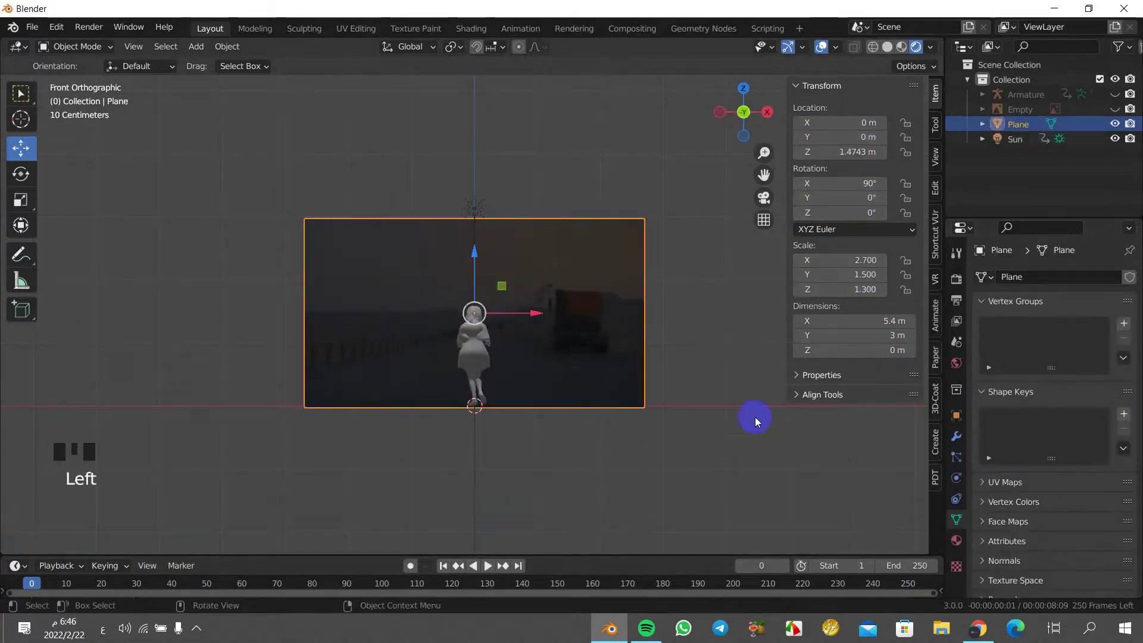
{"action": "left_click", "coordinate": [958, 545]}
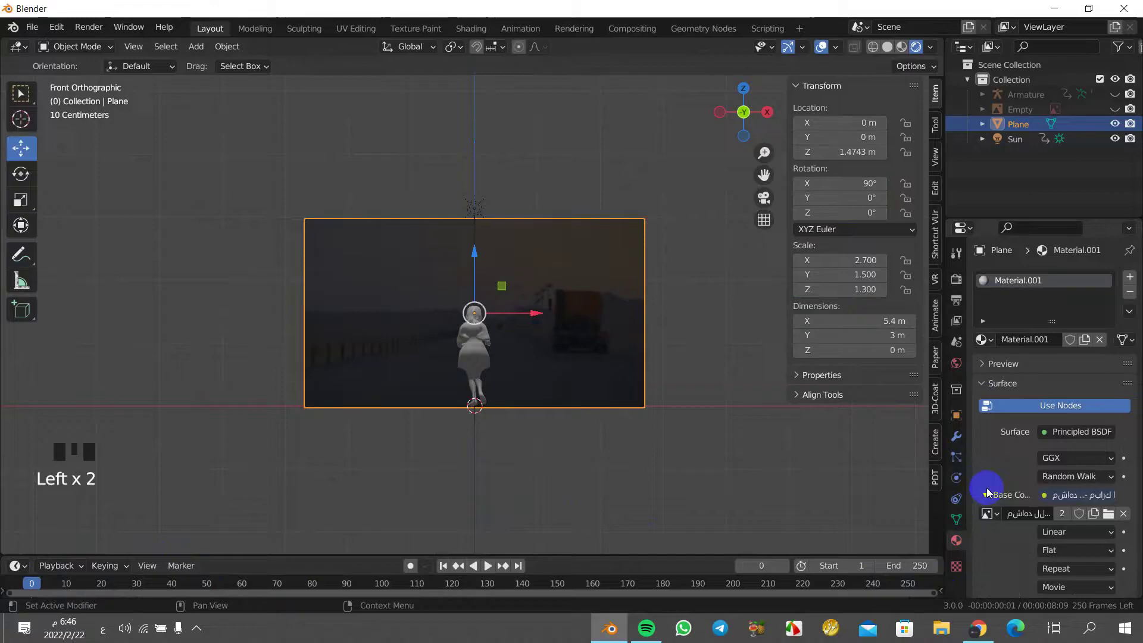
{"action": "left_click_drag", "start_coordinate": [1064, 521], "coordinate": [1011, 595]}
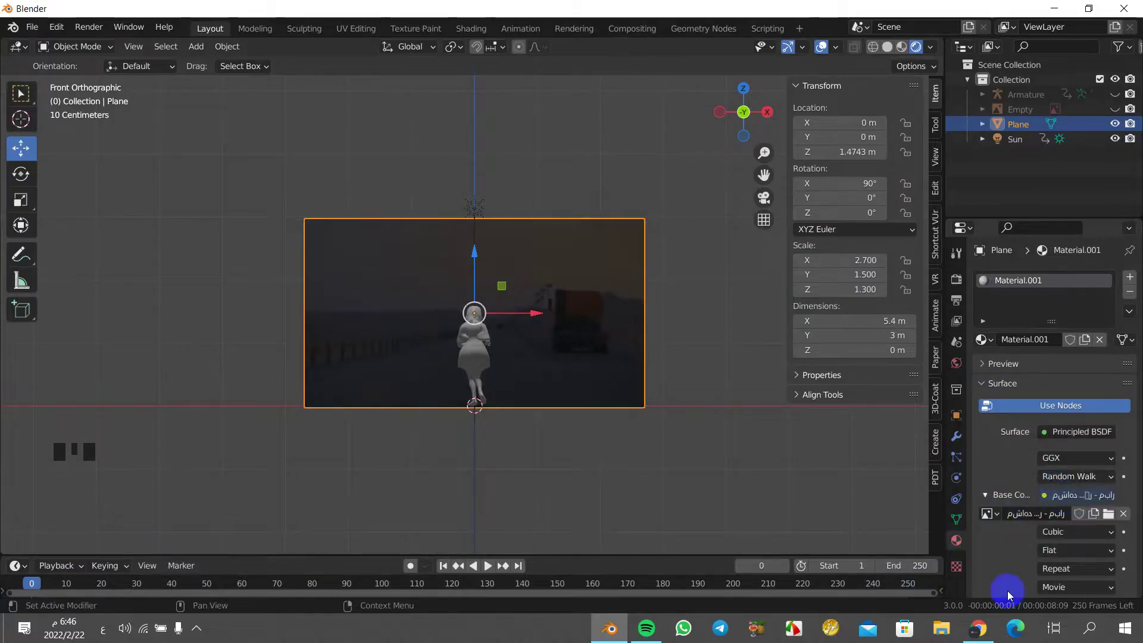
{"action": "scroll", "scroll_direction": "down", "scroll_amount": 3}
{"action": "scroll", "scroll_direction": "down", "scroll_amount": 3}
{"action": "scroll", "scroll_direction": "up", "scroll_amount": 3}
{"action": "left_click", "coordinate": [477, 214]}
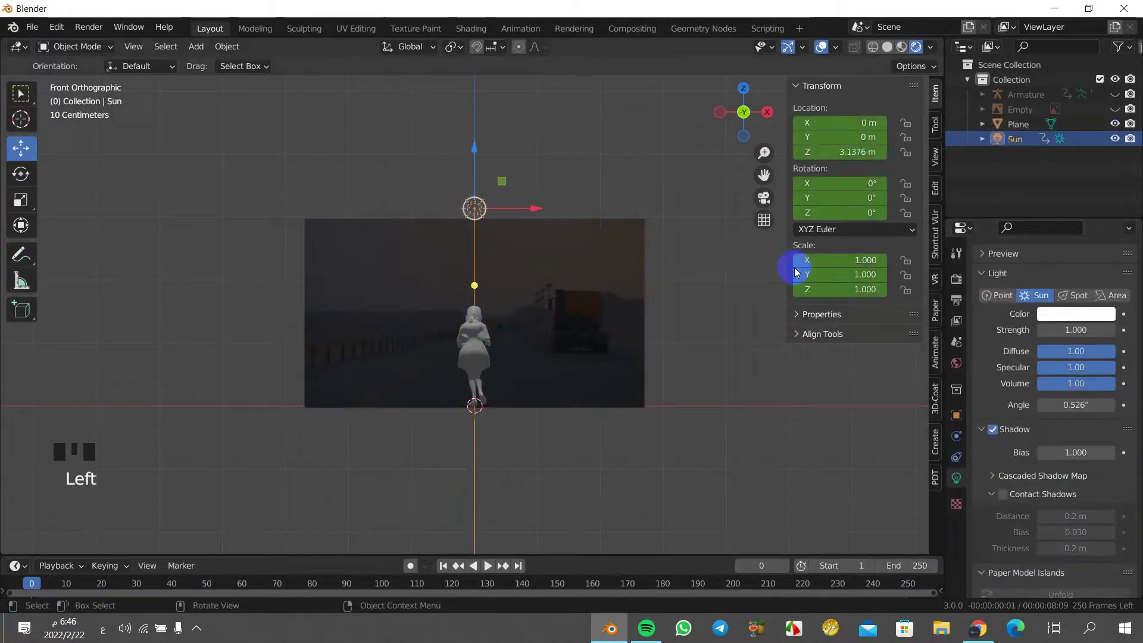
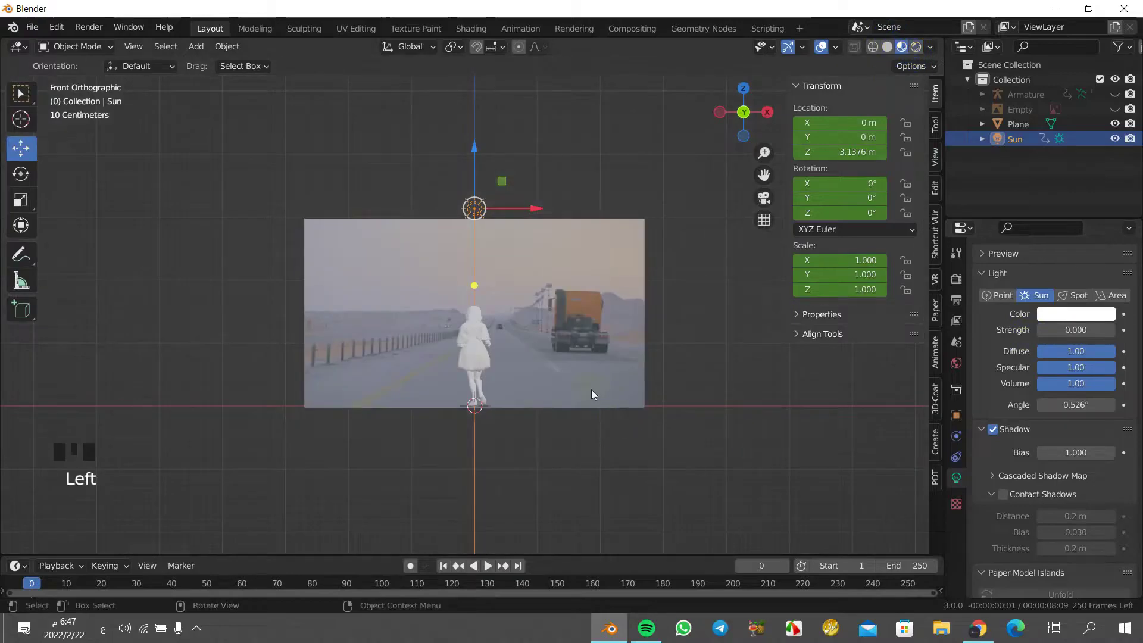
- Set the Sun's Strength to 0 so the road video plane shows at full brightness
{"action": "scroll", "scroll_direction": "up", "scroll_amount": 3}
- Add a camera, raise it, look through it, and set its Location to Y -7.41, Z 1.4647 m
{"action": "key", "text": "shift+a"}
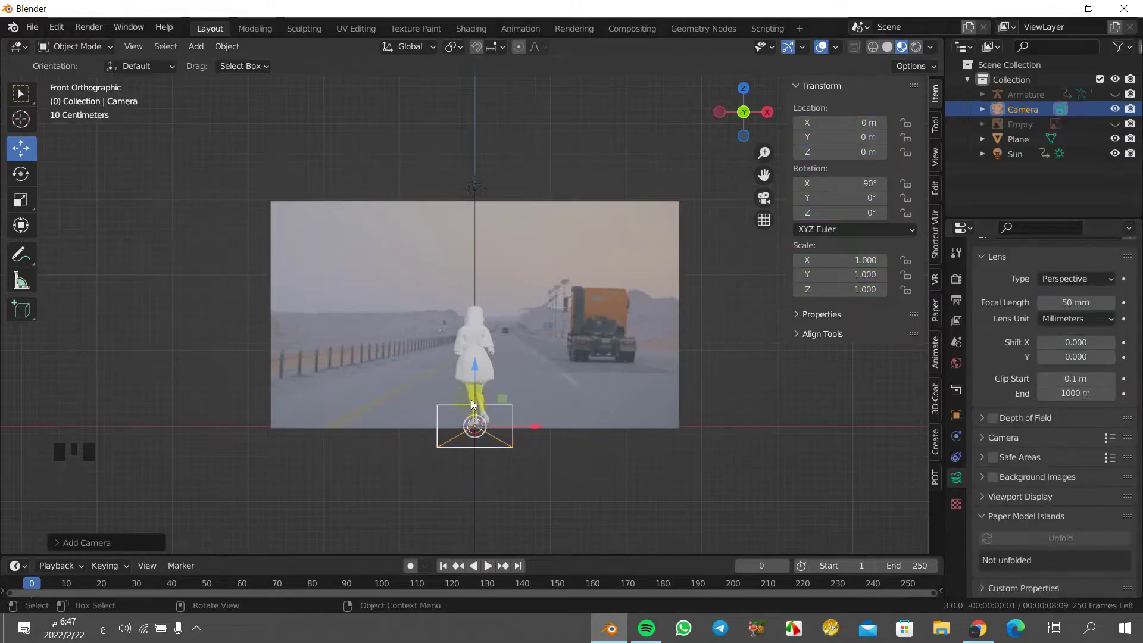
{"action": "left_click", "coordinate": [479, 372]}
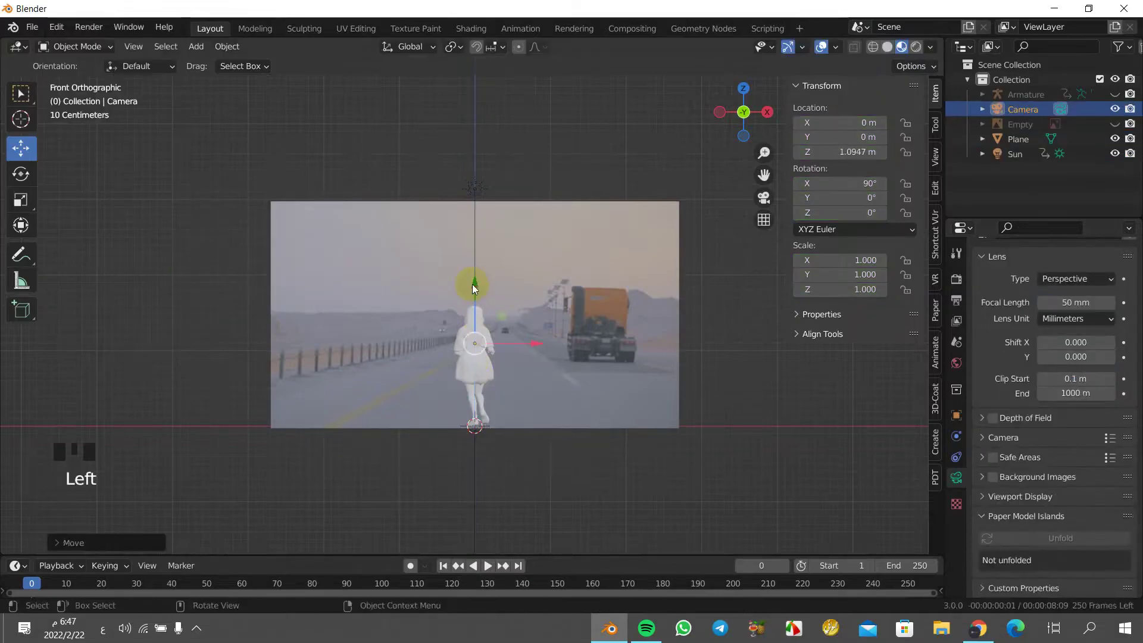
{"action": "key", "text": "KP_0"}
{"action": "key", "text": "KP_0"}
{"action": "key", "text": "KP_0"}
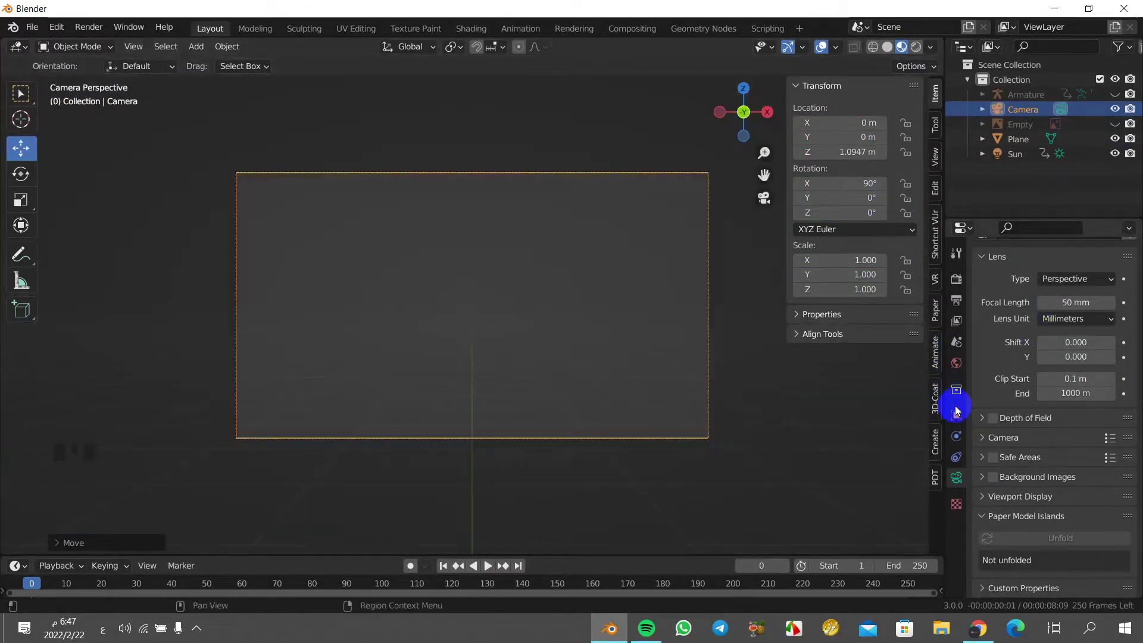
{"action": "left_click", "coordinate": [959, 415]}
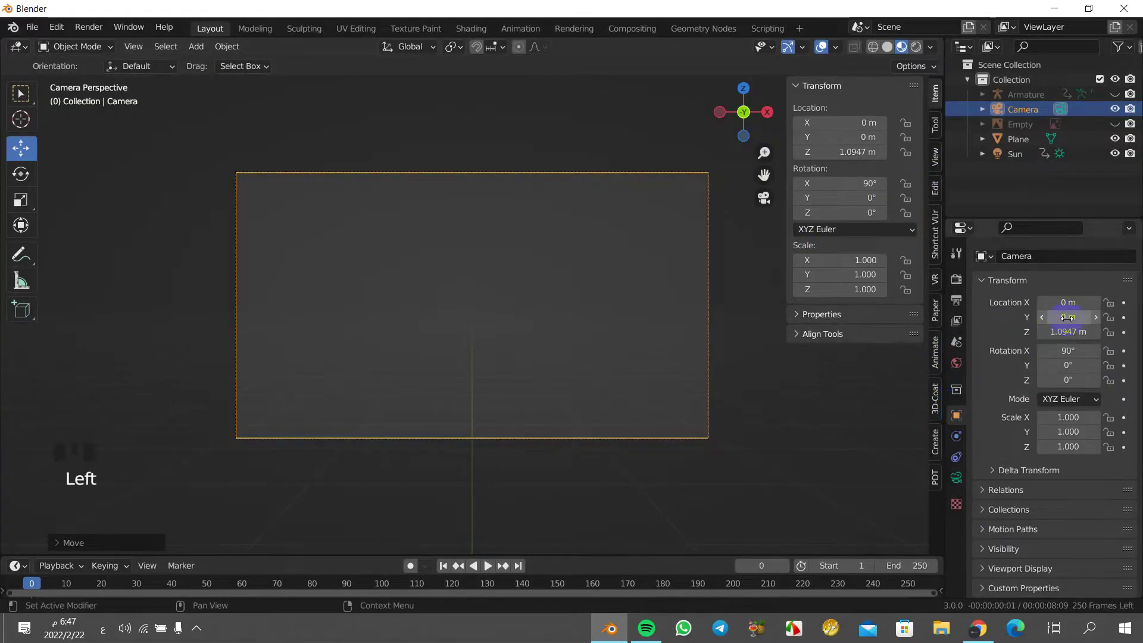
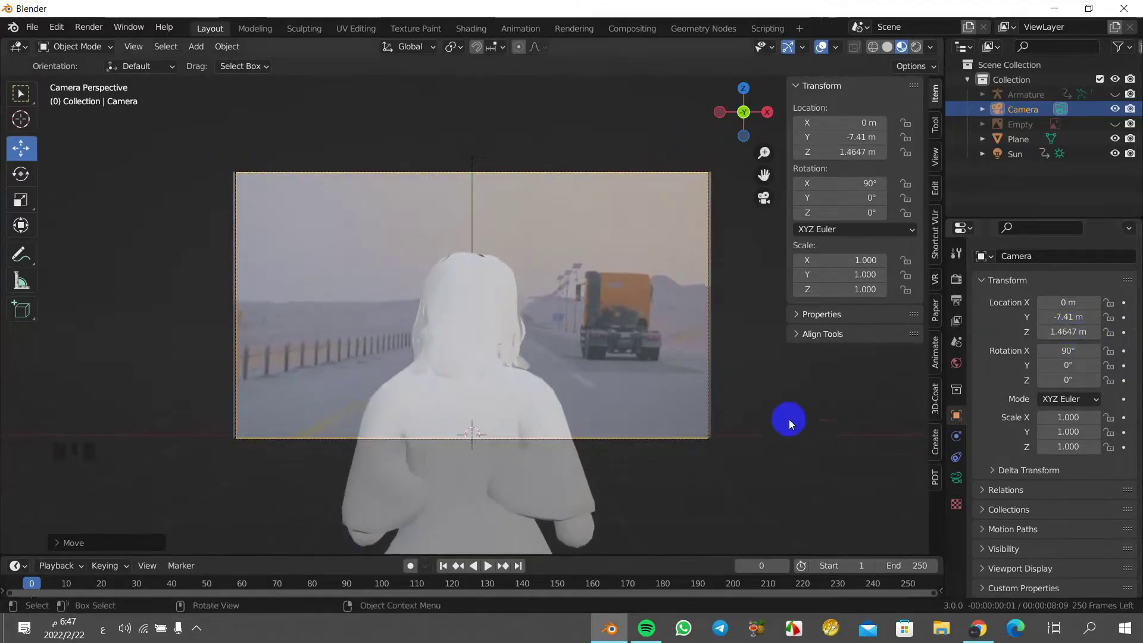
- Unhide the Armature and scale the character rig down twice to 0.003
{"action": "left_click", "coordinate": [537, 475]}
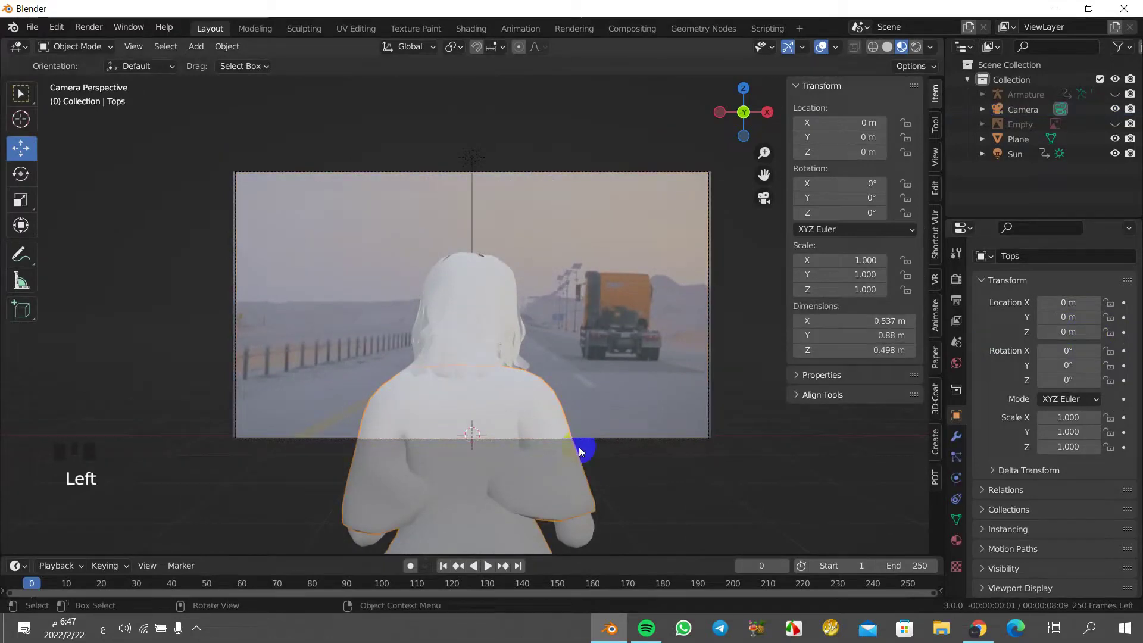
{"action": "left_click", "coordinate": [1115, 96]}
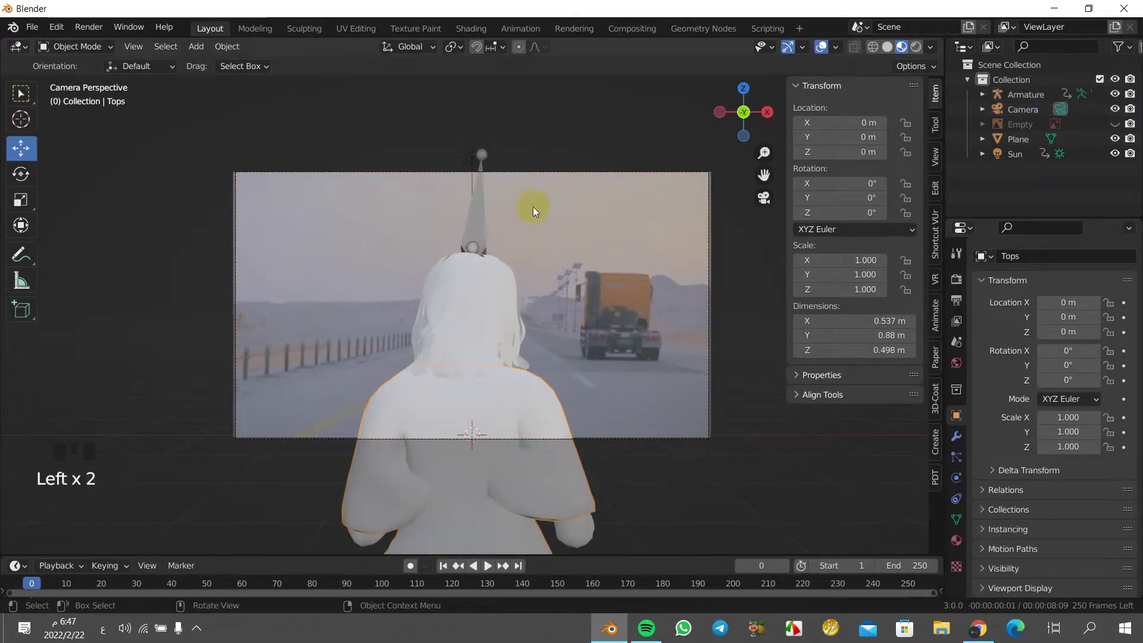
{"action": "left_click", "coordinate": [485, 218]}
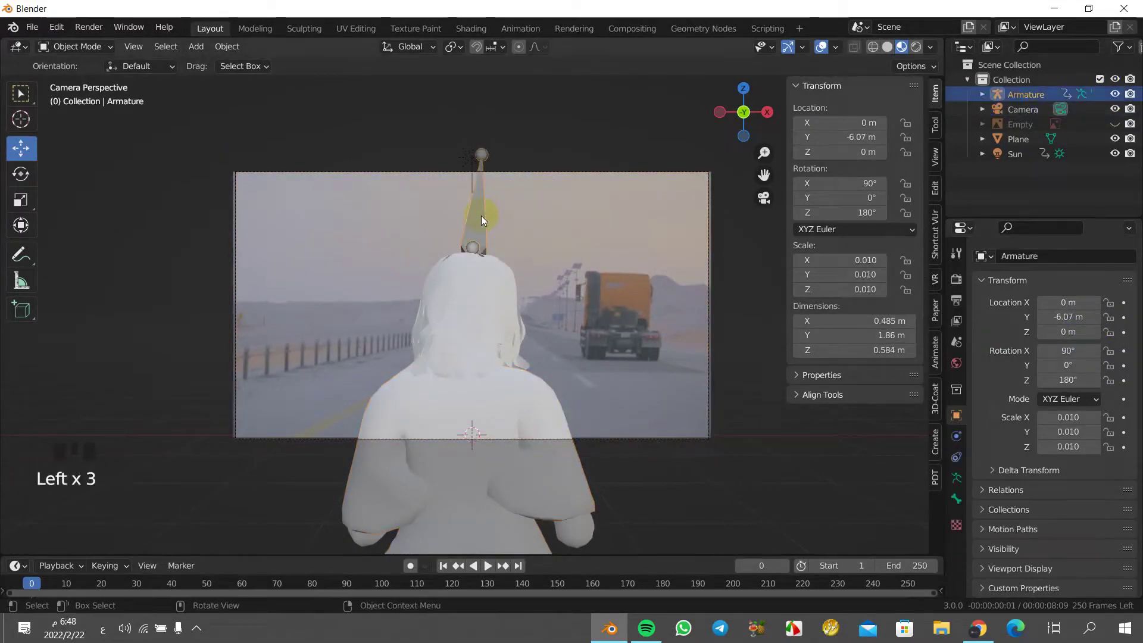
{"action": "key", "text": "s"}
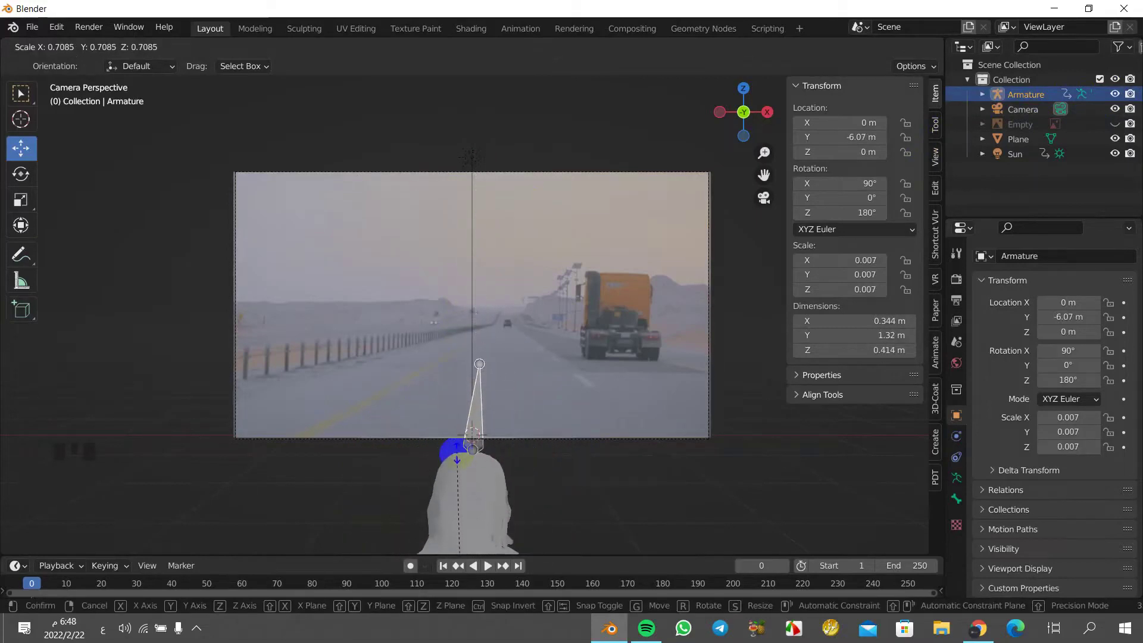
{"action": "scroll", "scroll_direction": "down", "scroll_amount": 3}
{"action": "scroll", "scroll_direction": "down", "scroll_amount": 3}
{"action": "left_click", "coordinate": [473, 488]}
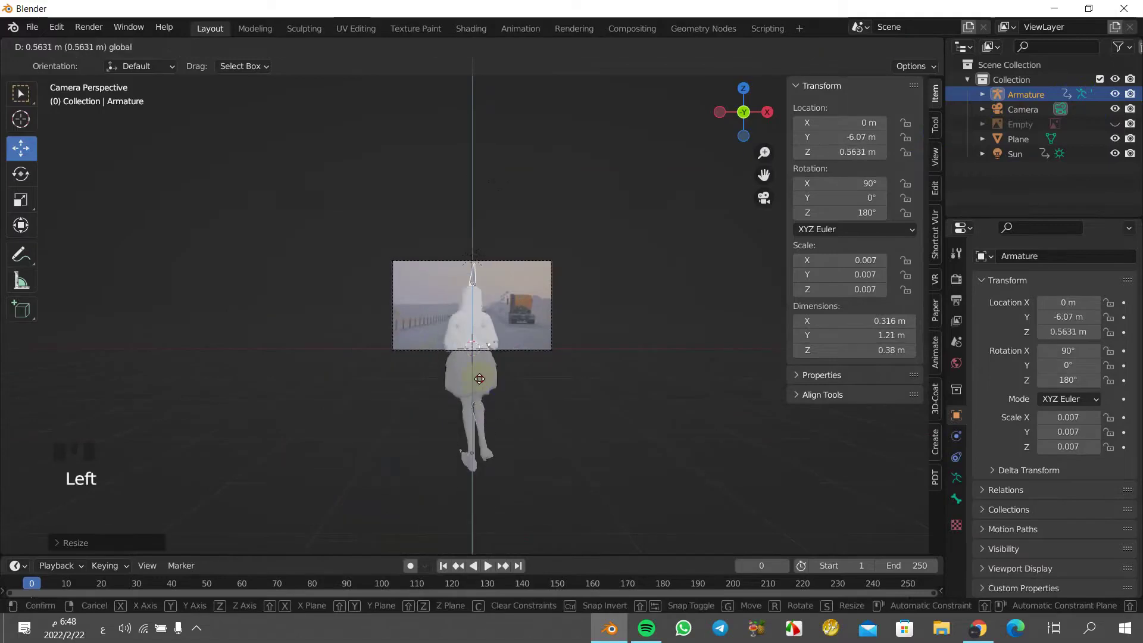
{"action": "key", "text": "s"}
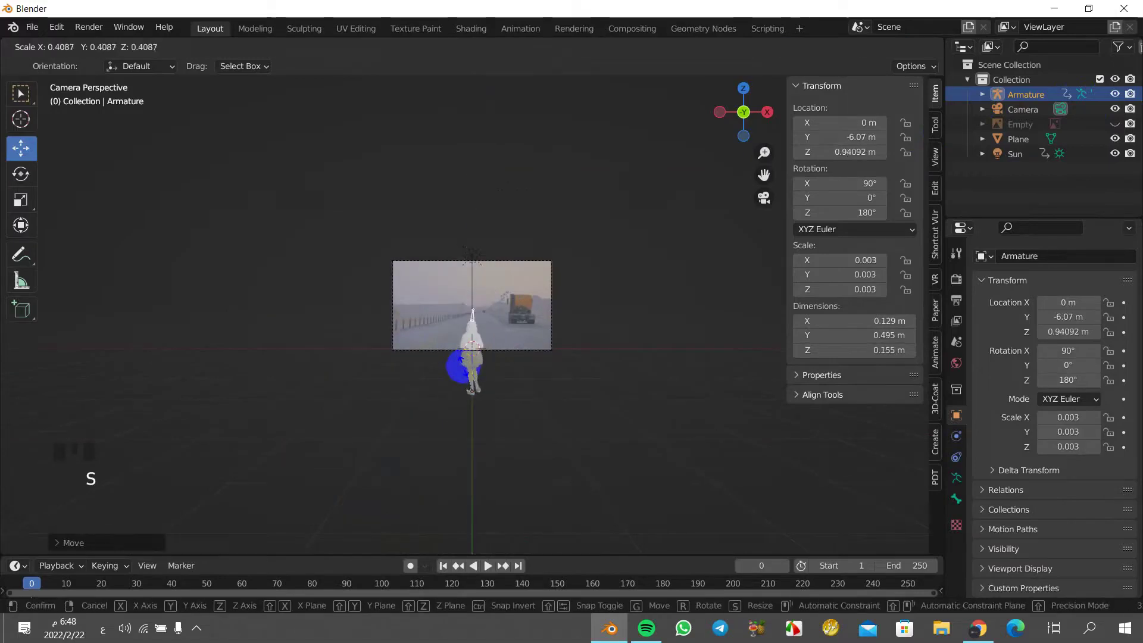
{"action": "left_click", "coordinate": [471, 342]}
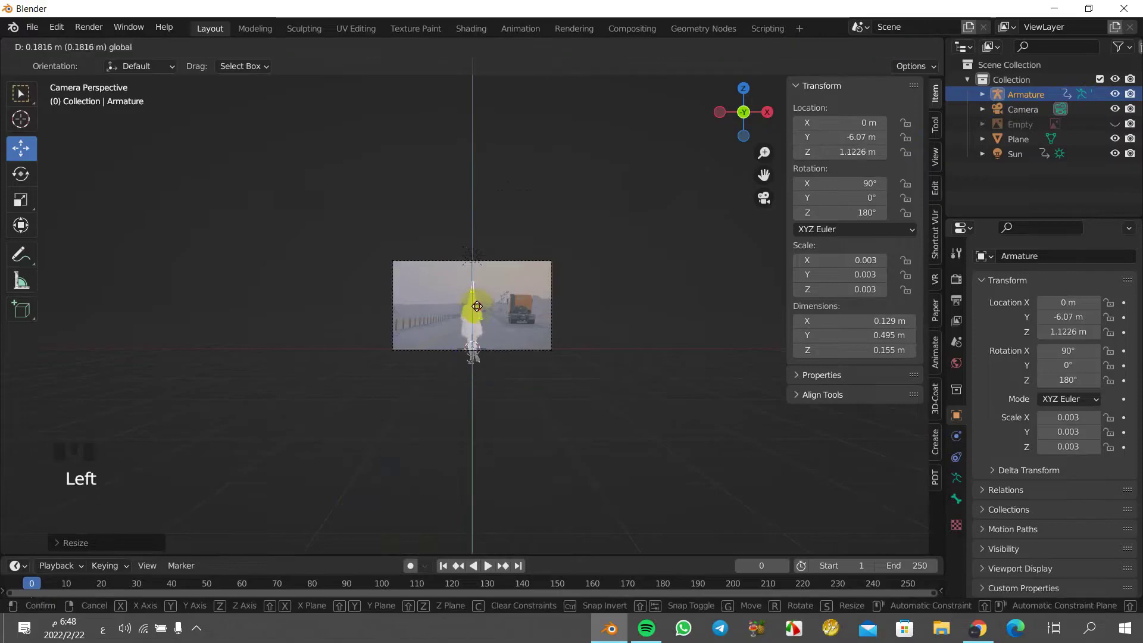
- Raise the armature to Z 1.2061 m and play the running animation in camera view
{"action": "scroll", "scroll_direction": "up", "scroll_amount": 3}
{"action": "scroll", "scroll_direction": "up", "scroll_amount": 3}
{"action": "key", "text": "space"}
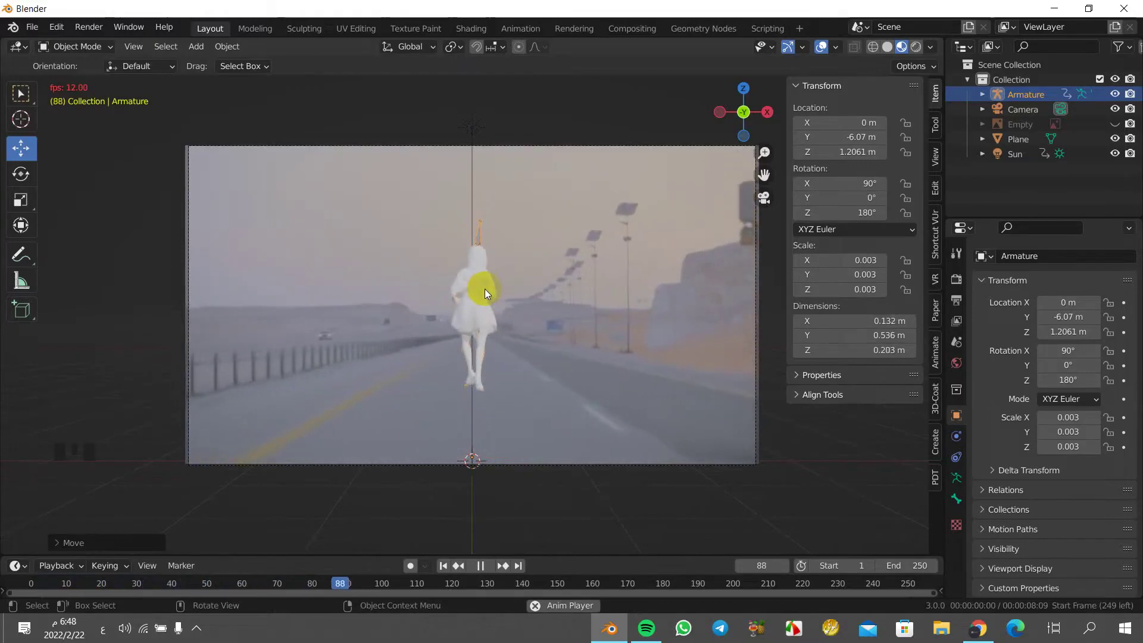
- Set the scene Frame Range End to 110 instead of 250 and play the animation
{"action": "key", "text": "space"}
{"action": "left_click_drag", "start_coordinate": [440, 583], "coordinate": [958, 291]}
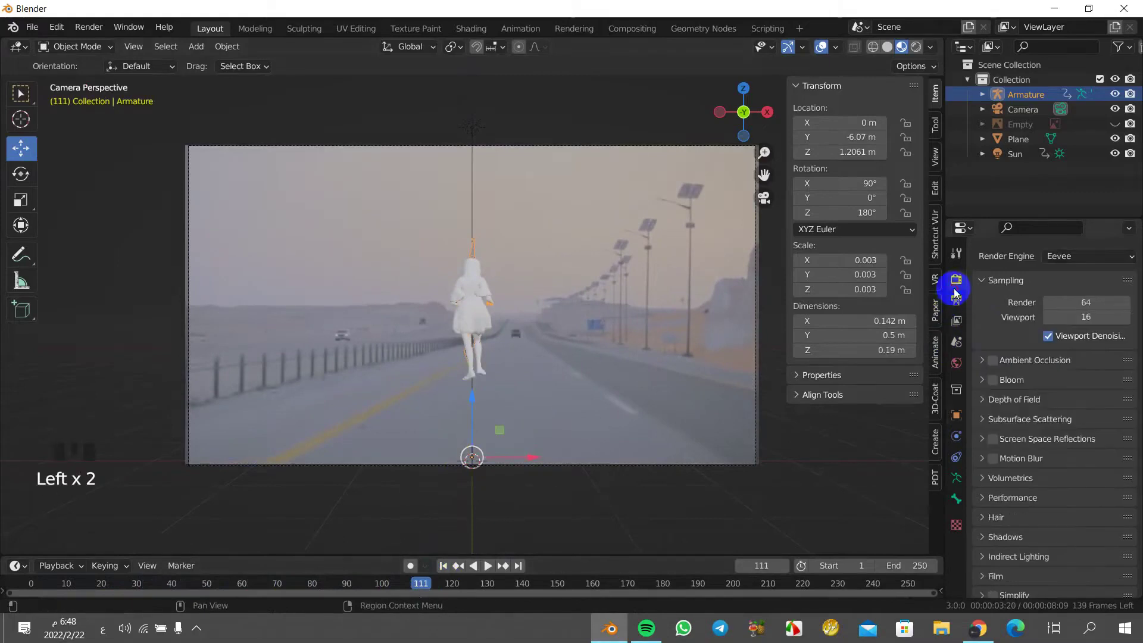
{"action": "left_click", "coordinate": [957, 303]}
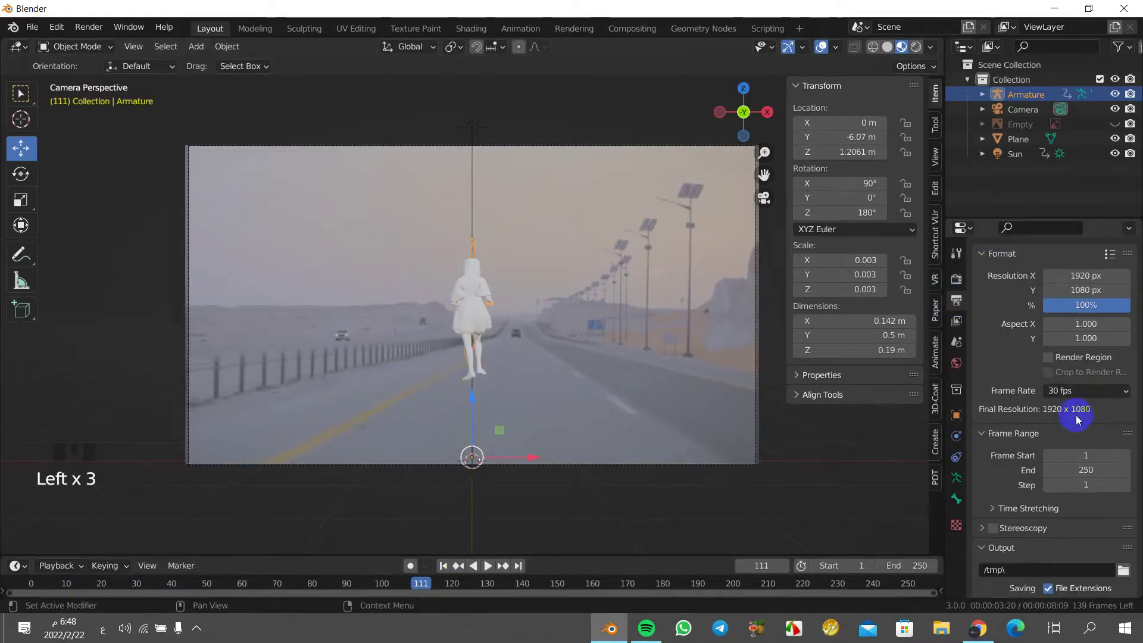
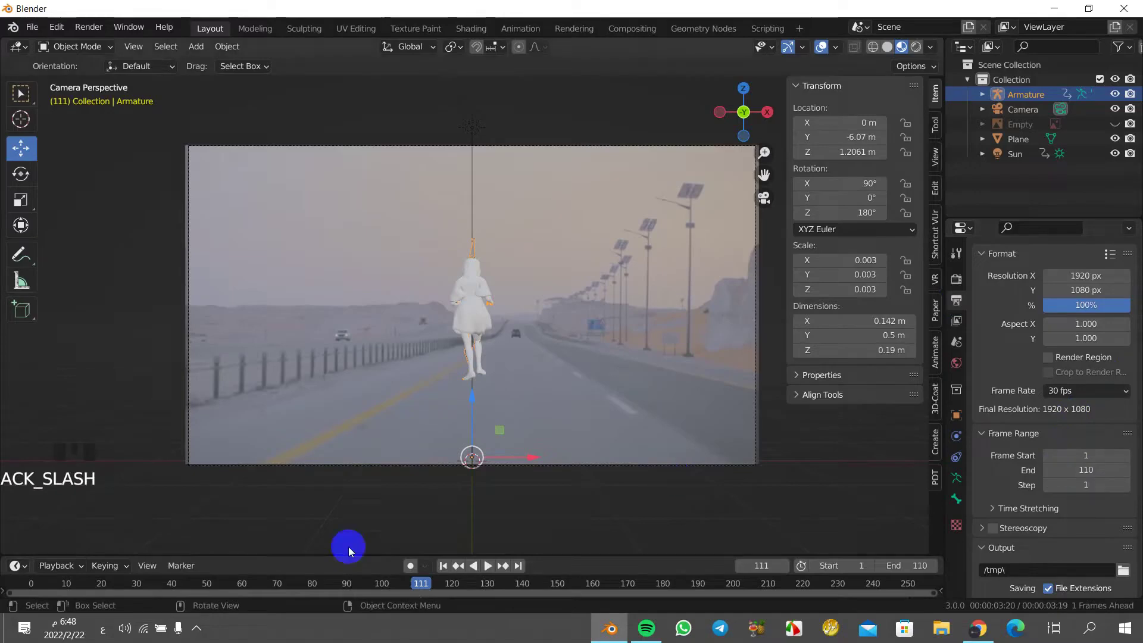
{"action": "left_click_drag", "start_coordinate": [423, 589], "coordinate": [940, 583]}
{"action": "key", "text": "space"}
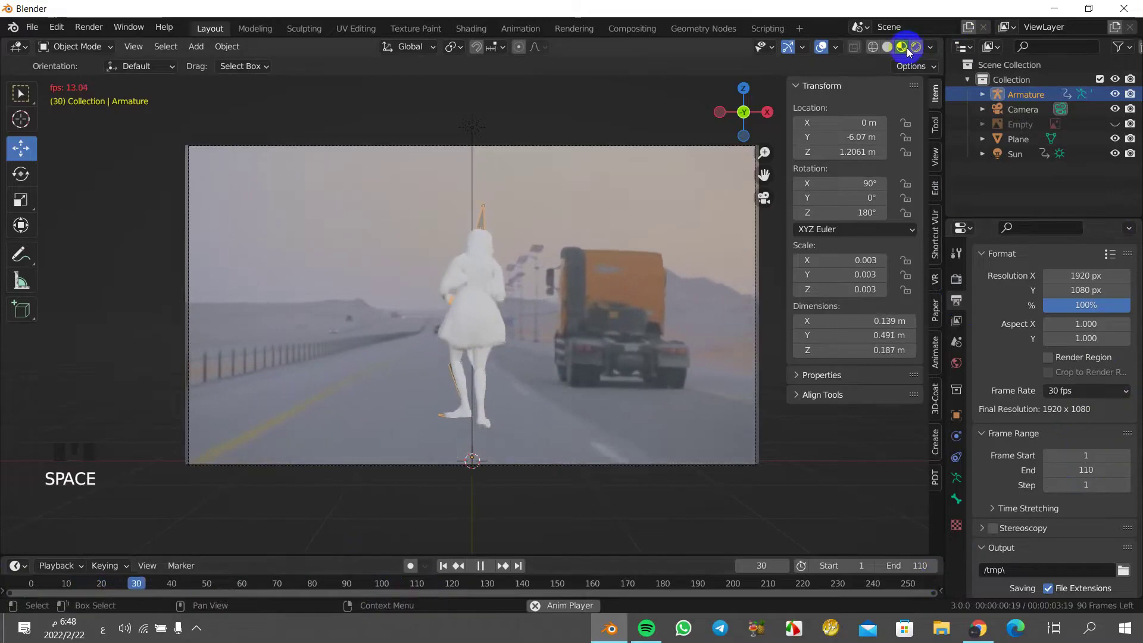
- Switch the viewport to Rendered shading and stop playback at frame 0
{"action": "left_click", "coordinate": [914, 48]}
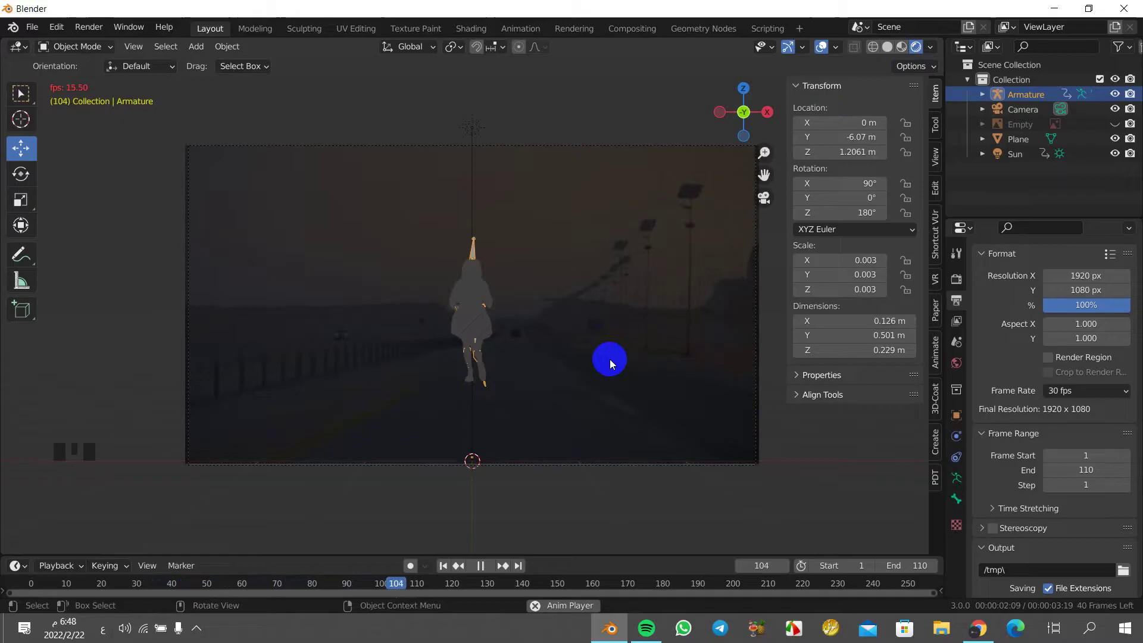
{"action": "key", "text": "space"}
{"action": "left_click_drag", "start_coordinate": [42, 583], "coordinate": [578, 136]}
- Select the Sun light and delete it from the scene
{"action": "left_click", "coordinate": [479, 130]}
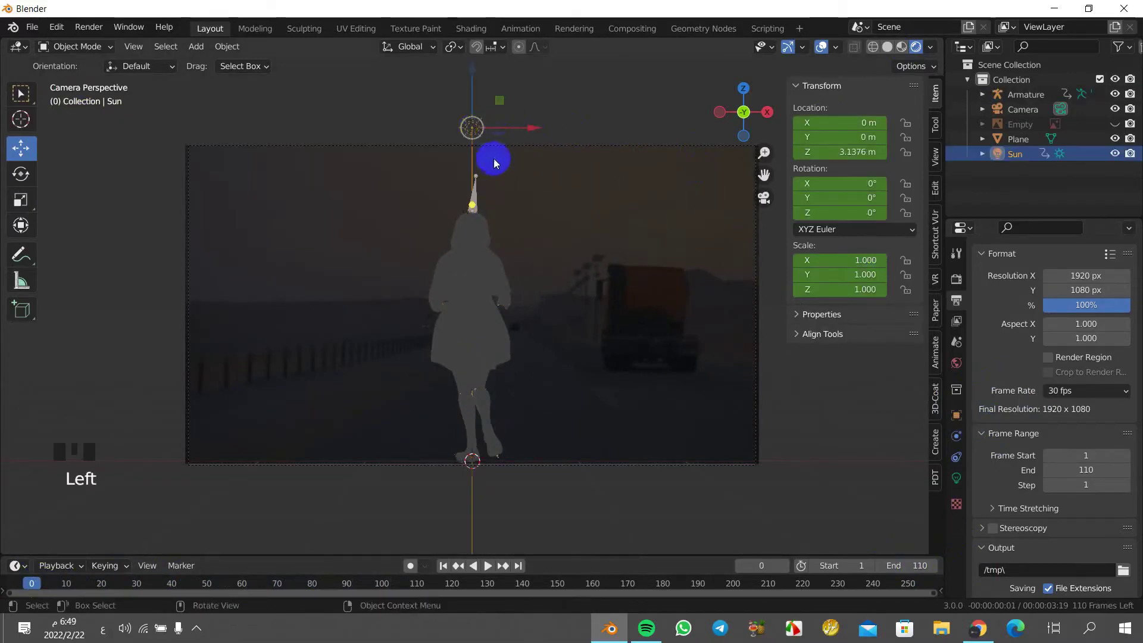
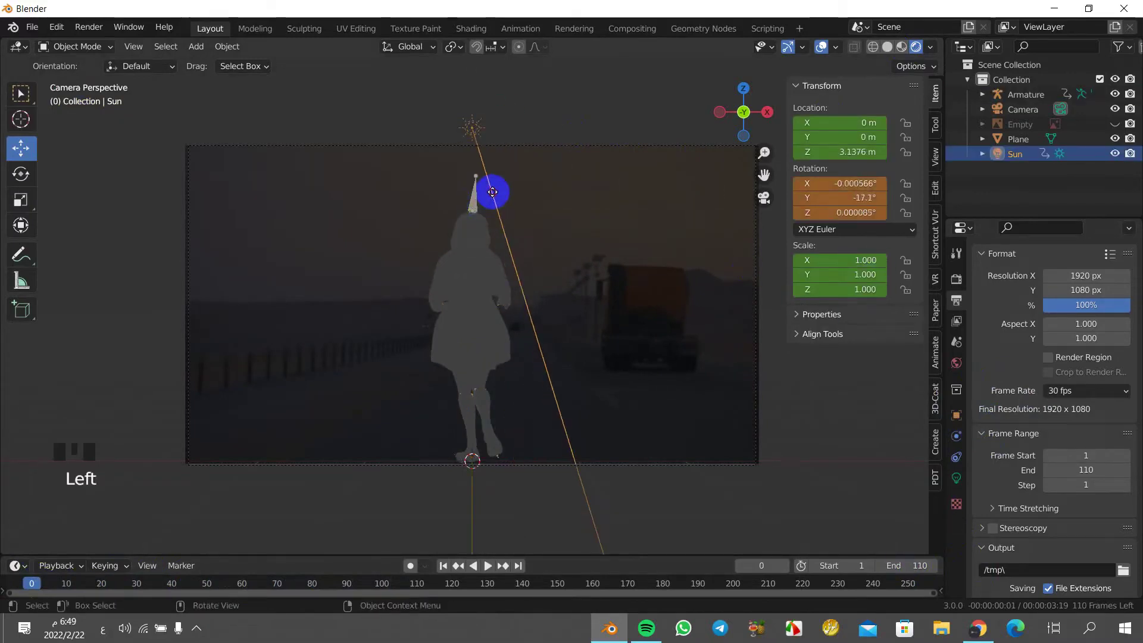
{"action": "left_click", "coordinate": [478, 129]}
{"action": "key", "text": "Delete"}
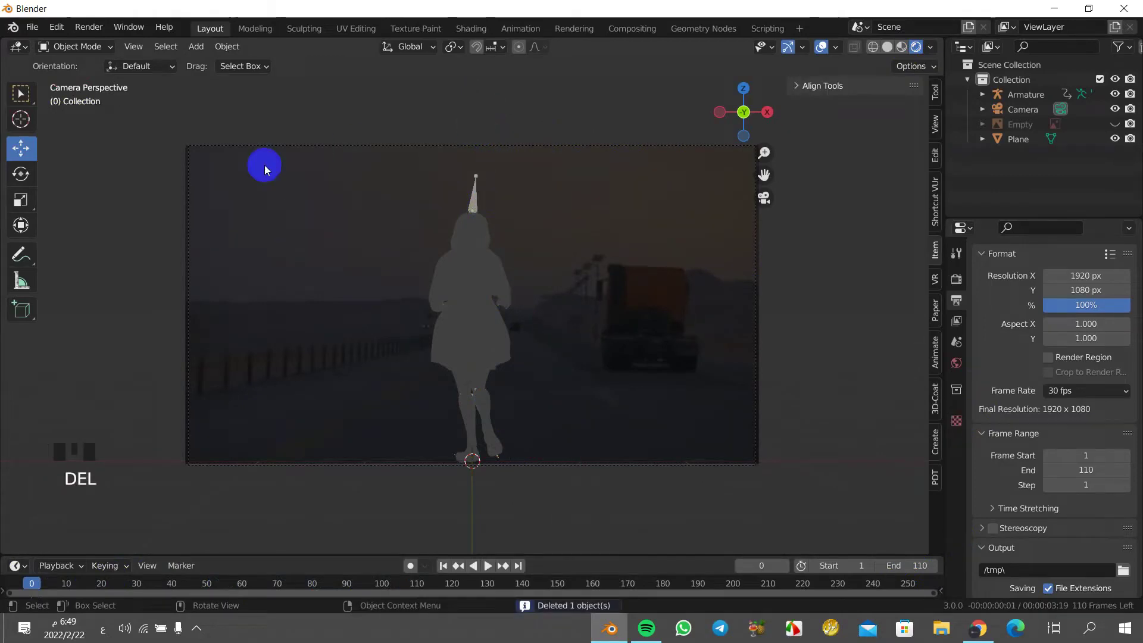
- Add a Point light, raise it to Z 2.75 m above the runner, and preview the lighting
{"action": "left_click_drag", "start_coordinate": [189, 43], "coordinate": [317, 253]}
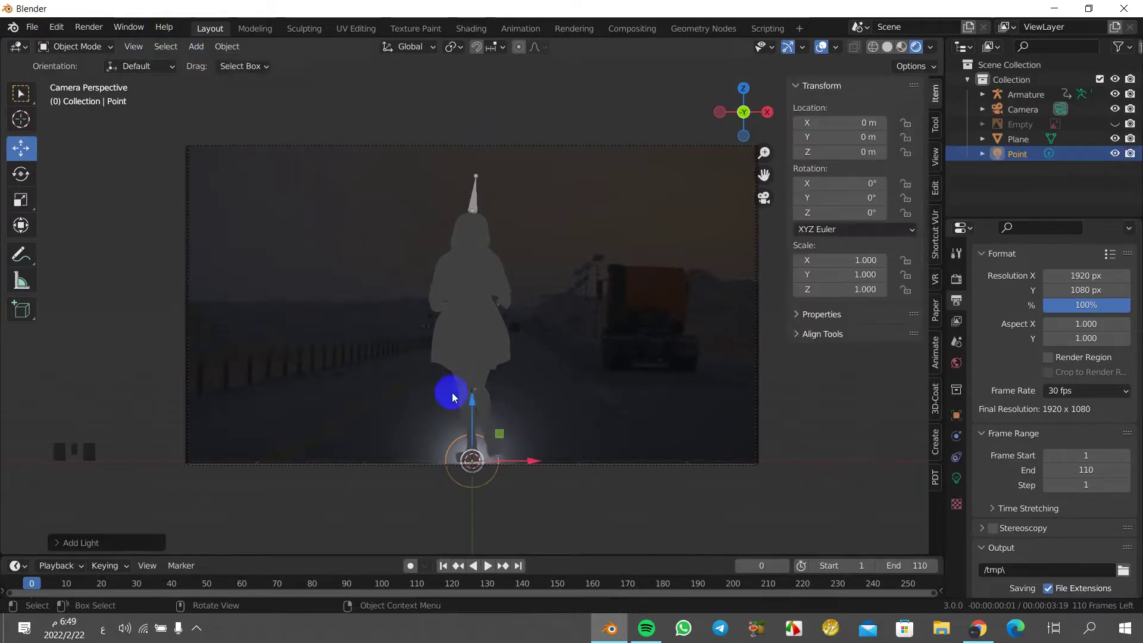
{"action": "left_click", "coordinate": [475, 404]}
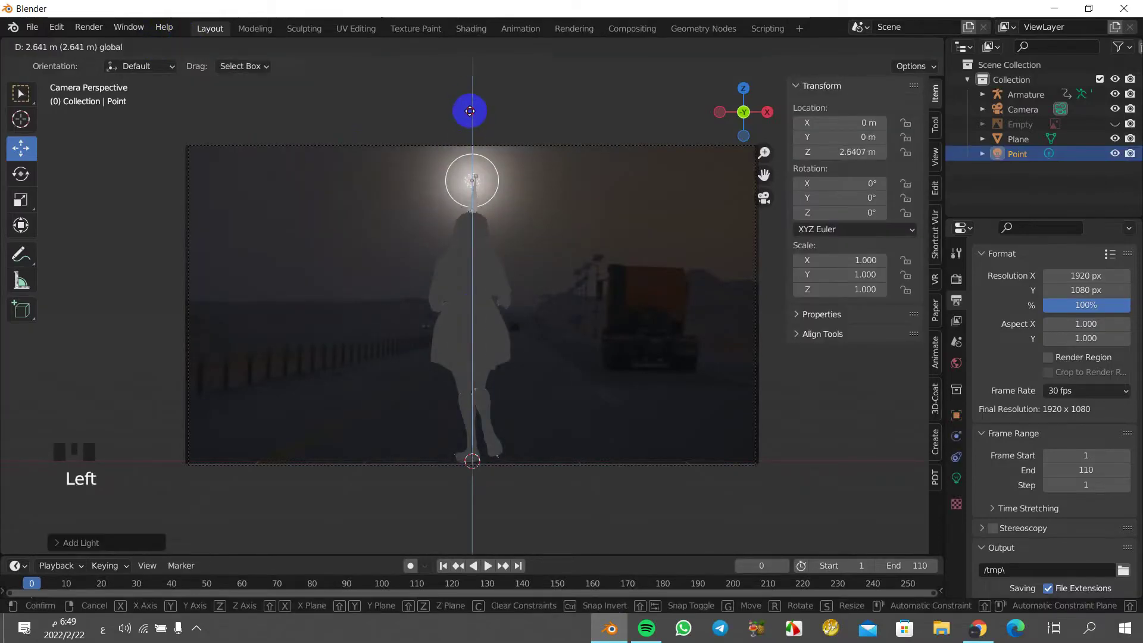
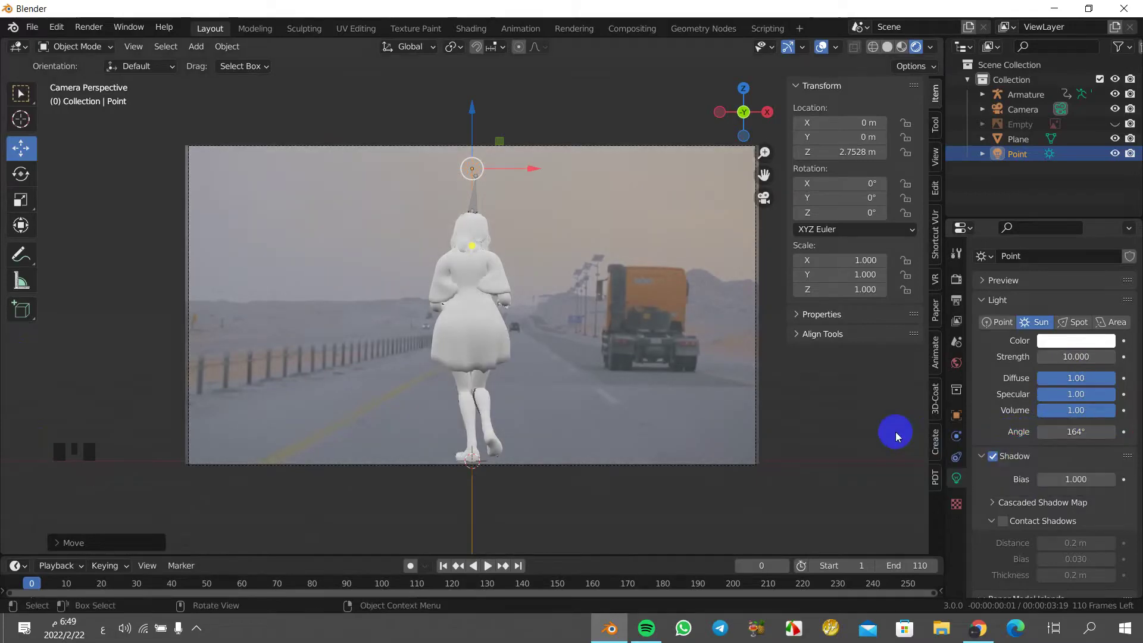
{"action": "key", "text": "space"}
{"action": "key", "text": "space"}
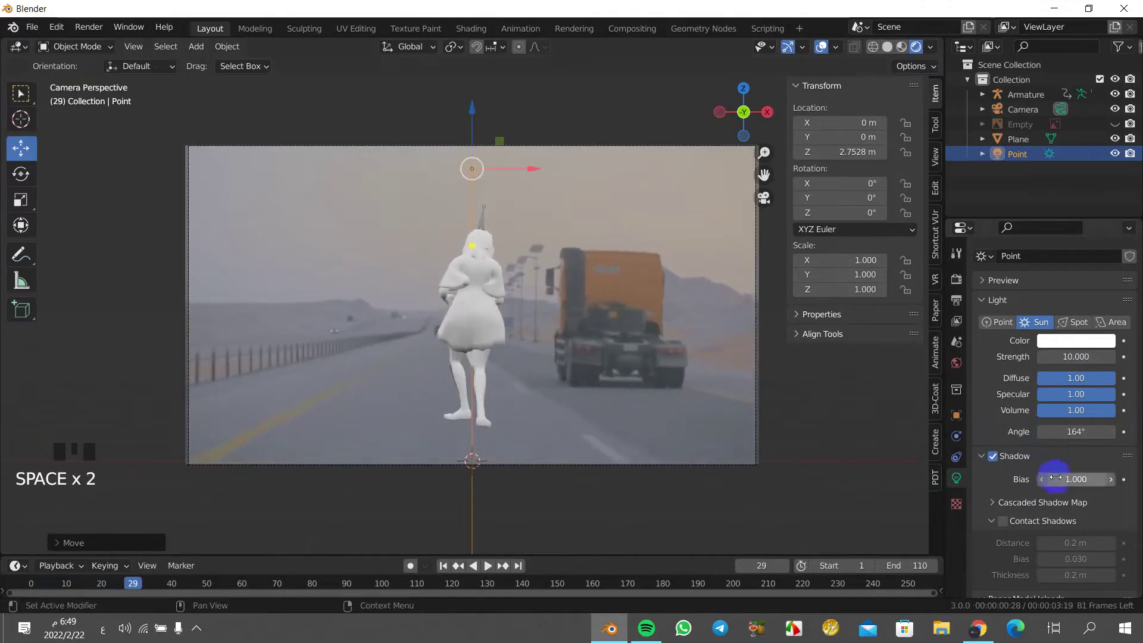
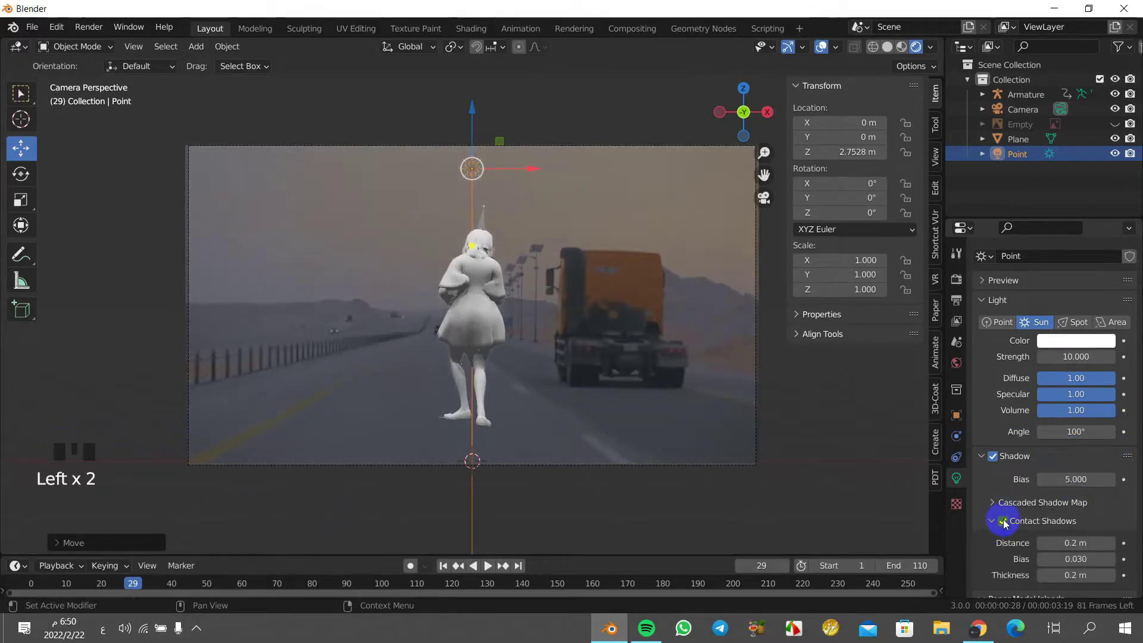
- Expand Cascaded Shadow Map and set fade 0.458, max distance 219 m, bias 4.68
{"action": "left_click", "coordinate": [1007, 523]}
{"action": "left_click_drag", "start_coordinate": [1002, 505], "coordinate": [1002, 537]}
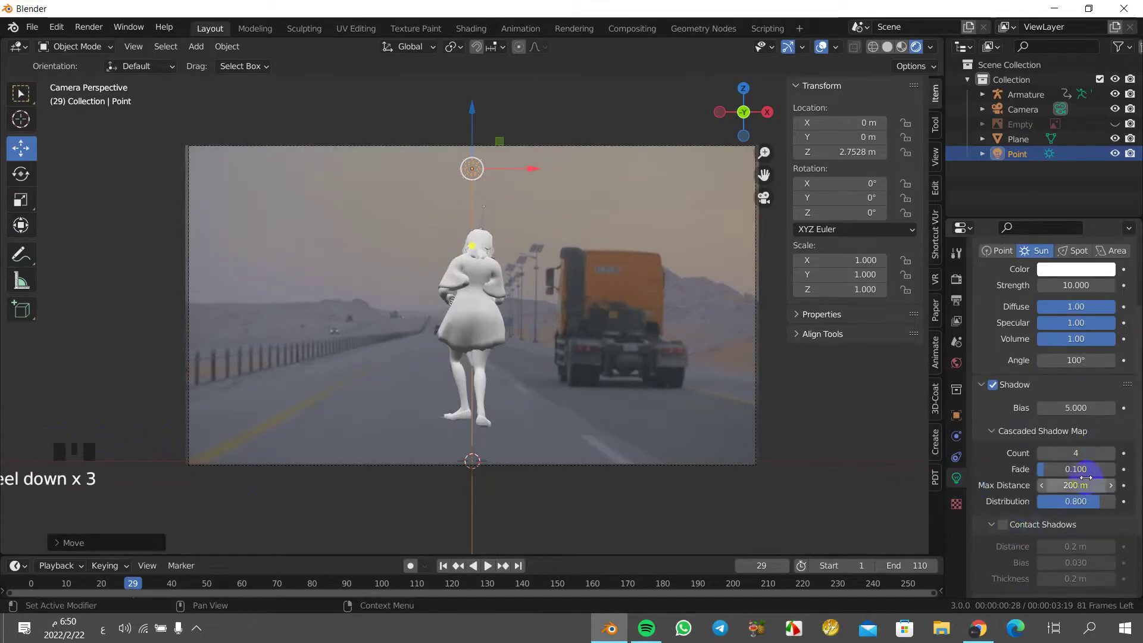
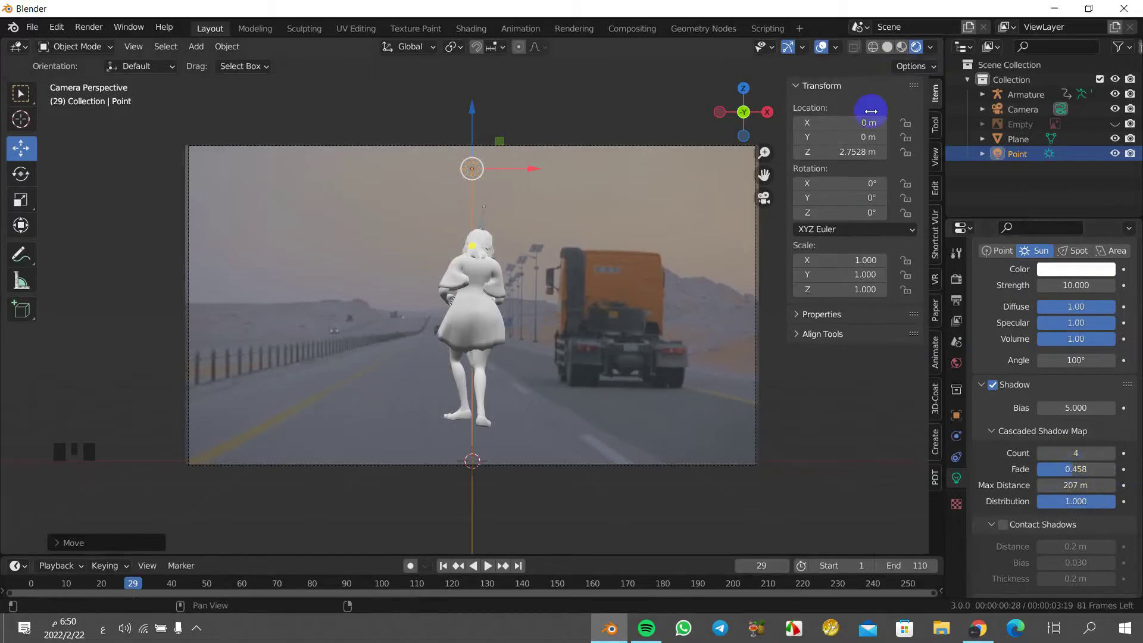
{"action": "key", "text": "KP_0"}
{"action": "key", "text": "KP_0"}
{"action": "scroll", "scroll_direction": "up", "scroll_amount": 3}
{"action": "scroll", "scroll_direction": "down", "scroll_amount": 3}
- Preview the shadows in playback and enable Contact Shadows for the sun
{"action": "key", "text": "space"}
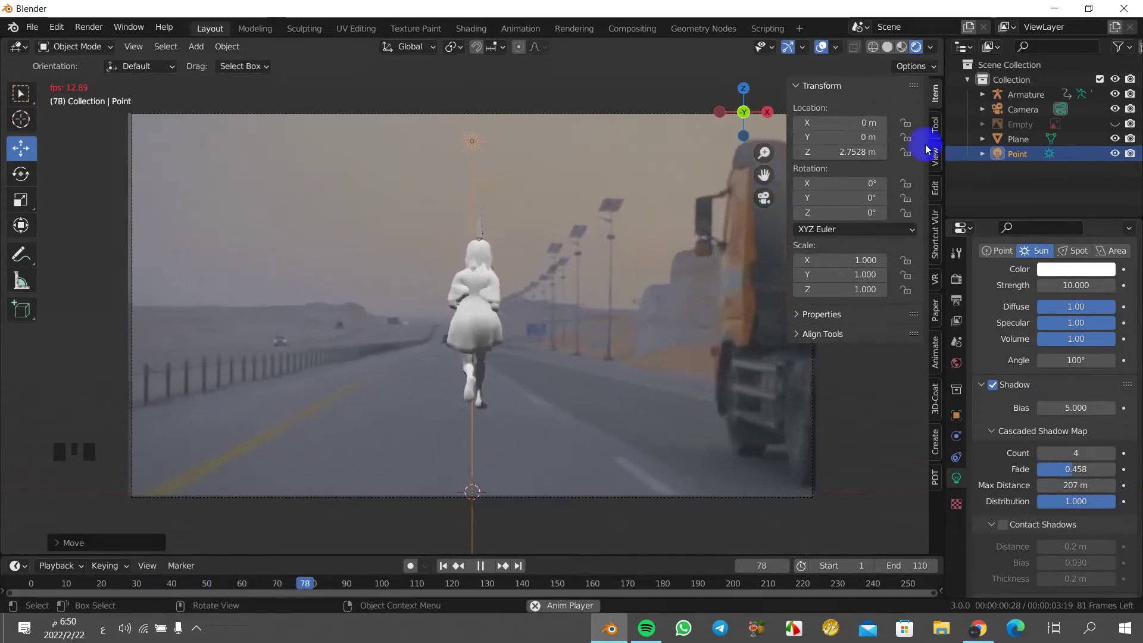
{"action": "left_click", "coordinate": [1113, 96]}
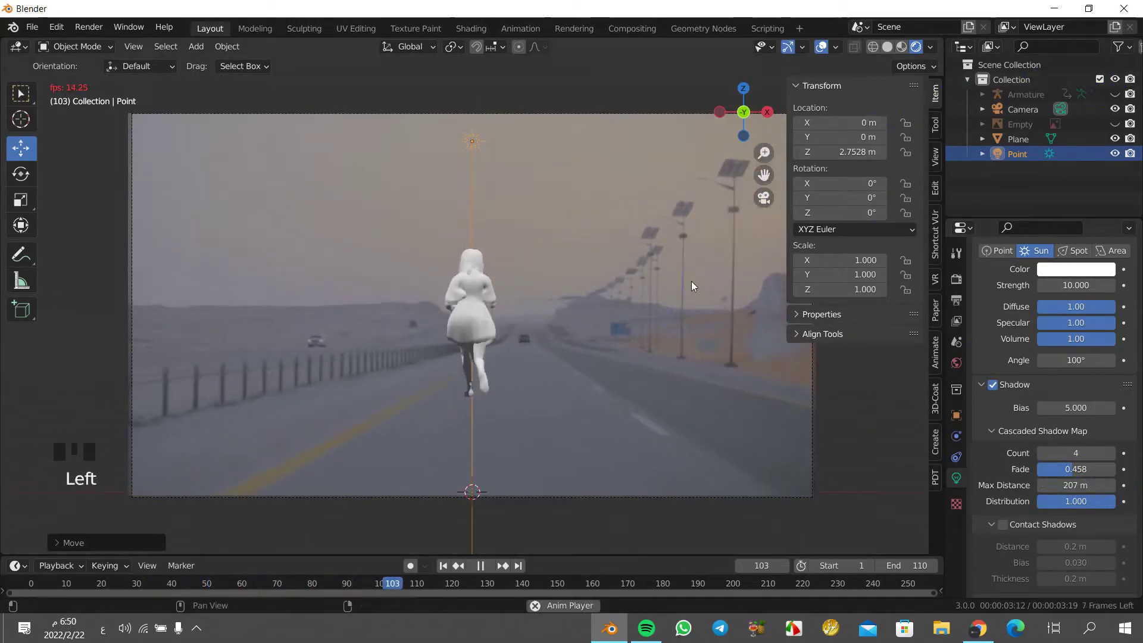
{"action": "key", "text": "space"}
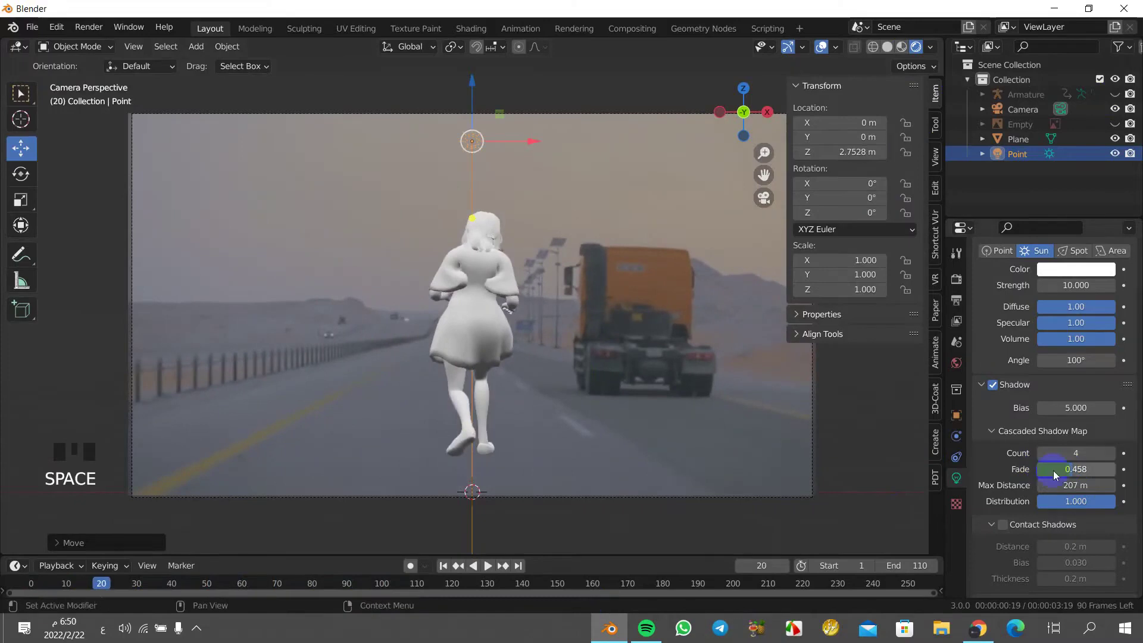
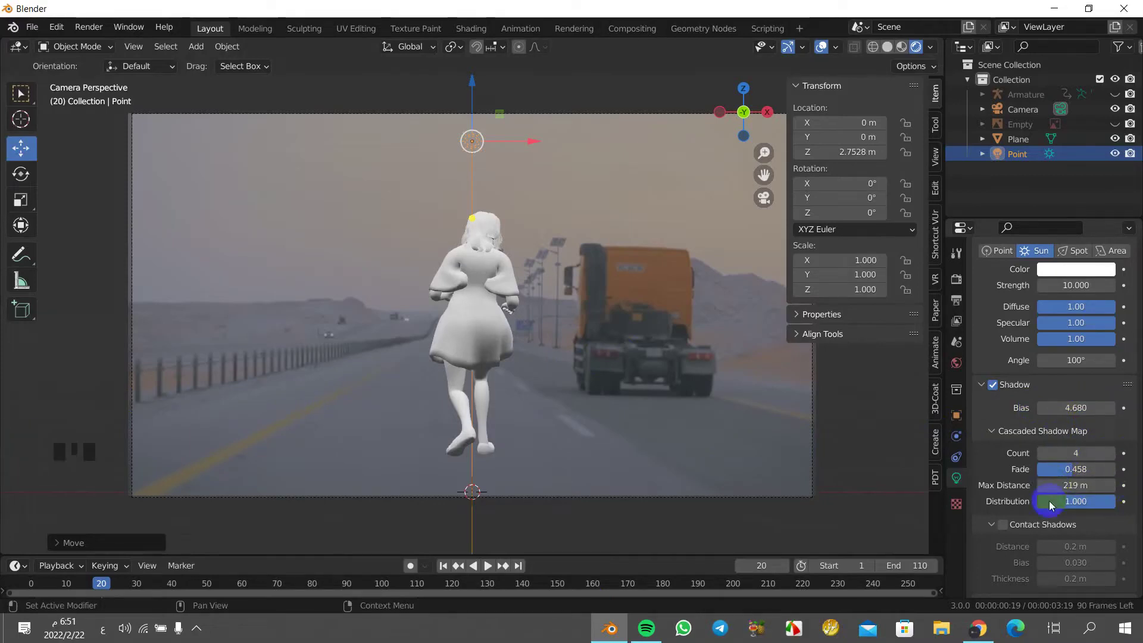
{"action": "left_click", "coordinate": [1013, 527]}
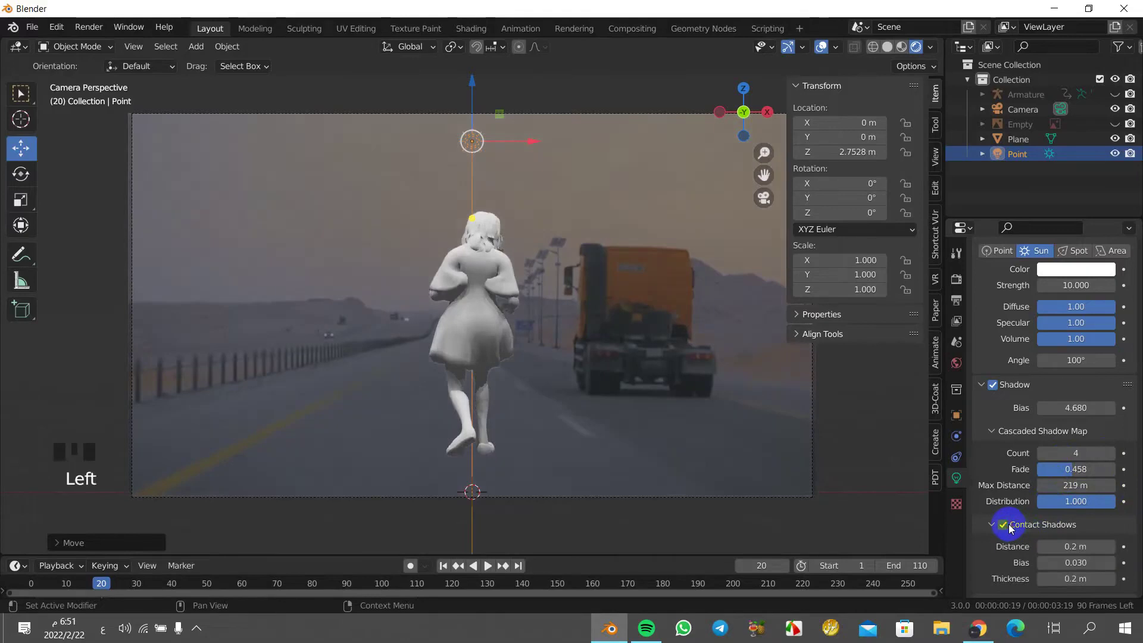
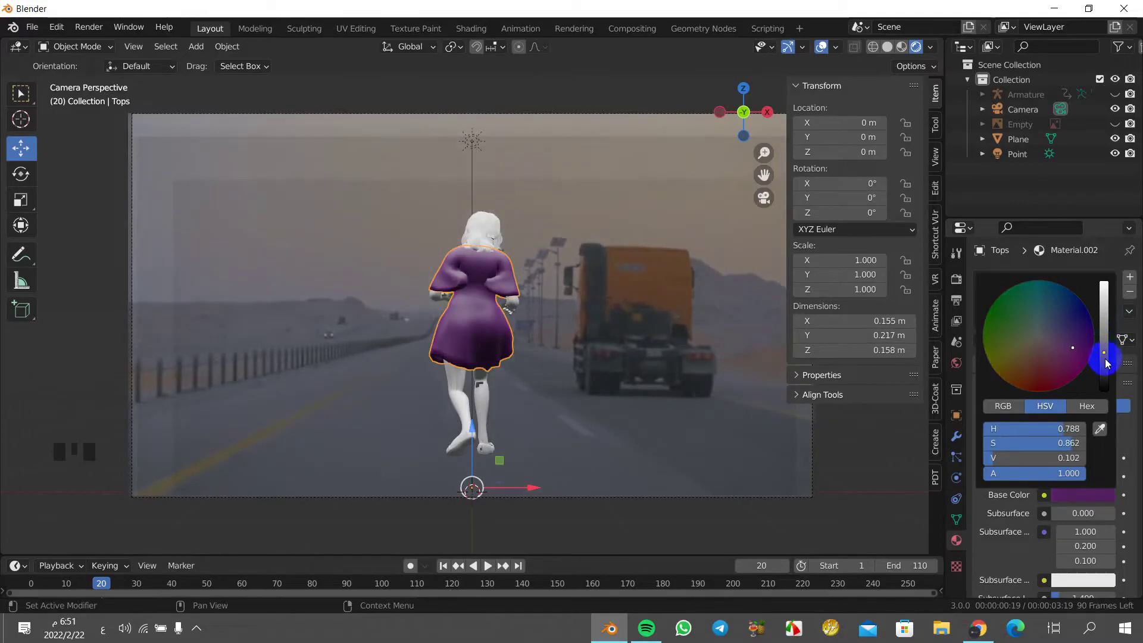
- Make the dress dark purple and give the shoes a dark purple material
{"action": "left_click_drag", "start_coordinate": [459, 450], "coordinate": [490, 451]}
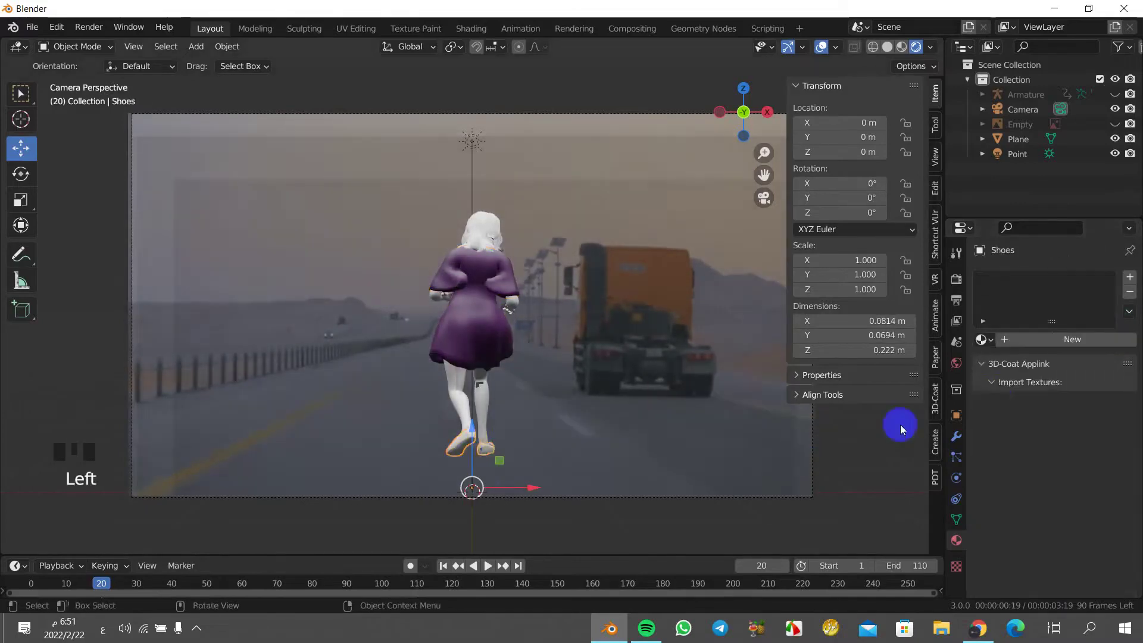
{"action": "left_click_drag", "start_coordinate": [1073, 341], "coordinate": [1100, 437]}
{"action": "left_click", "coordinate": [1101, 437]}
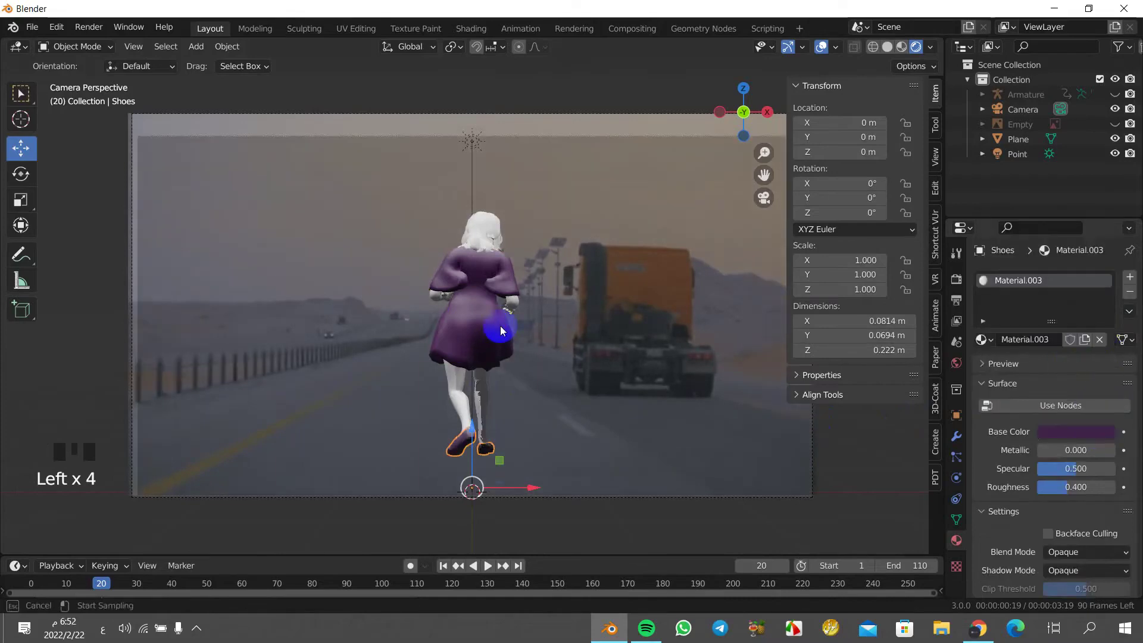
- Give the body a skin-toned Material.004, then select the hair
{"action": "left_click", "coordinate": [517, 303]}
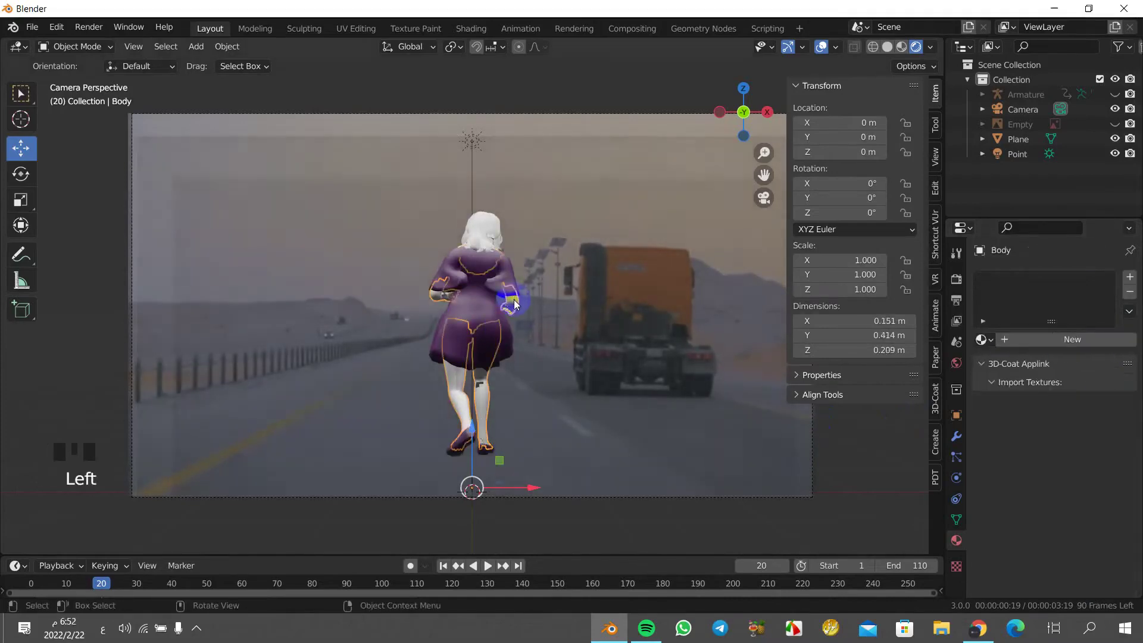
{"action": "left_click_drag", "start_coordinate": [1051, 340], "coordinate": [1071, 498]}
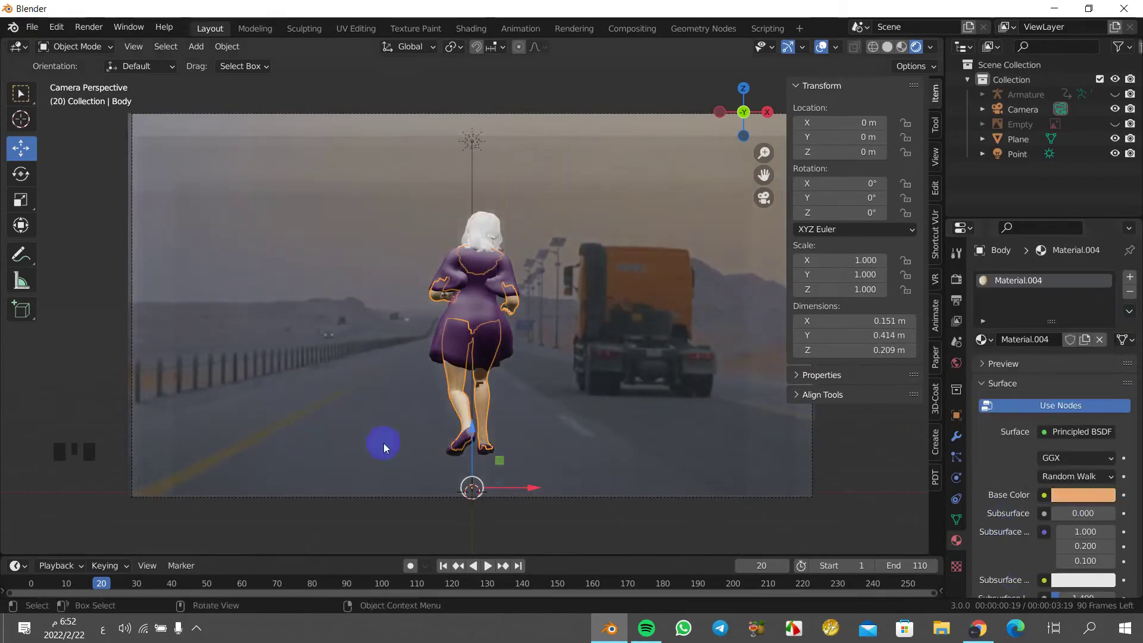
{"action": "left_click", "coordinate": [487, 235]}
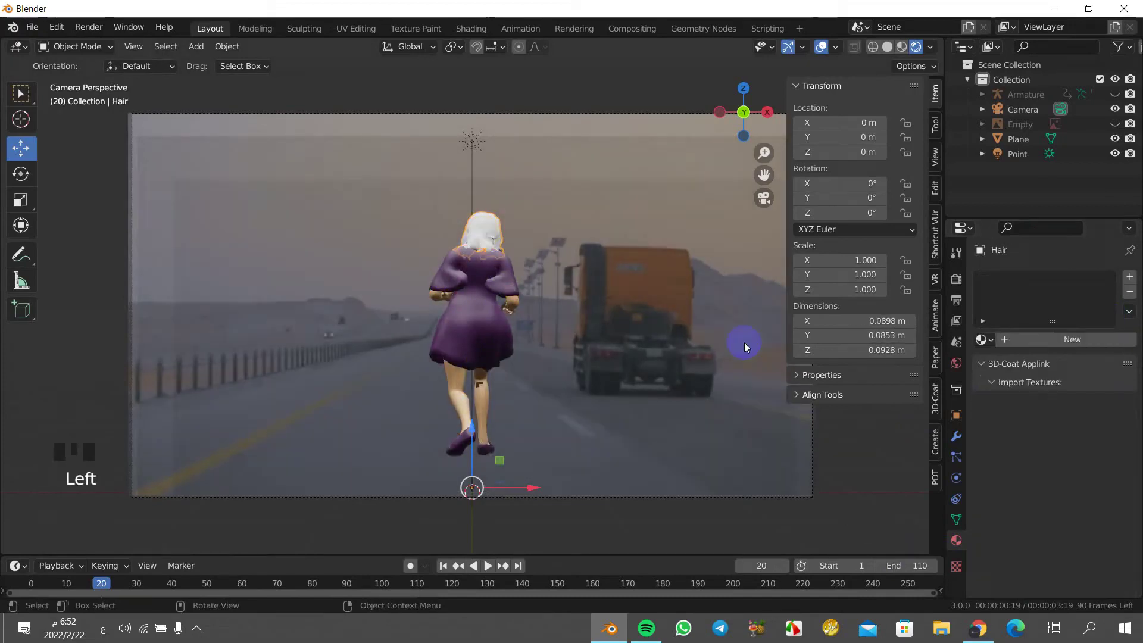
- Add Material.005 to the hair with node shading and try a brown base colour
{"action": "left_click_drag", "start_coordinate": [1048, 349], "coordinate": [1068, 501]}
{"action": "left_click", "coordinate": [1088, 422]}
{"action": "left_click", "coordinate": [1097, 438]}
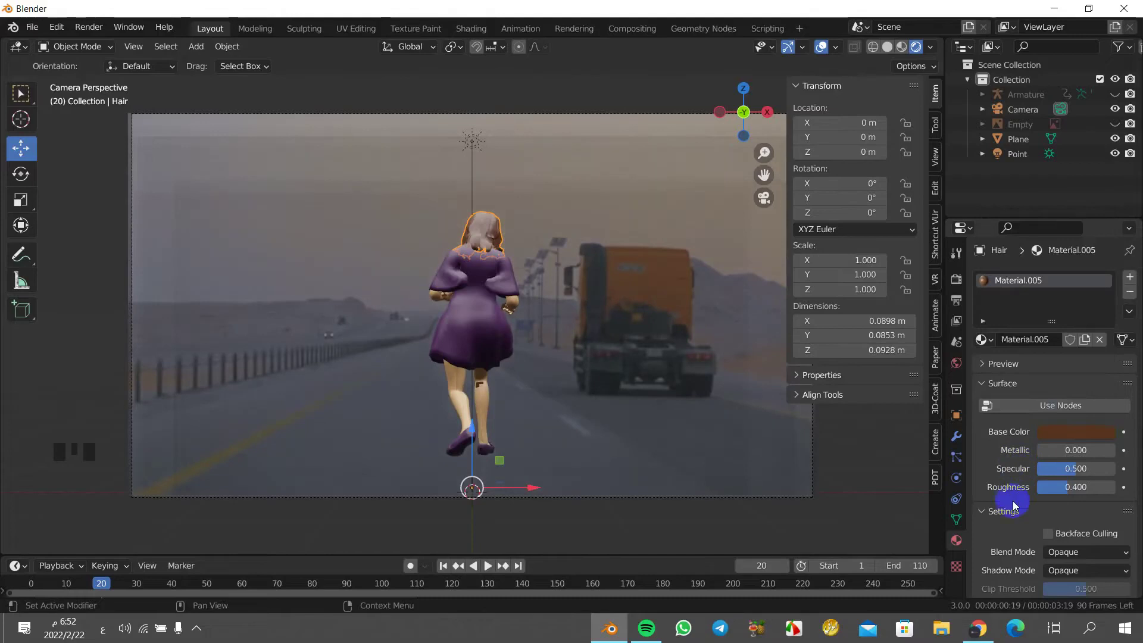
{"action": "left_click", "coordinate": [1067, 404]}
{"action": "left_click", "coordinate": [1067, 406]}
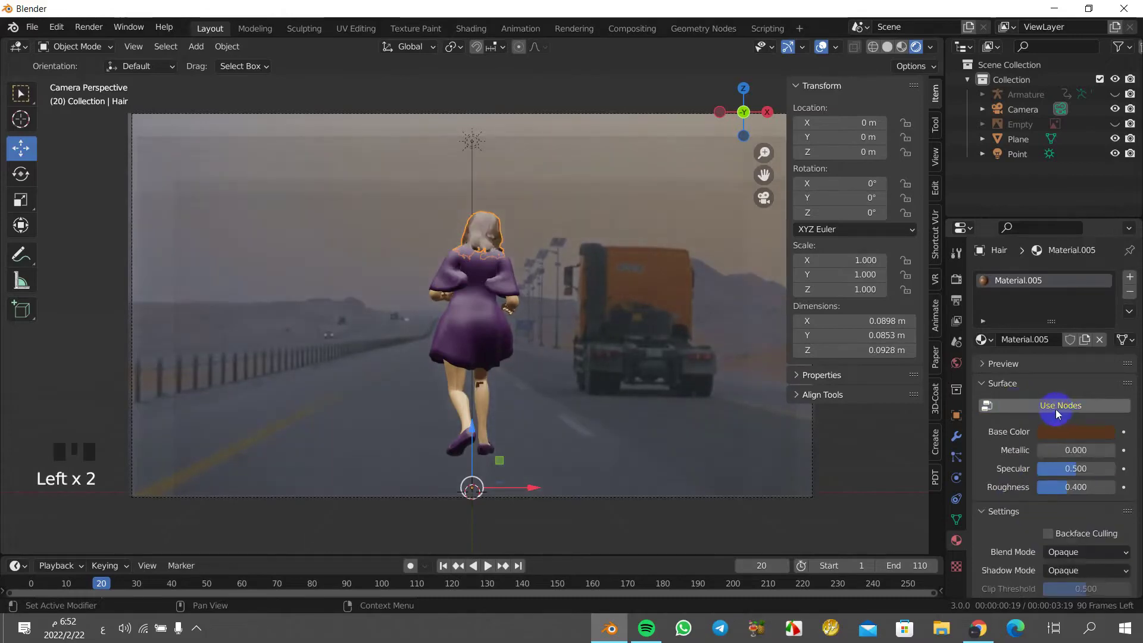
{"action": "left_click", "coordinate": [1049, 409]}
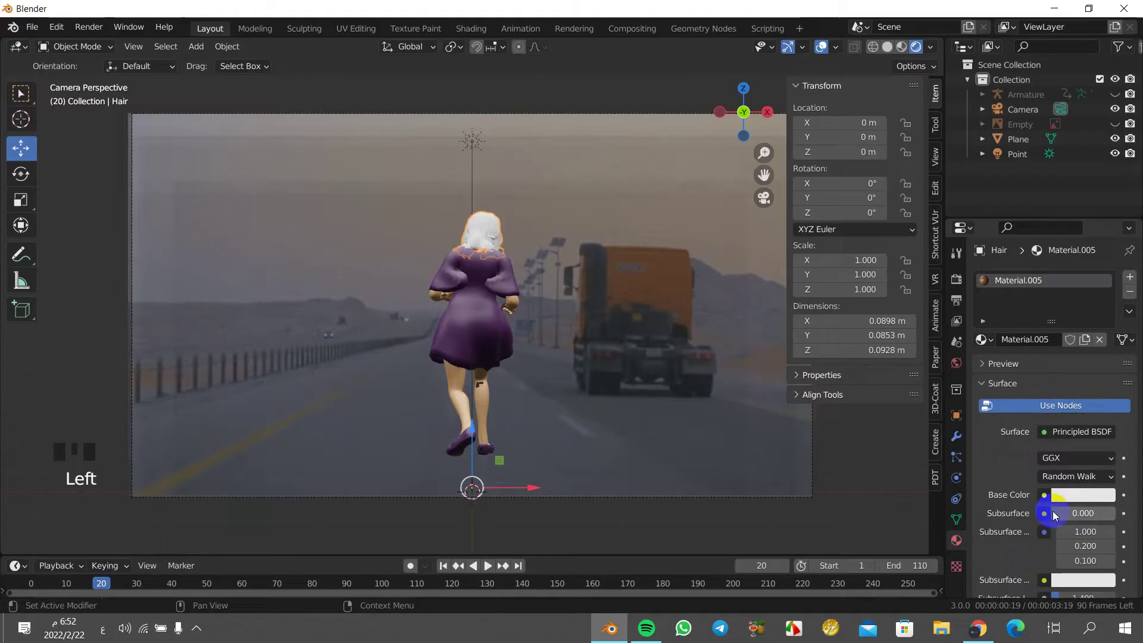
{"action": "left_click", "coordinate": [1063, 498]}
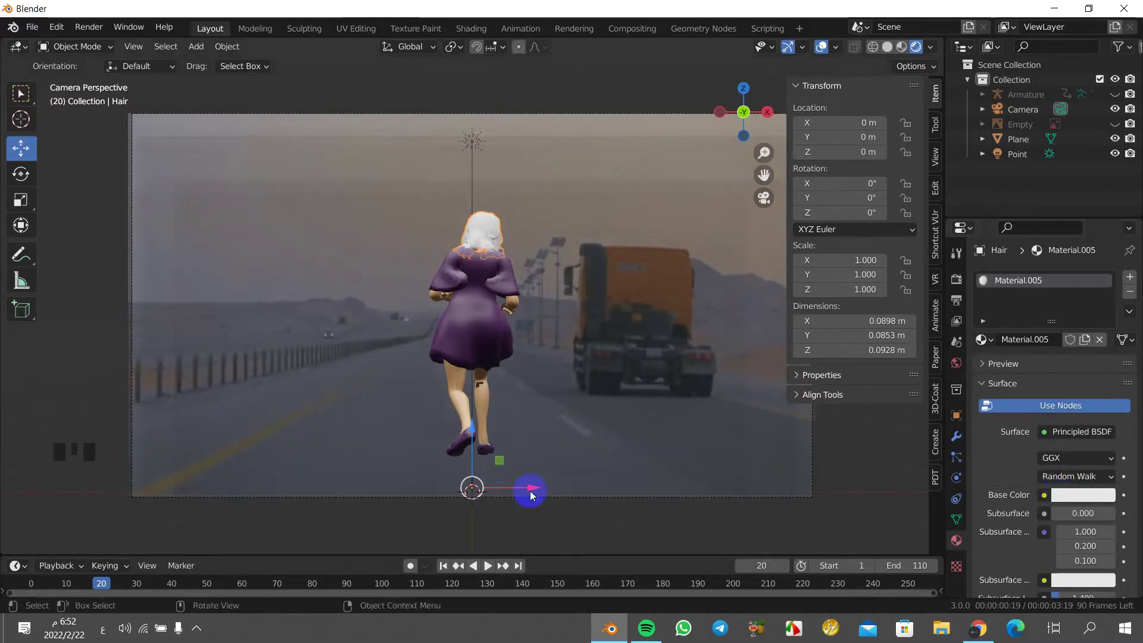
{"action": "left_click", "coordinate": [52, 48]}
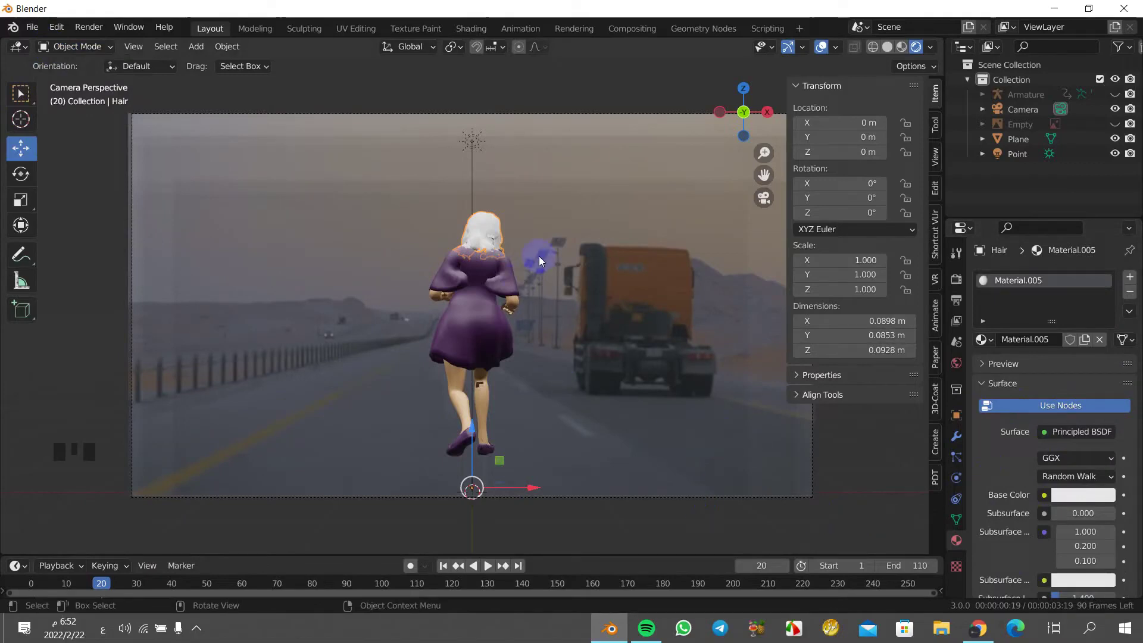
- Set the hair material's base colour to orange
{"action": "left_click", "coordinate": [1103, 406]}
{"action": "left_click", "coordinate": [1100, 402]}
{"action": "left_click", "coordinate": [1100, 405]}
{"action": "left_click", "coordinate": [1093, 407]}
{"action": "left_click", "coordinate": [1096, 436]}
{"action": "left_click", "coordinate": [1067, 413]}
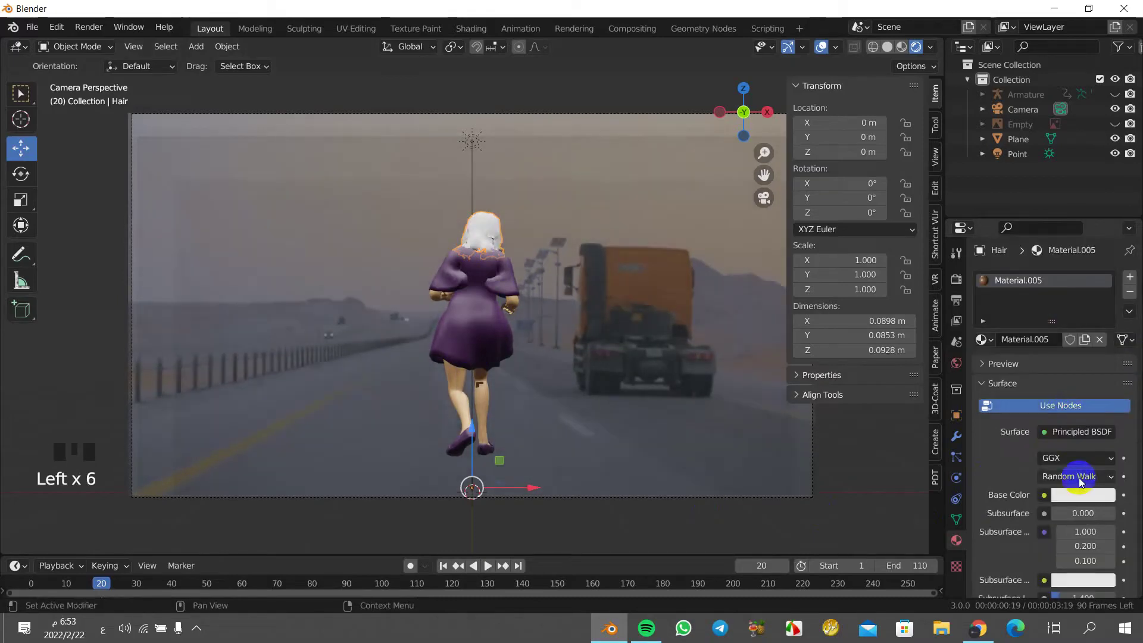
{"action": "left_click", "coordinate": [1087, 497]}
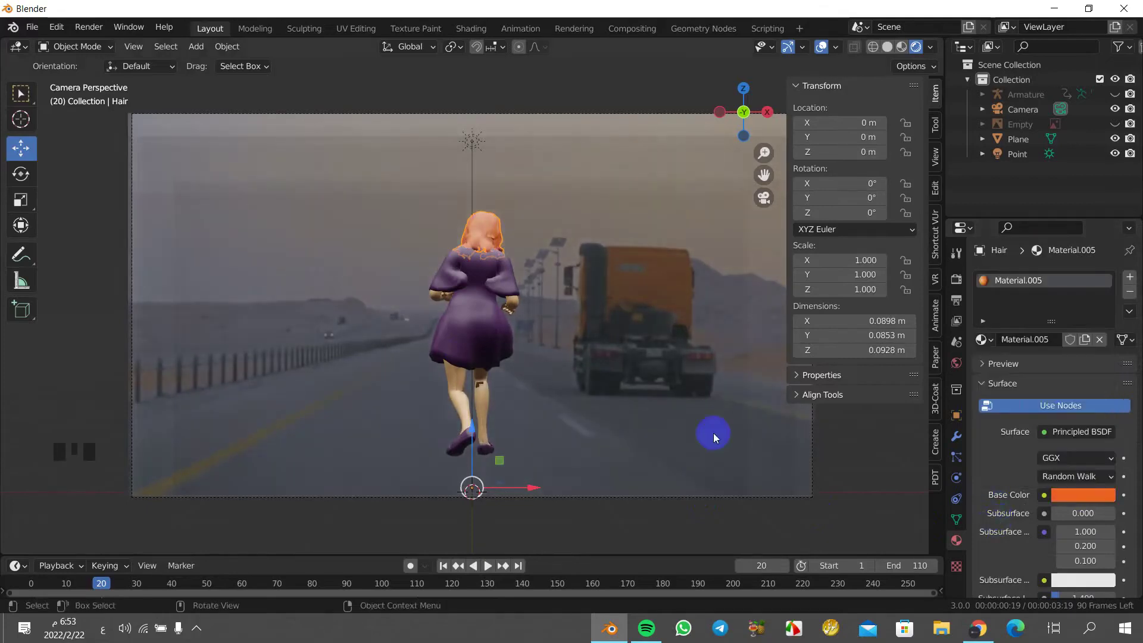
{"action": "left_click", "coordinate": [844, 472]}
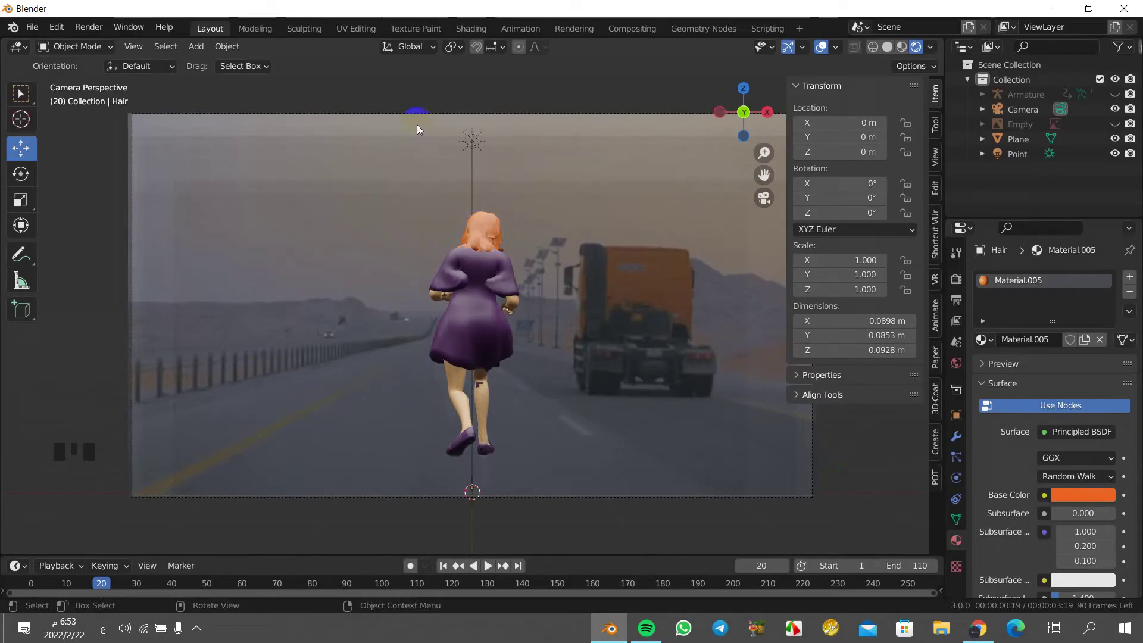
- Move the sun light back to Y −5.78 m, Z 2.75 m
{"action": "left_click", "coordinate": [480, 147]}
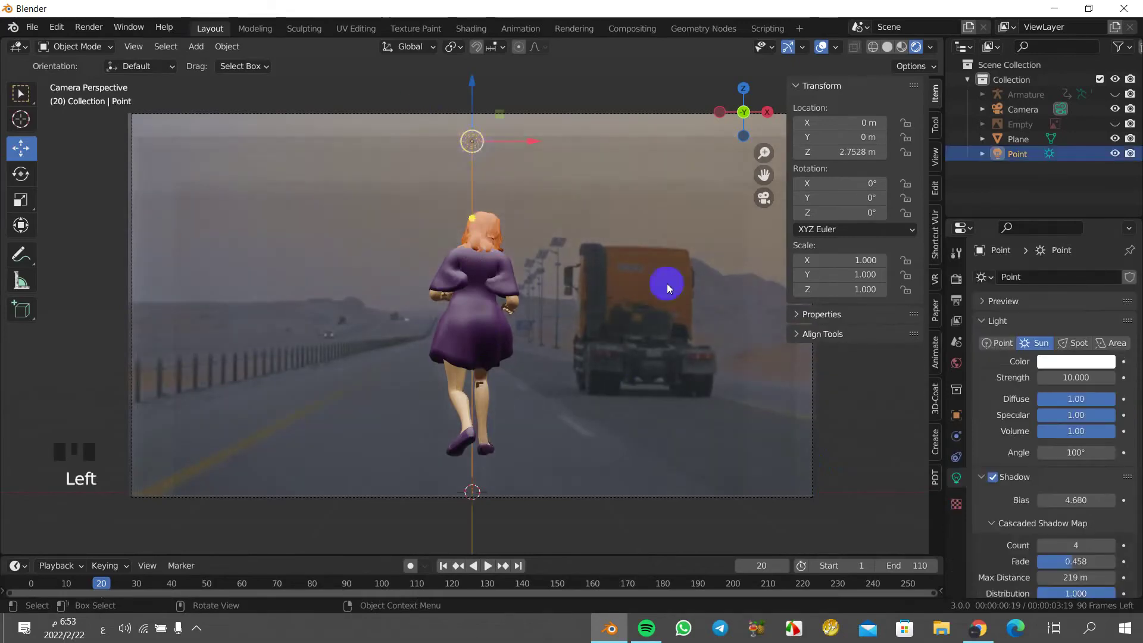
{"action": "left_click_drag", "start_coordinate": [749, 322], "coordinate": [601, 346]}
{"action": "scroll", "scroll_direction": "down", "scroll_amount": 3}
{"action": "left_click", "coordinate": [531, 256]}
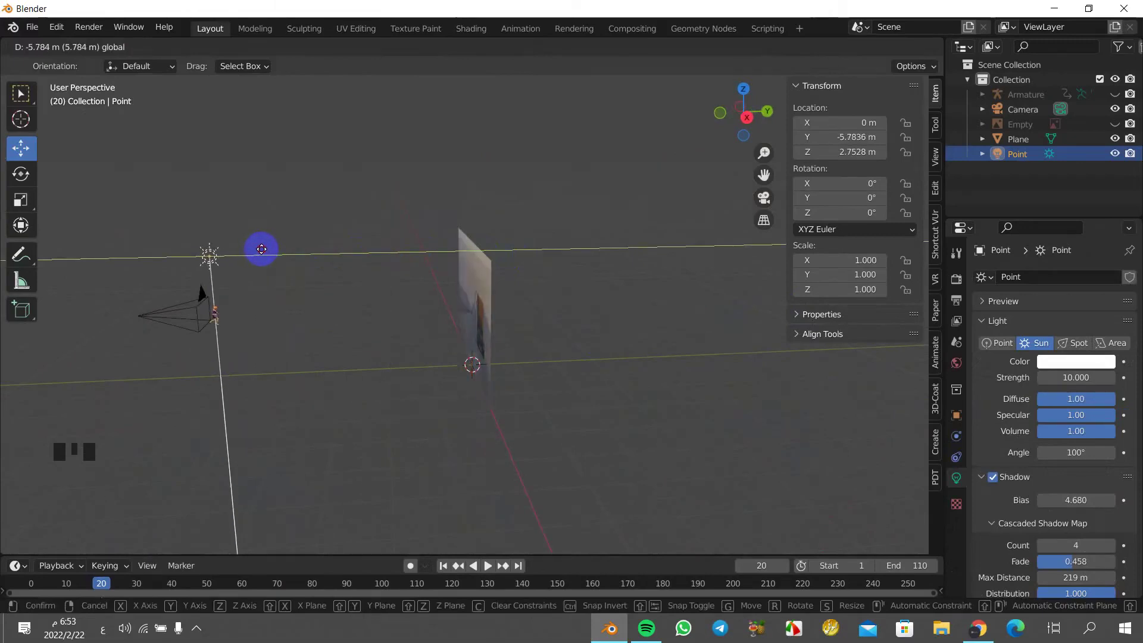
{"action": "key", "text": "KP_0"}
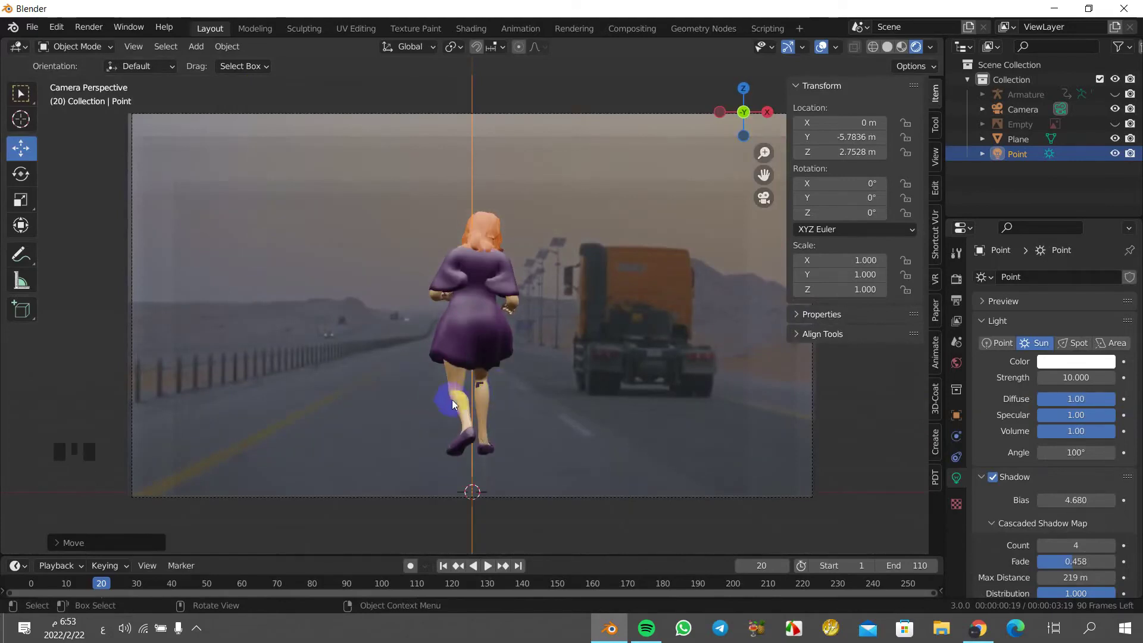
- Preview the running animation over the road video through the camera to frame 68
{"action": "left_click_drag", "start_coordinate": [464, 391], "coordinate": [455, 388]}
{"action": "key", "text": "space"}
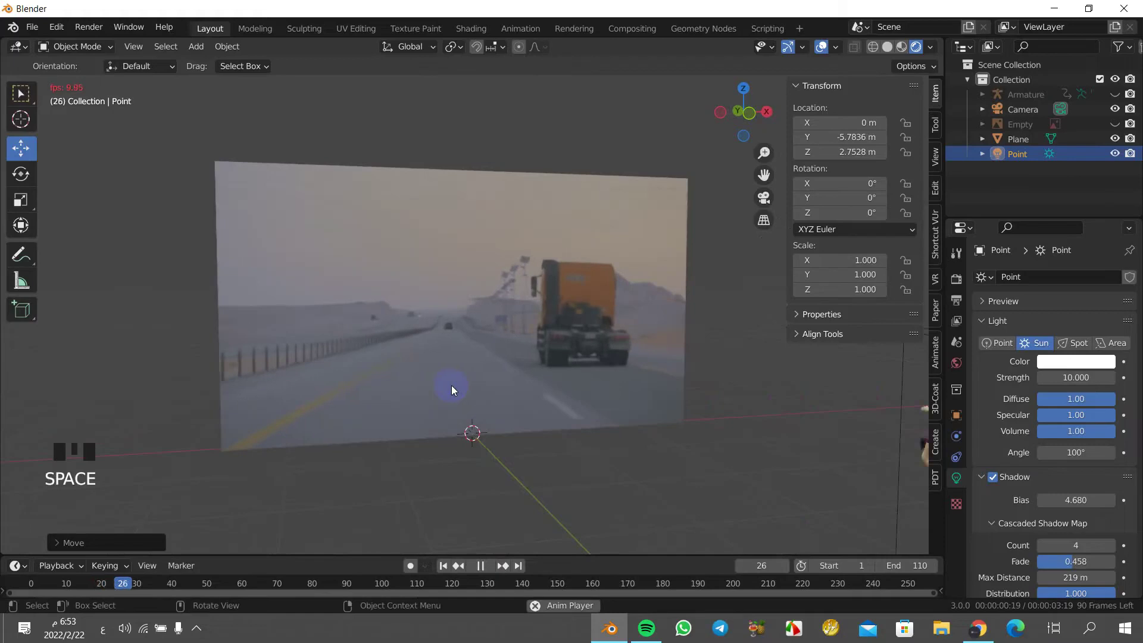
{"action": "key", "text": "space"}
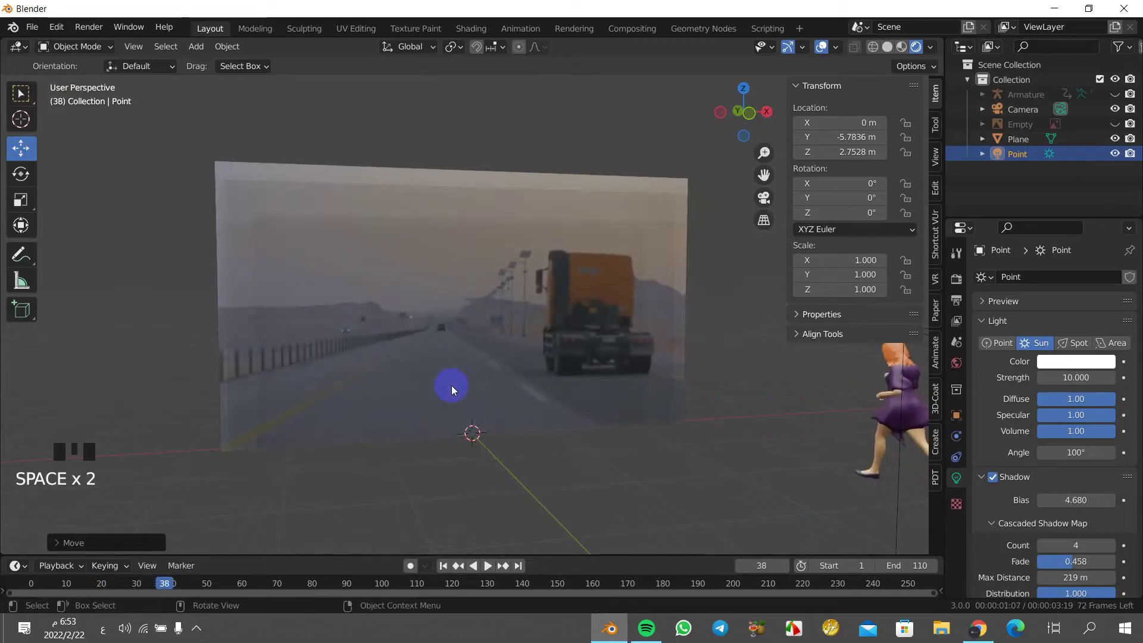
{"action": "key", "text": "KP_0"}
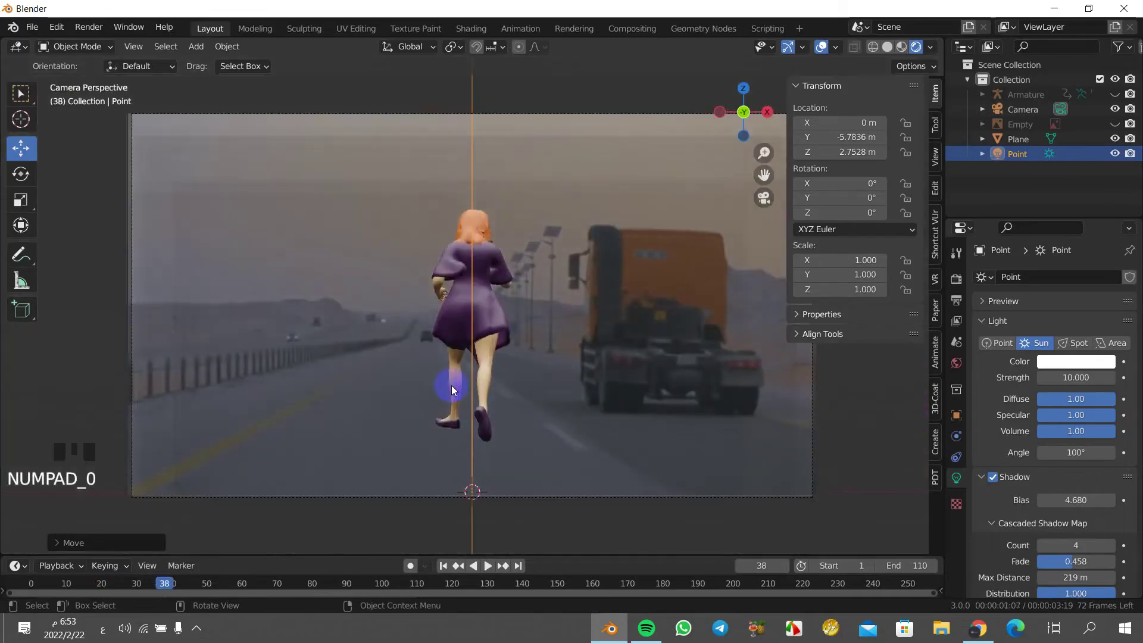
{"action": "key", "text": "space"}
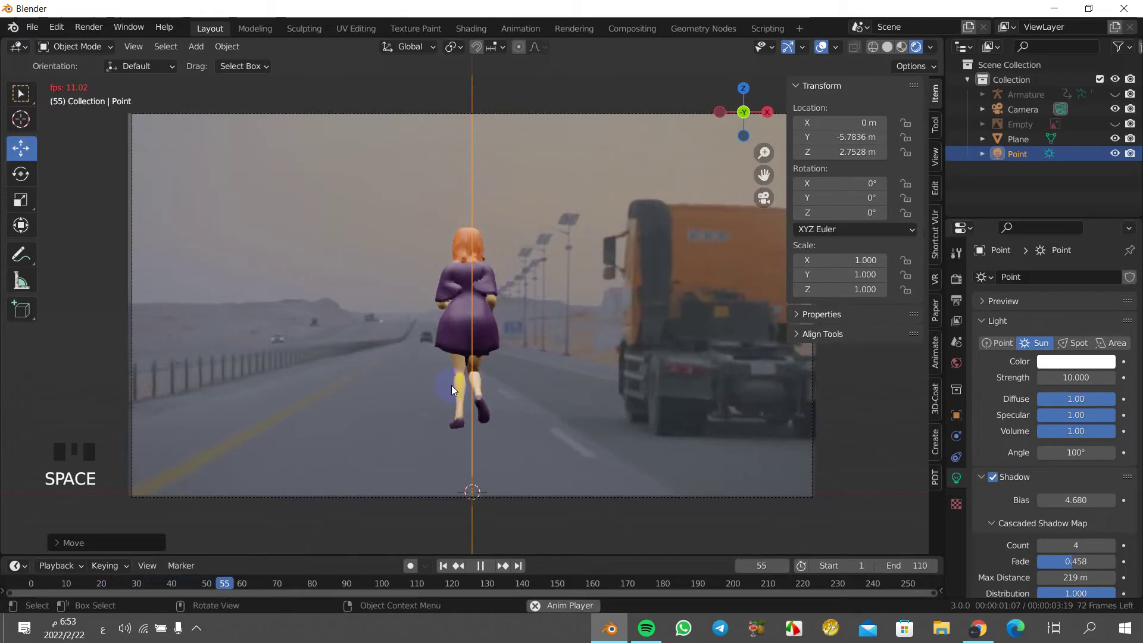
{"action": "key", "text": "space"}
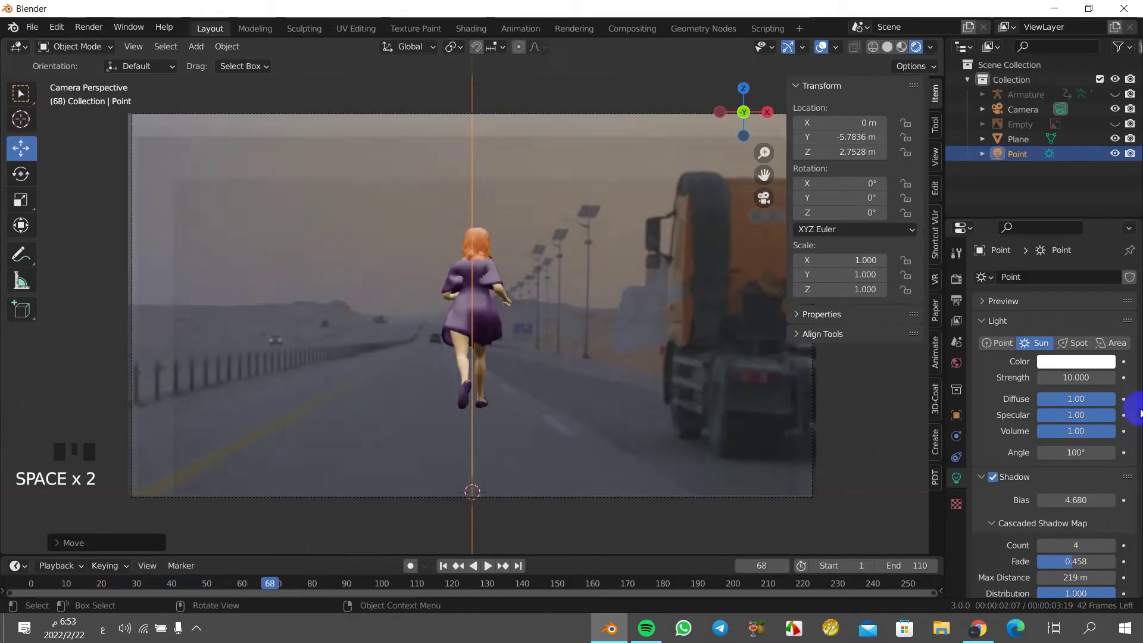
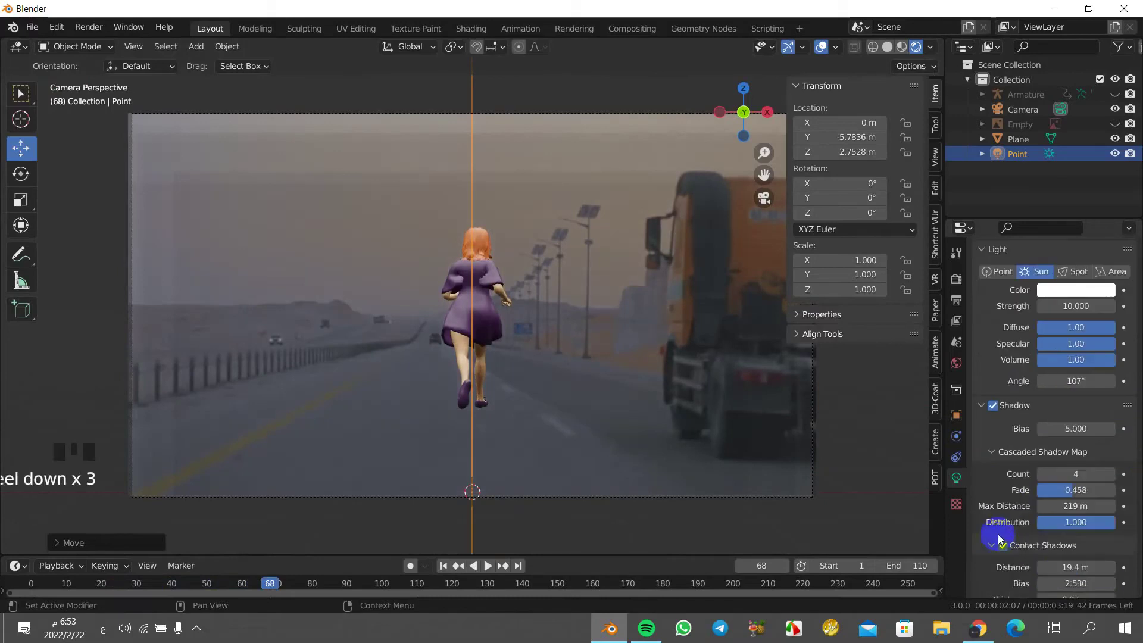
- Toggle Contact Shadows on the sun light with shadow bias 5
{"action": "left_click", "coordinate": [1006, 549]}
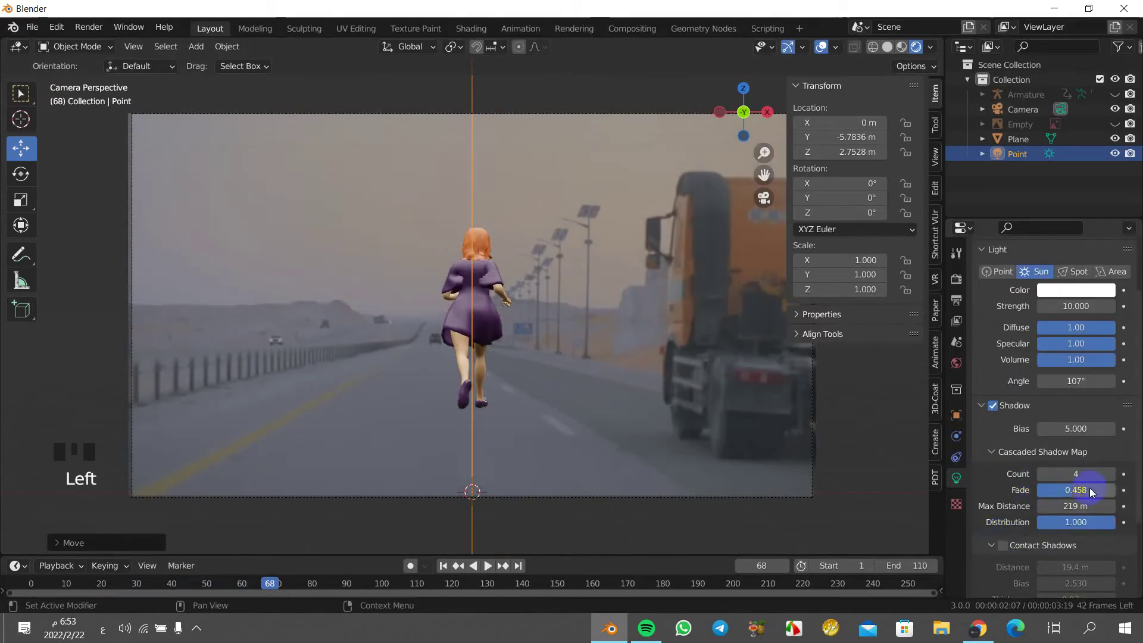
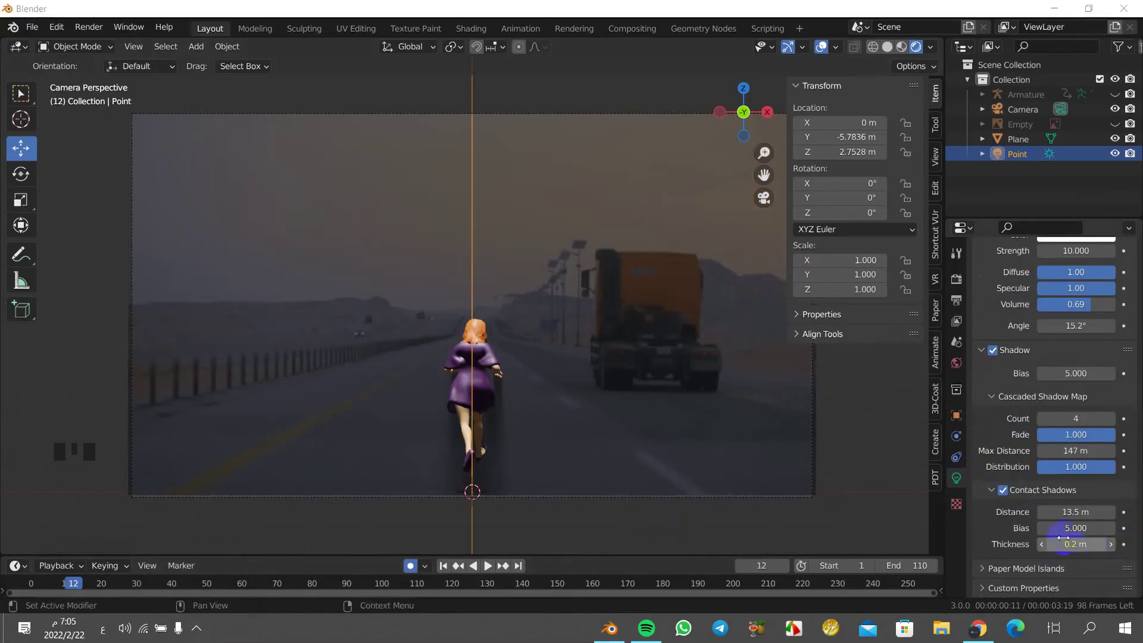
- Set contact shadows to 13.5 m distance, 0.2 m thickness and reduce cascade fade to 0
{"action": "left_click", "coordinate": [1004, 489]}
{"action": "left_click", "coordinate": [1005, 492]}
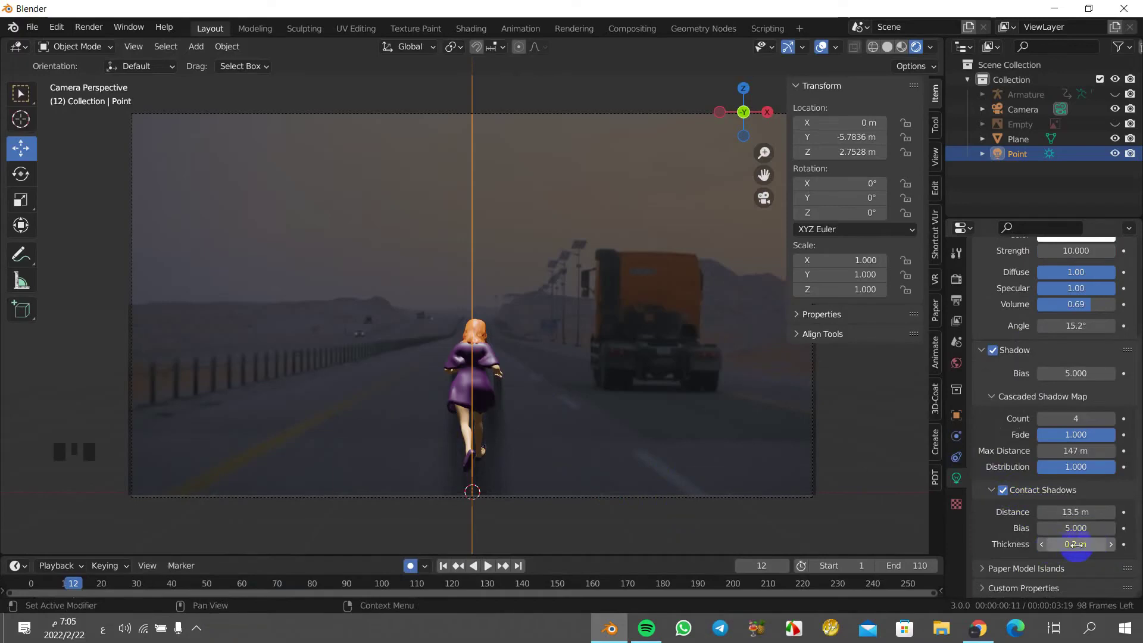
{"action": "left_click_drag", "start_coordinate": [1045, 548], "coordinate": [467, 417]}
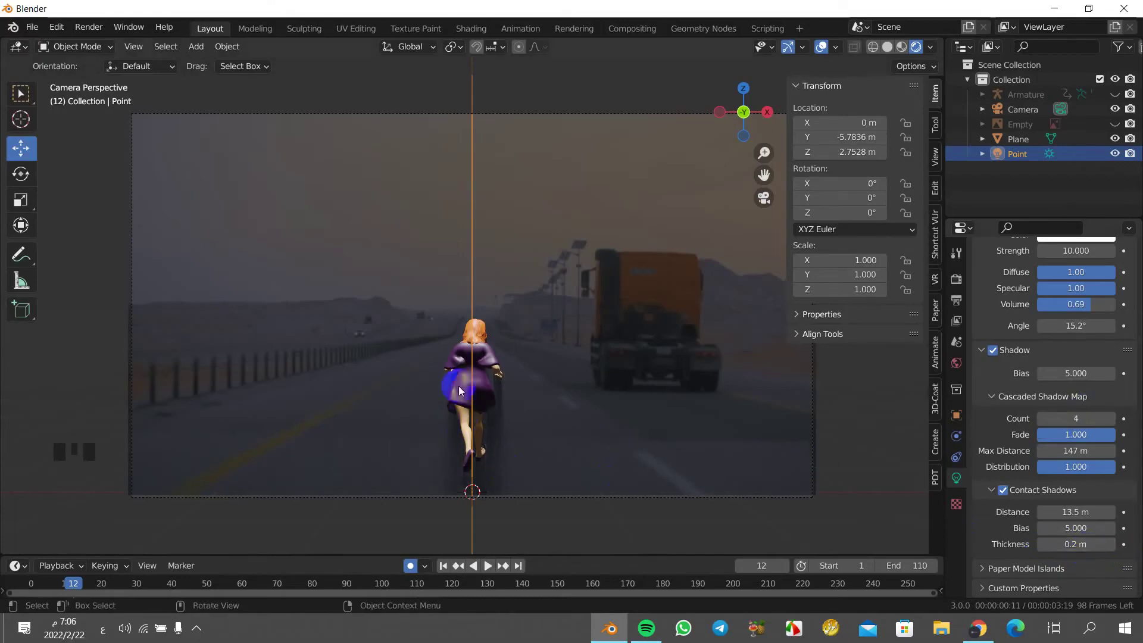
{"action": "left_click_drag", "start_coordinate": [1071, 438], "coordinate": [1031, 498]}
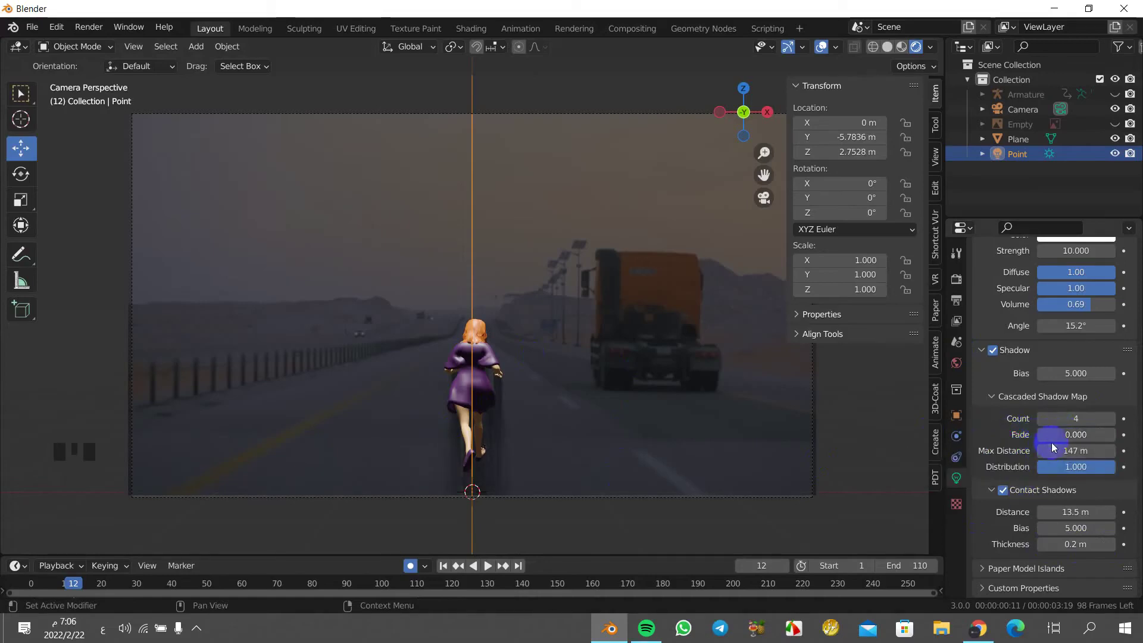
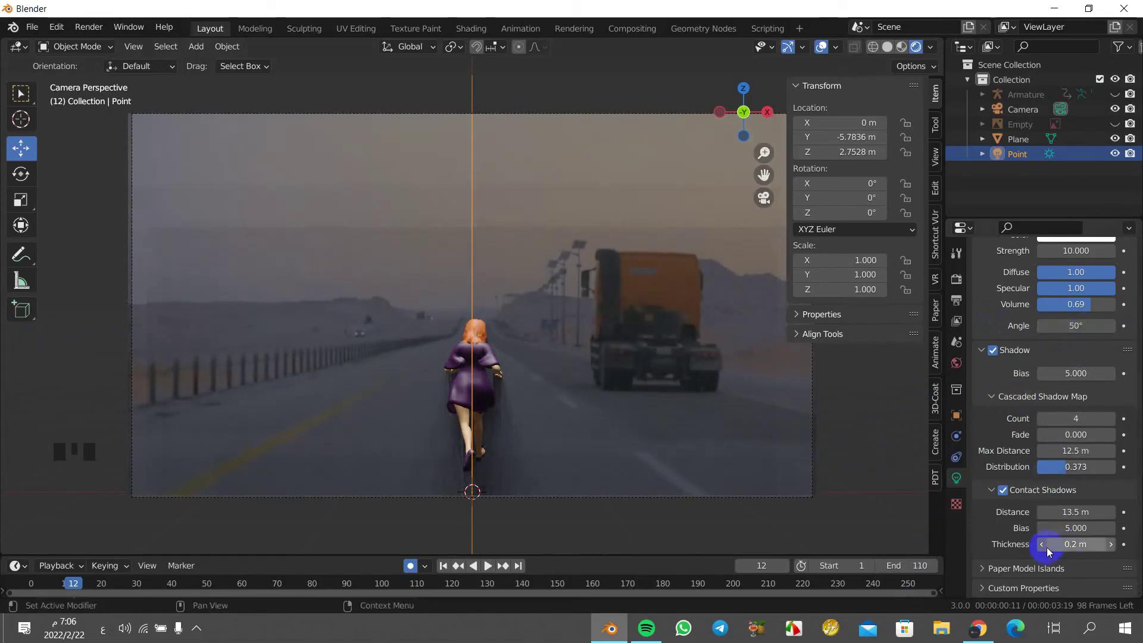
- Set the sun's contact shadow thickness to 0.05 m and cascaded shadow max distance to 10 m
{"action": "left_click_drag", "start_coordinate": [1044, 550], "coordinate": [974, 557]}
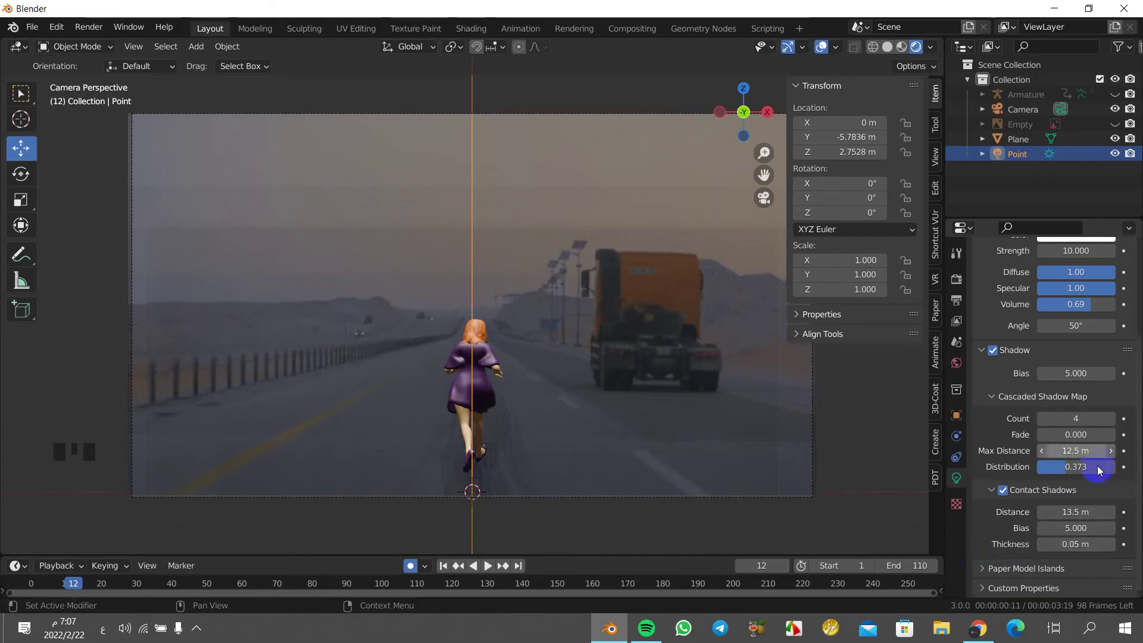
{"action": "left_click_drag", "start_coordinate": [1042, 454], "coordinate": [1042, 453]}
{"action": "left_click_drag", "start_coordinate": [1042, 453], "coordinate": [965, 365]}
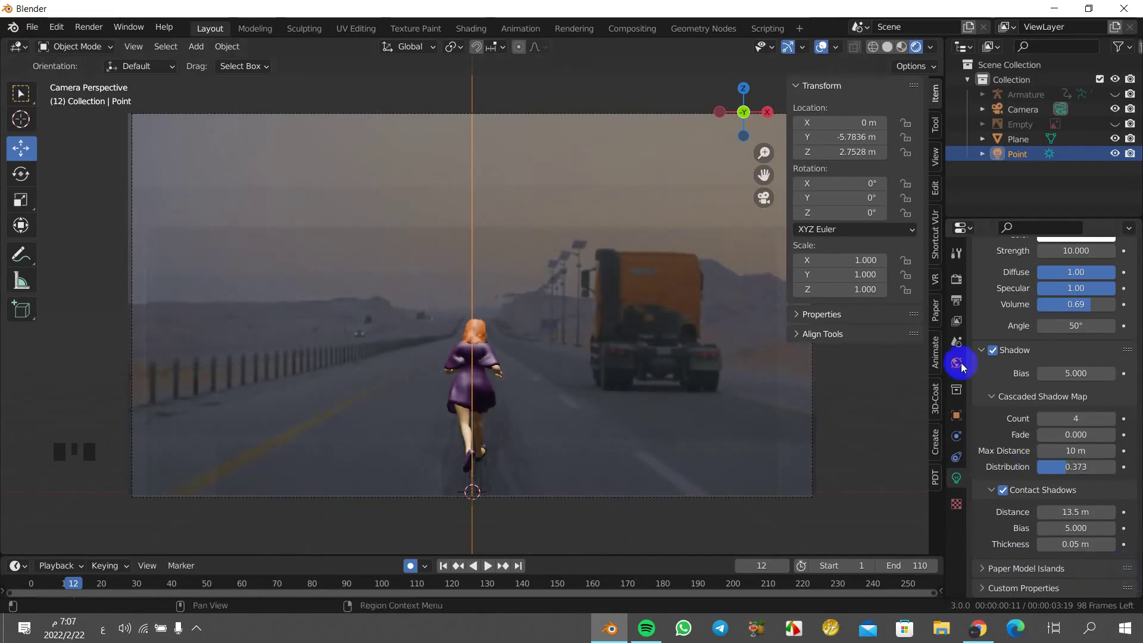
{"action": "scroll", "scroll_direction": "up", "scroll_amount": 3}
- Preview the running animation with Space, then start a render from the Render menu
{"action": "left_click", "coordinate": [902, 50]}
{"action": "key", "text": "space"}
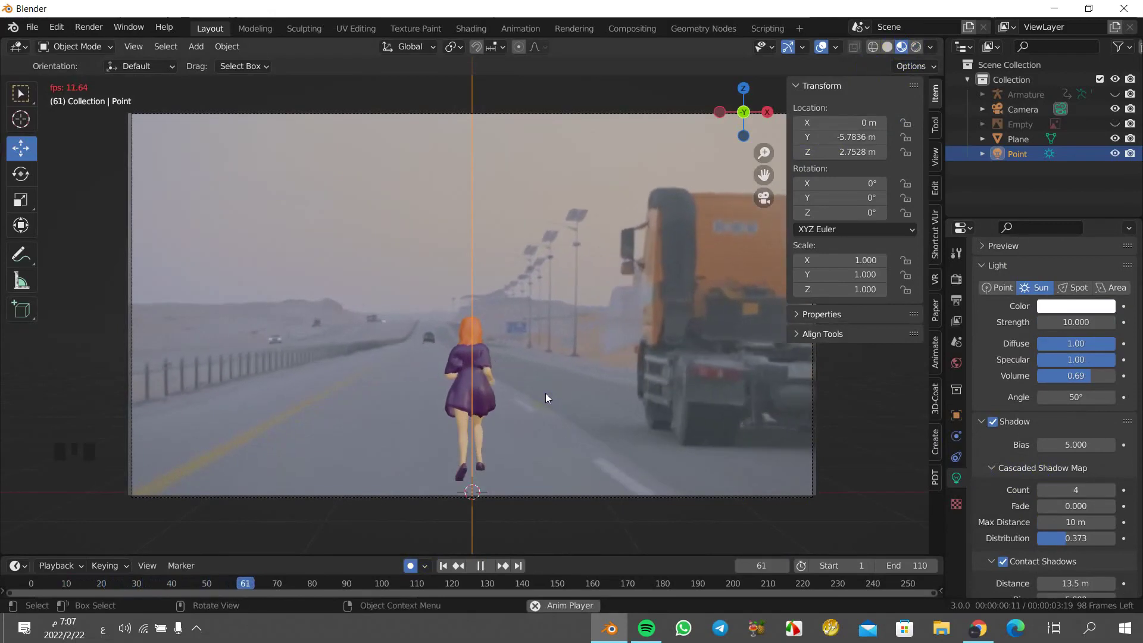
{"action": "key", "text": "space"}
{"action": "left_click", "coordinate": [917, 53]}
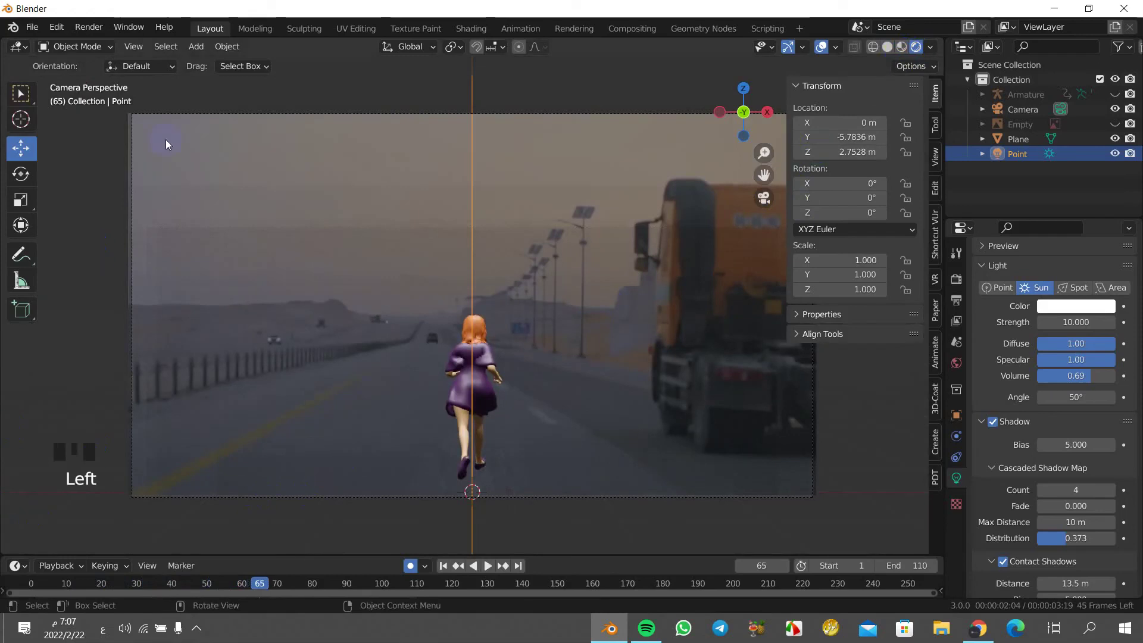